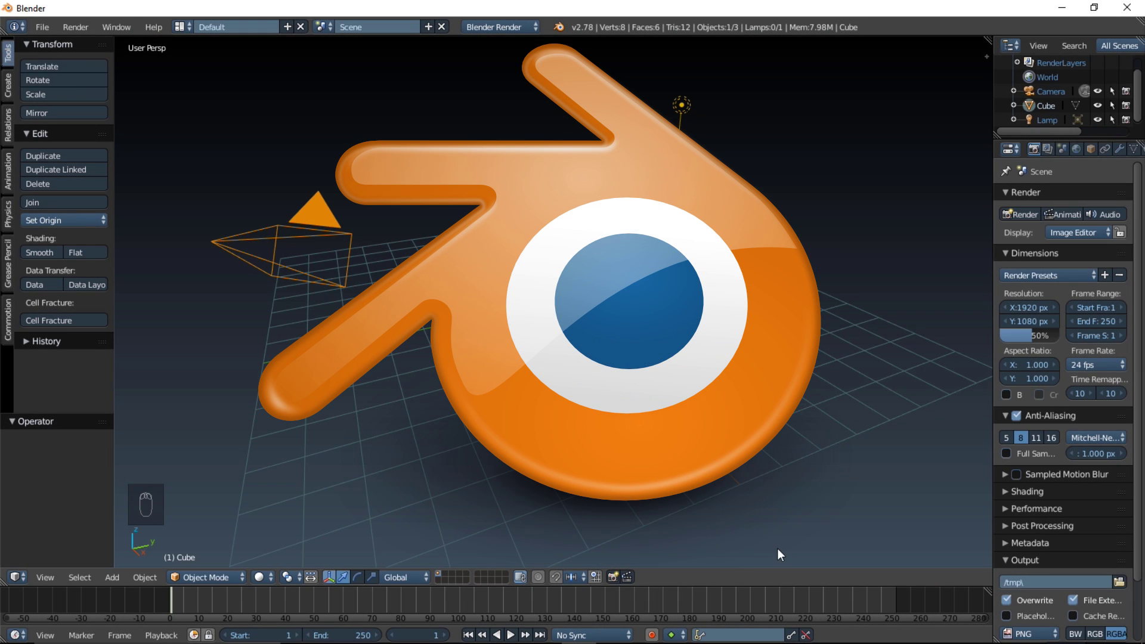
Dismiss the splash screen and preview the finished circle setup in the viewport.
{"action": "left_click", "coordinate": [1033, 269]}
{"action": "left_click_drag", "start_coordinate": [1121, 155], "coordinate": [1086, 553]}
{"action": "left_click_drag", "start_coordinate": [1088, 562], "coordinate": [677, 264]}
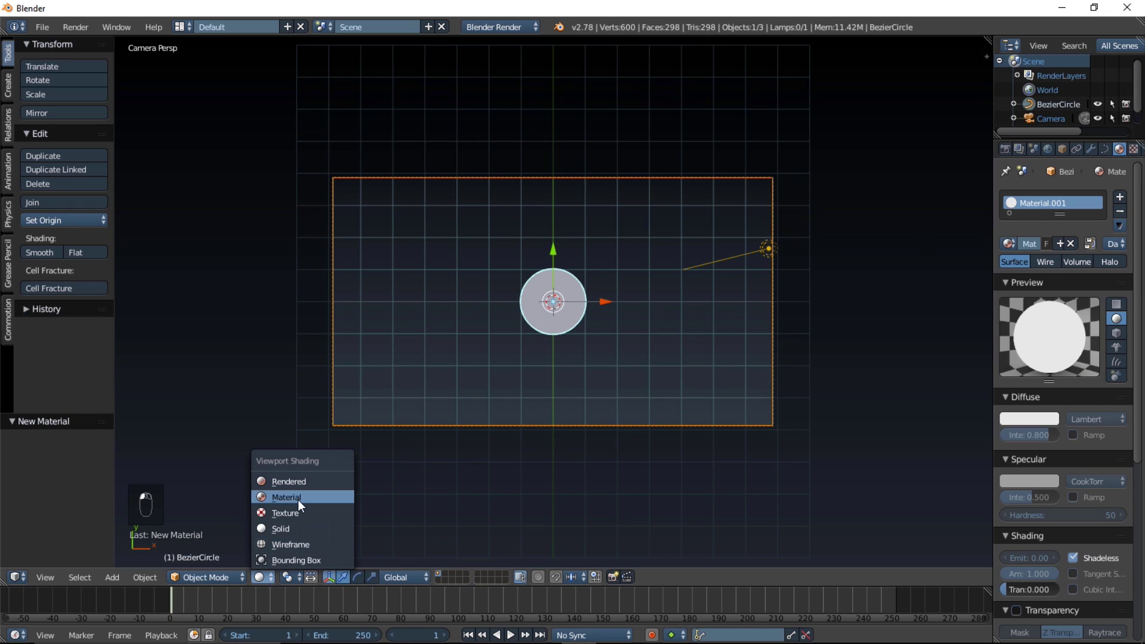
Hide the floor grid from the N sidebar's Display panel.
{"action": "key", "text": "n"}
{"action": "left_click_drag", "start_coordinate": [881, 336], "coordinate": [899, 449]}
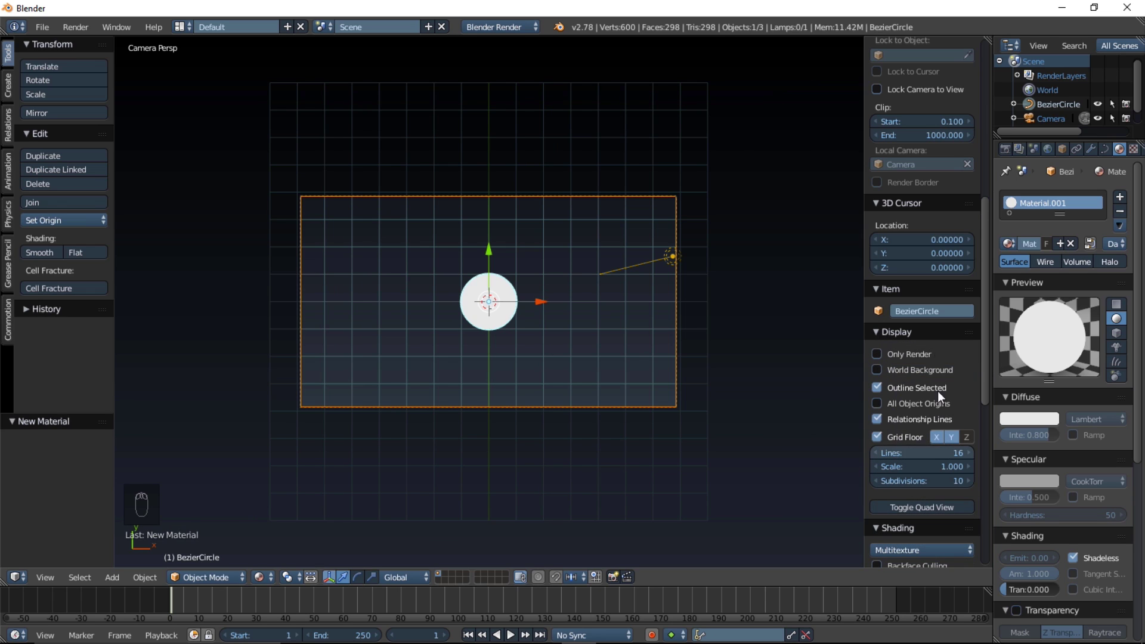
{"action": "left_click", "coordinate": [886, 445]}
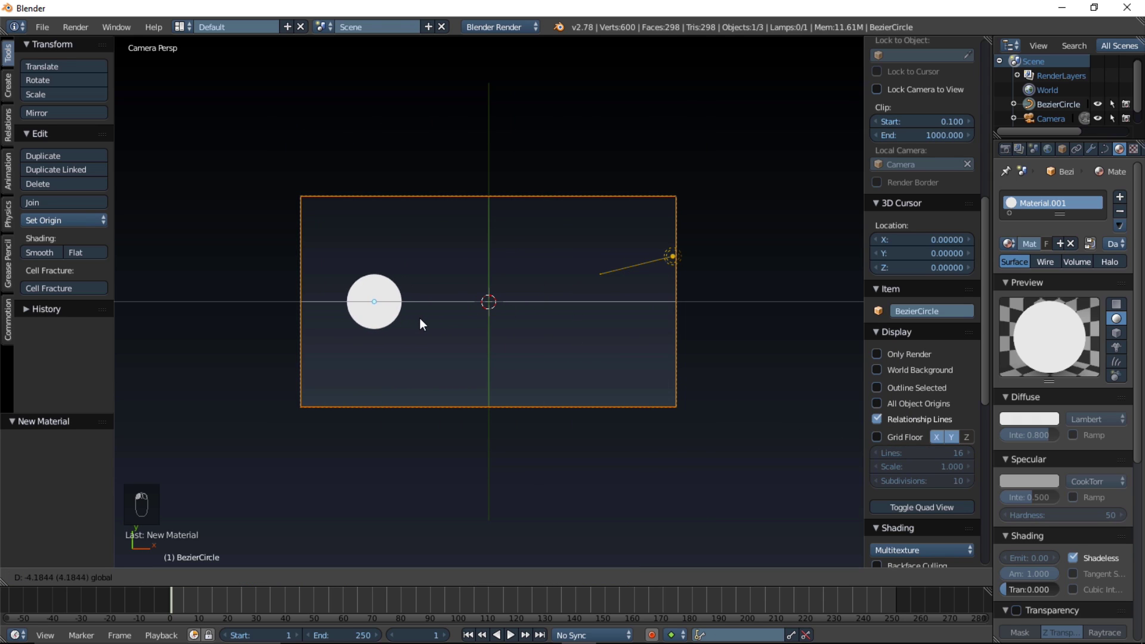
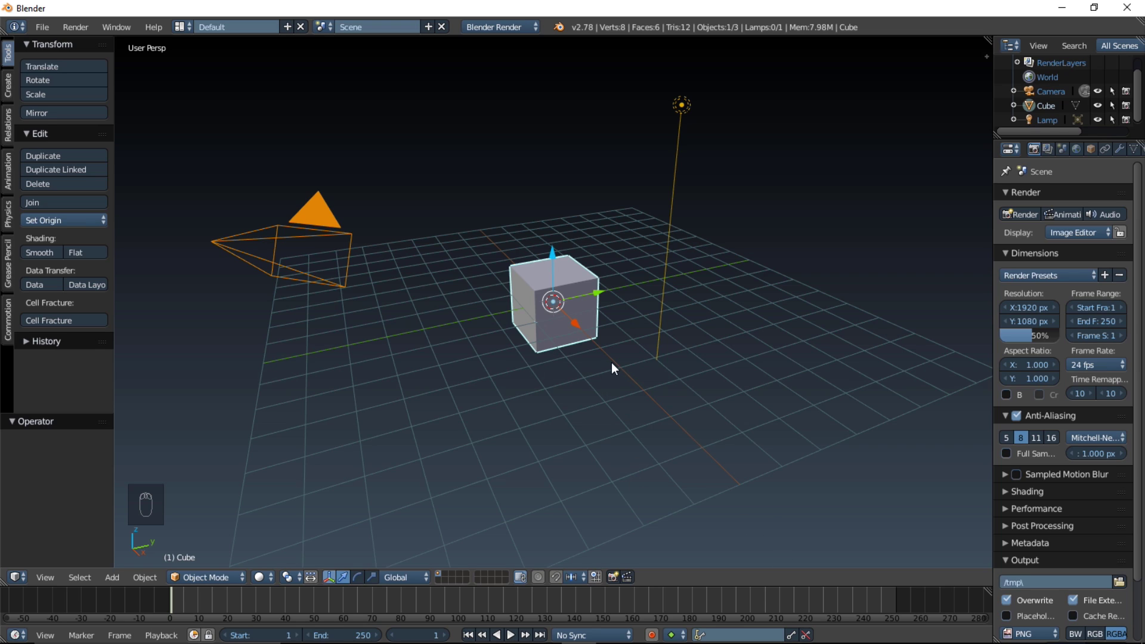
Delete the default cube, go to top view and align the camera to it, then start adding an object.
{"action": "key", "text": "x"}
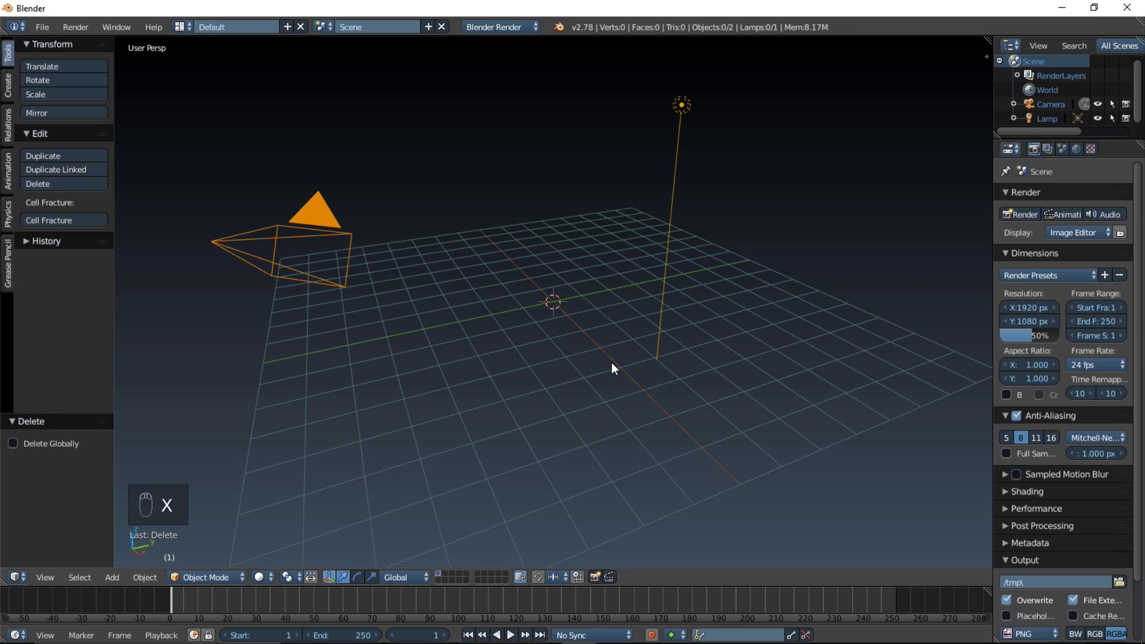
{"action": "key", "text": "KP_7"}
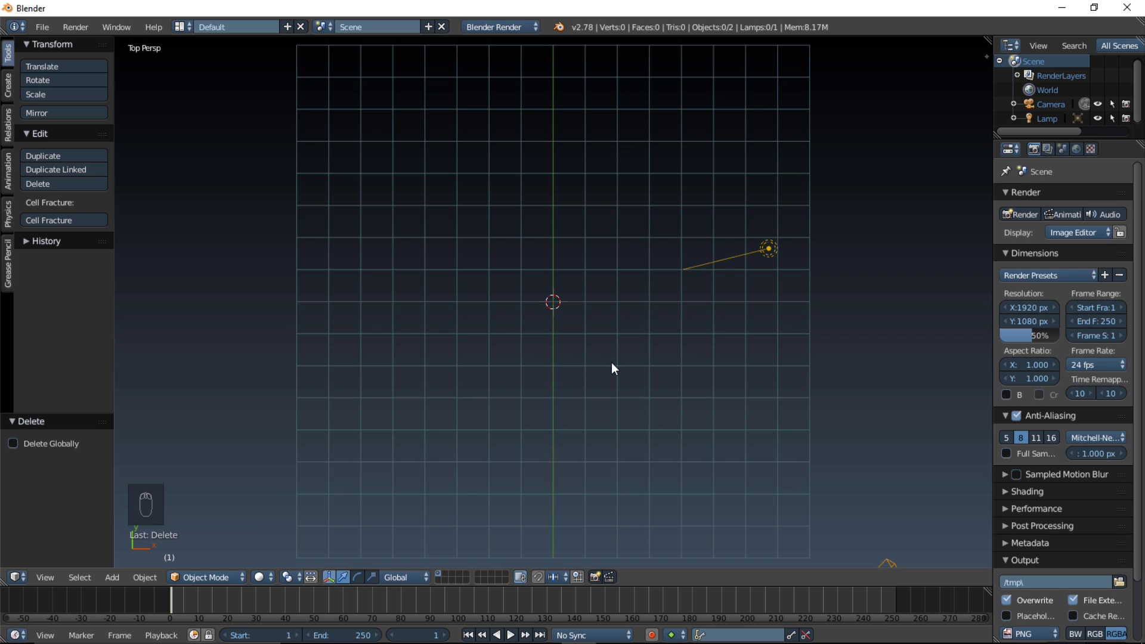
{"action": "key", "text": "ctrl+alt+KP_0"}
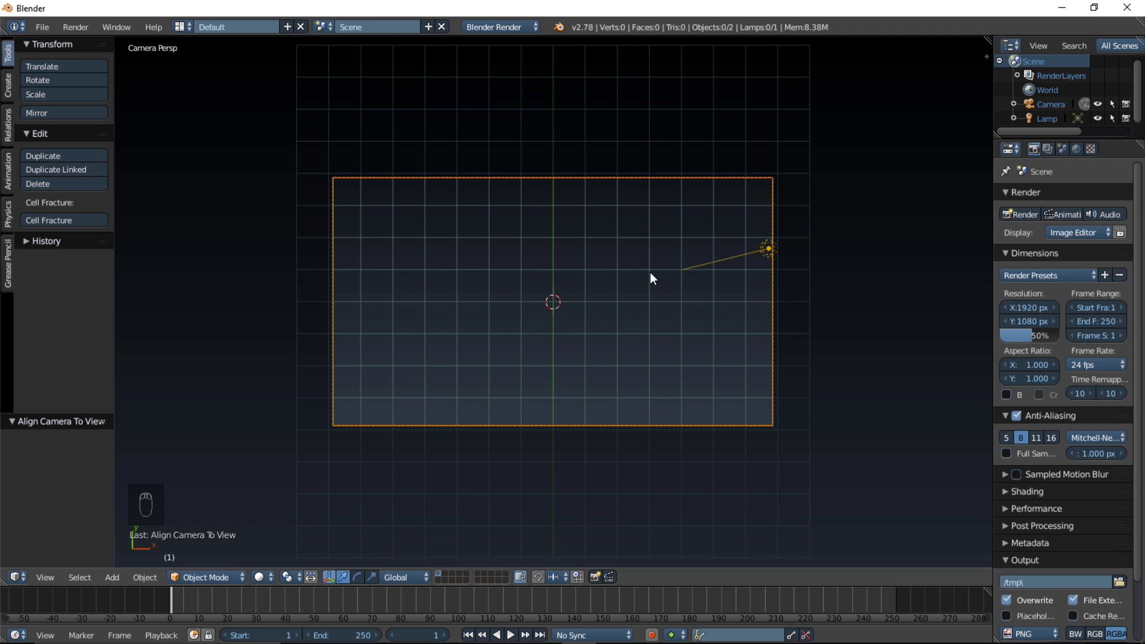
{"action": "key", "text": "shift+a"}
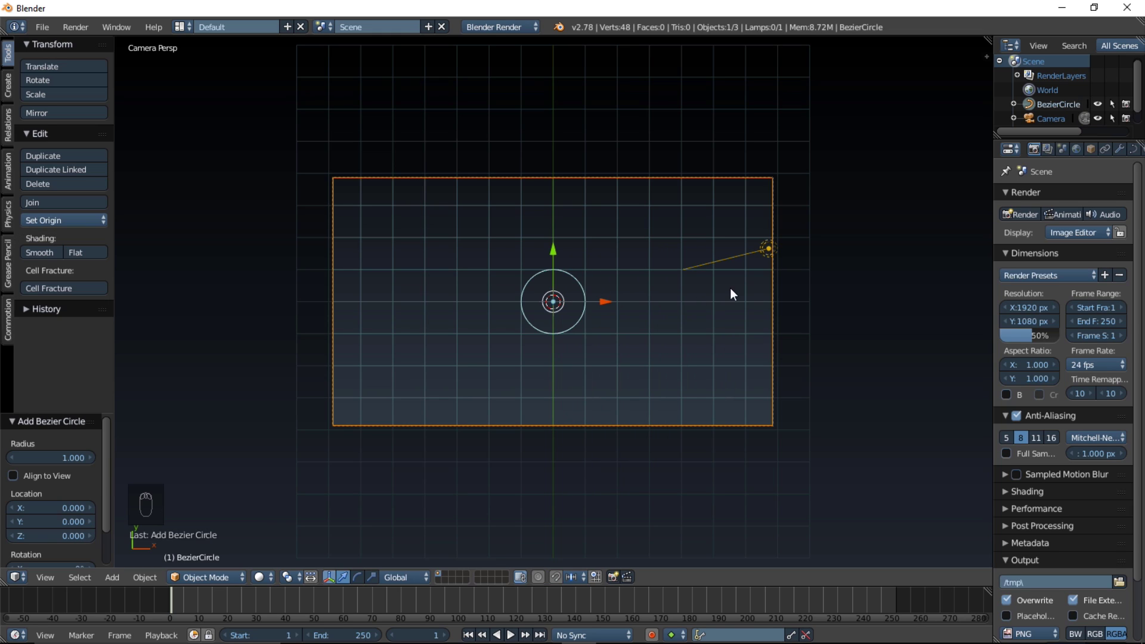
Make the Bezier circle a smooth filled 2D disc in its Curve settings.
{"action": "left_click_drag", "start_coordinate": [1137, 151], "coordinate": [1119, 171]}
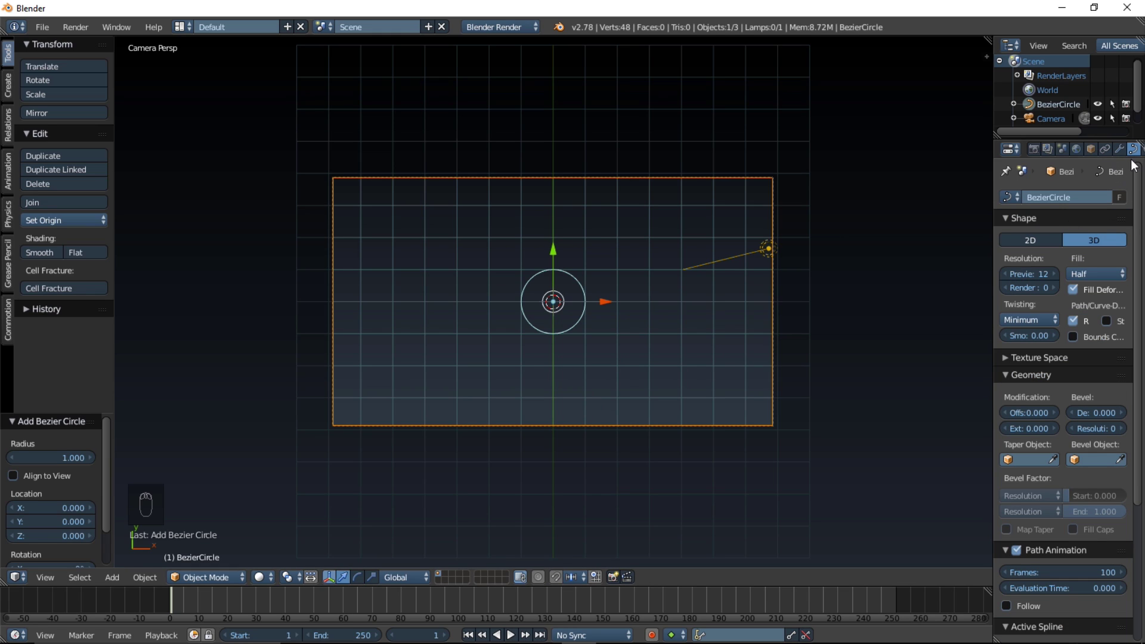
{"action": "left_click_drag", "start_coordinate": [1134, 160], "coordinate": [1049, 244]}
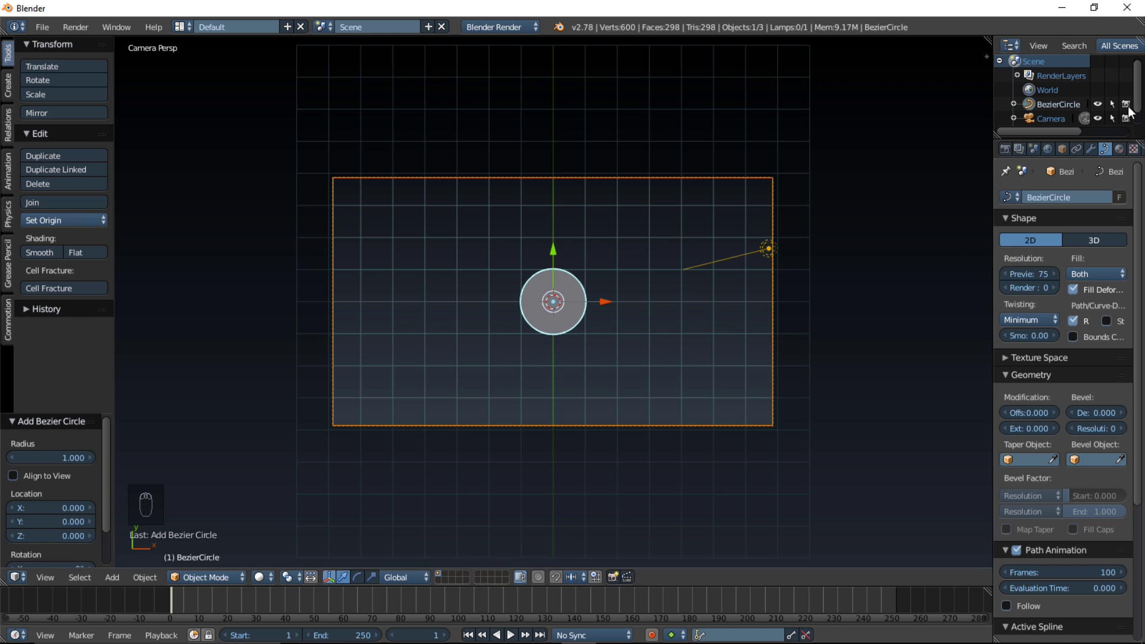
Give the circle a new white Shadeless material.
{"action": "left_click_drag", "start_coordinate": [1120, 154], "coordinate": [1062, 254]}
{"action": "left_click_drag", "start_coordinate": [1062, 254], "coordinate": [1062, 450]}
{"action": "left_click", "coordinate": [1086, 554]}
{"action": "left_click_drag", "start_coordinate": [1086, 562], "coordinate": [679, 243]}
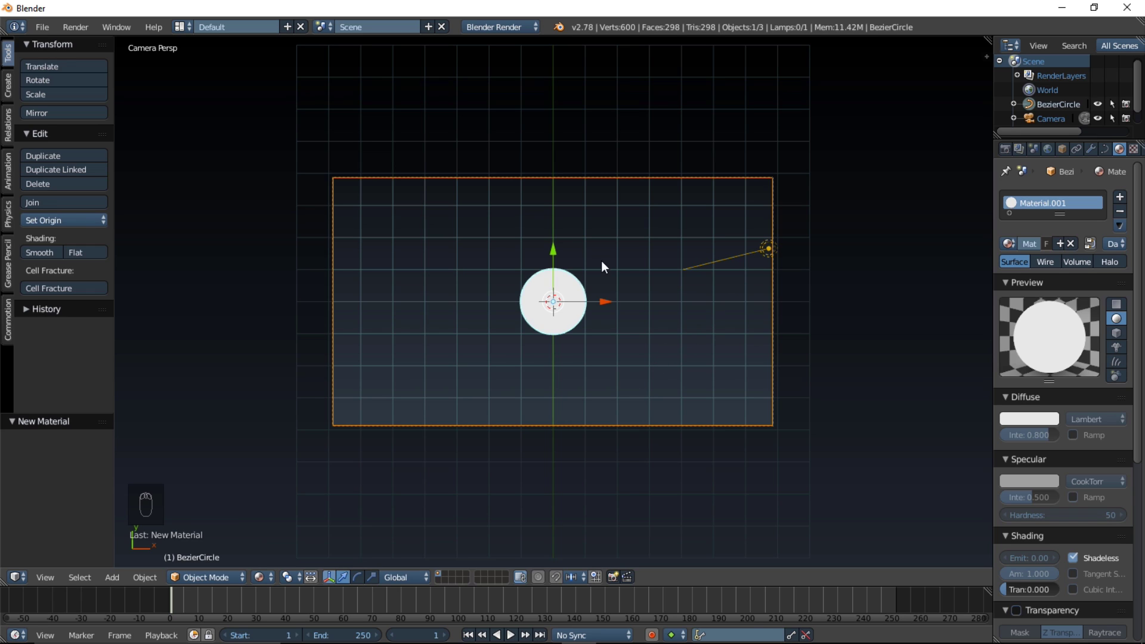
Untick Grid Floor and Outline Selected, then slide the disc left onto the camera frame's left edge.
{"action": "key", "text": "n"}
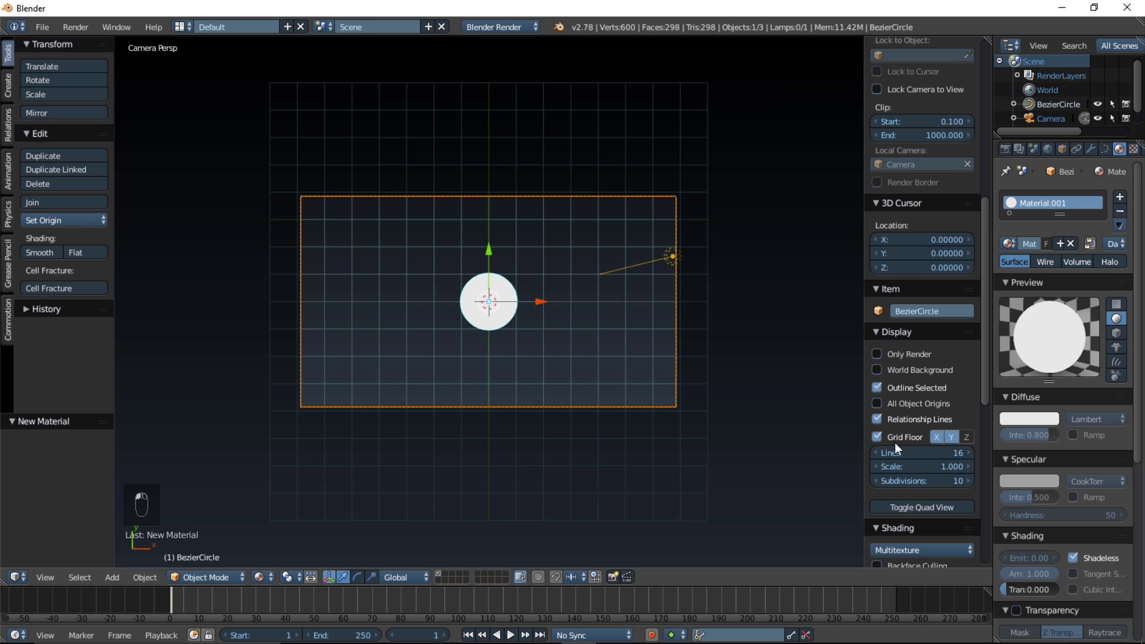
{"action": "left_click_drag", "start_coordinate": [899, 451], "coordinate": [884, 394]}
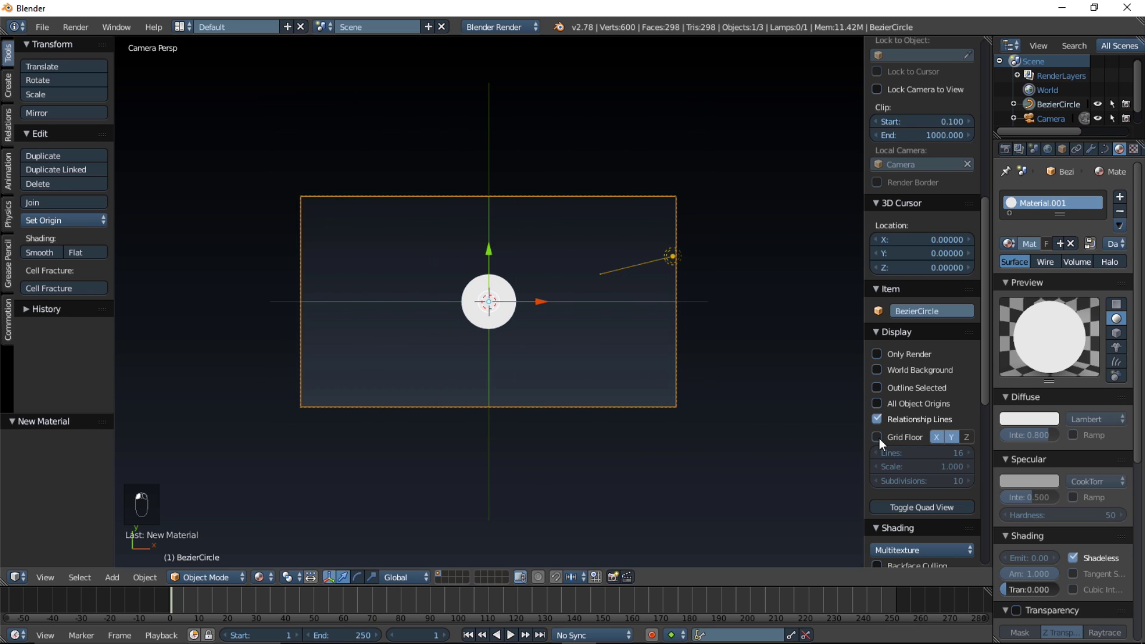
{"action": "left_click_drag", "start_coordinate": [578, 307], "coordinate": [539, 306]}
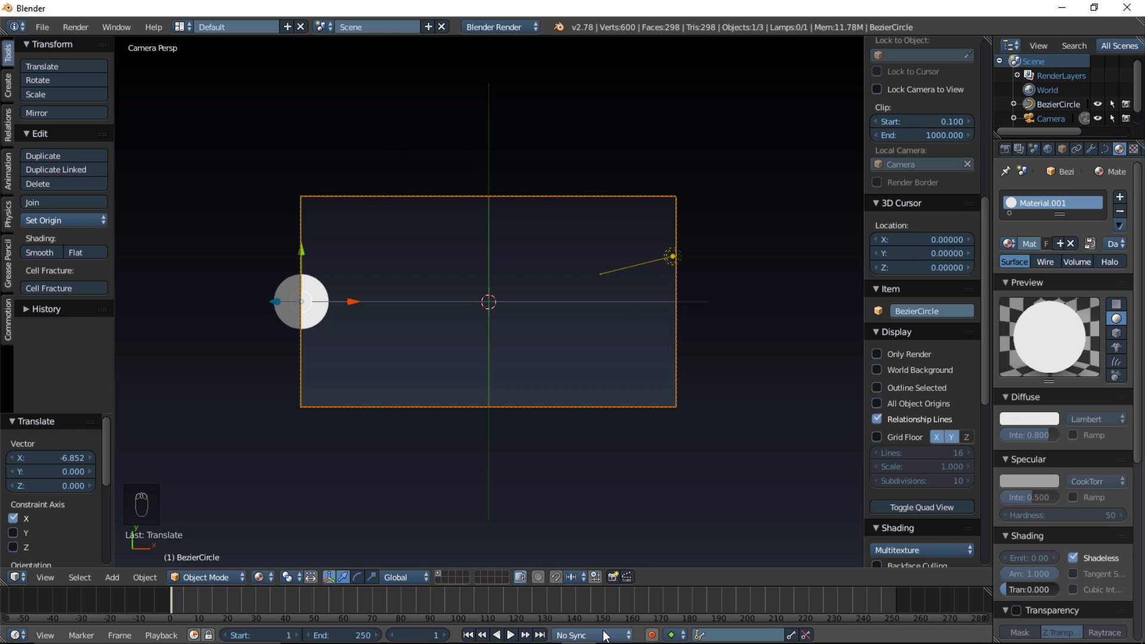
Choose 60 fps in the Render Dimensions Frame Rate dropdown.
{"action": "middle_click", "coordinate": [1017, 151]}
{"action": "middle_click", "coordinate": [1034, 223]}
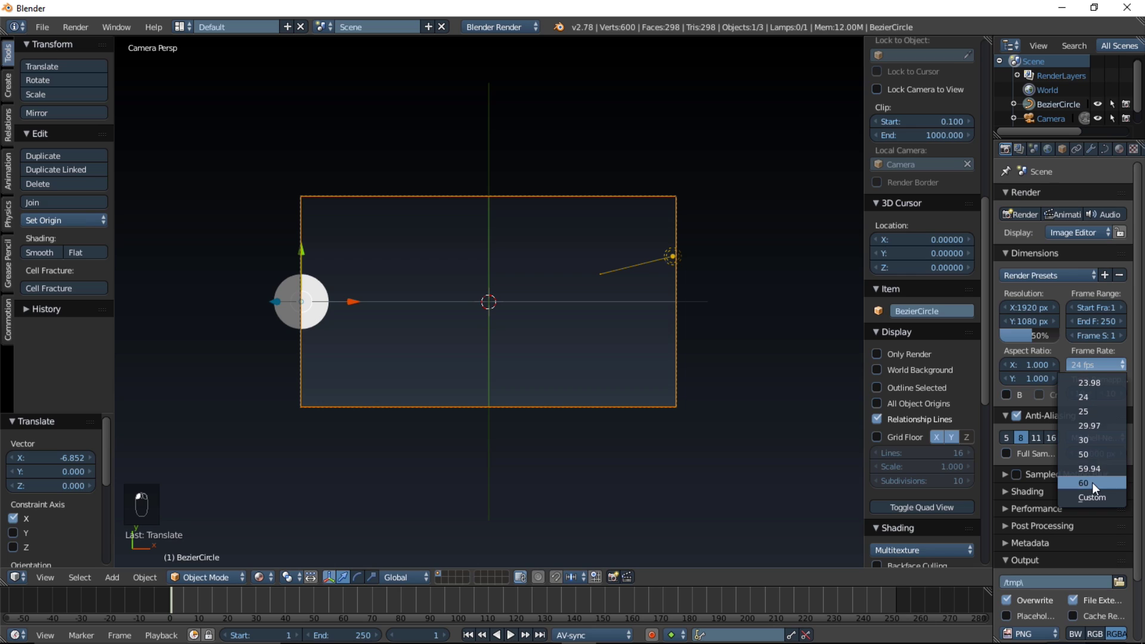
{"action": "left_click", "coordinate": [1094, 487]}
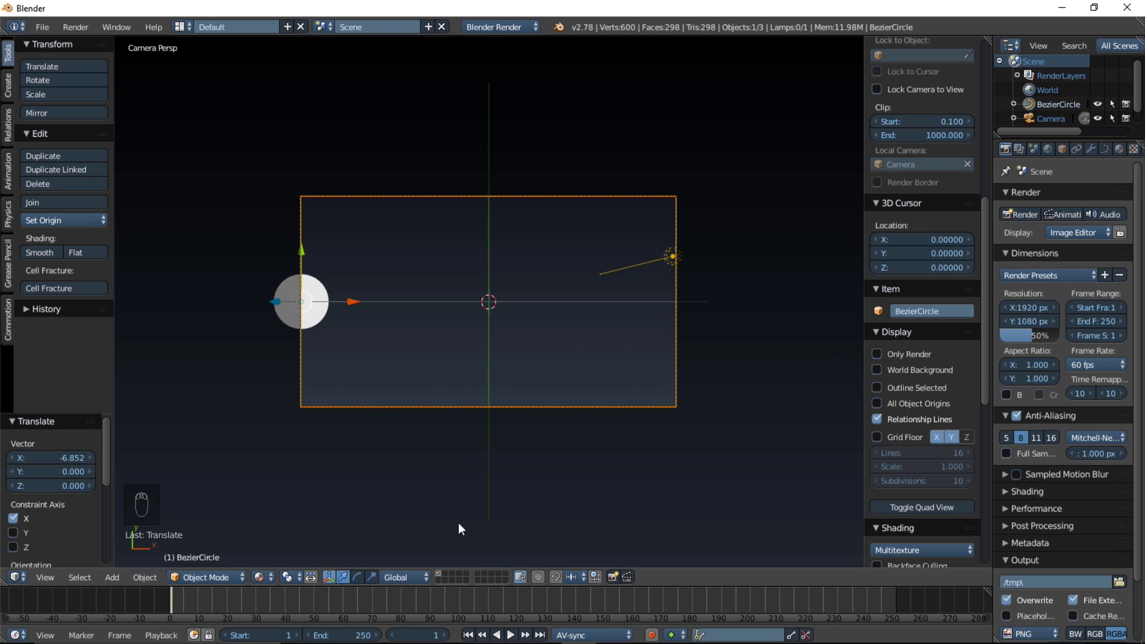
{"action": "left_click_drag", "start_coordinate": [274, 600], "coordinate": [407, 606]}
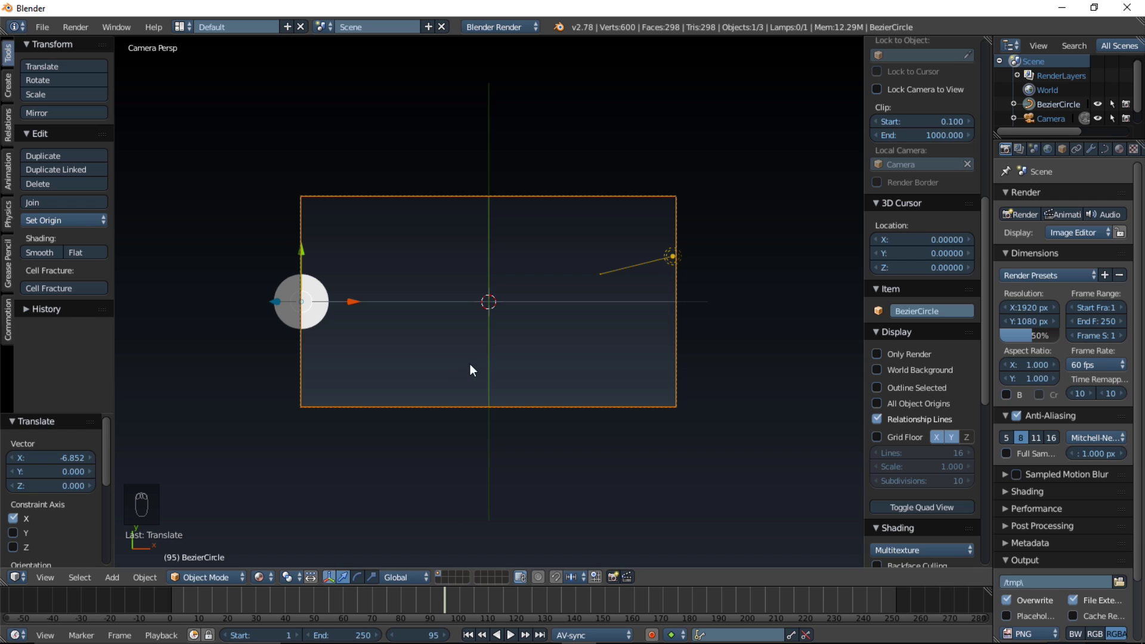
Keyframe the disc's scale large, then at an earlier frame scaled to nothing.
{"action": "key", "text": "s"}
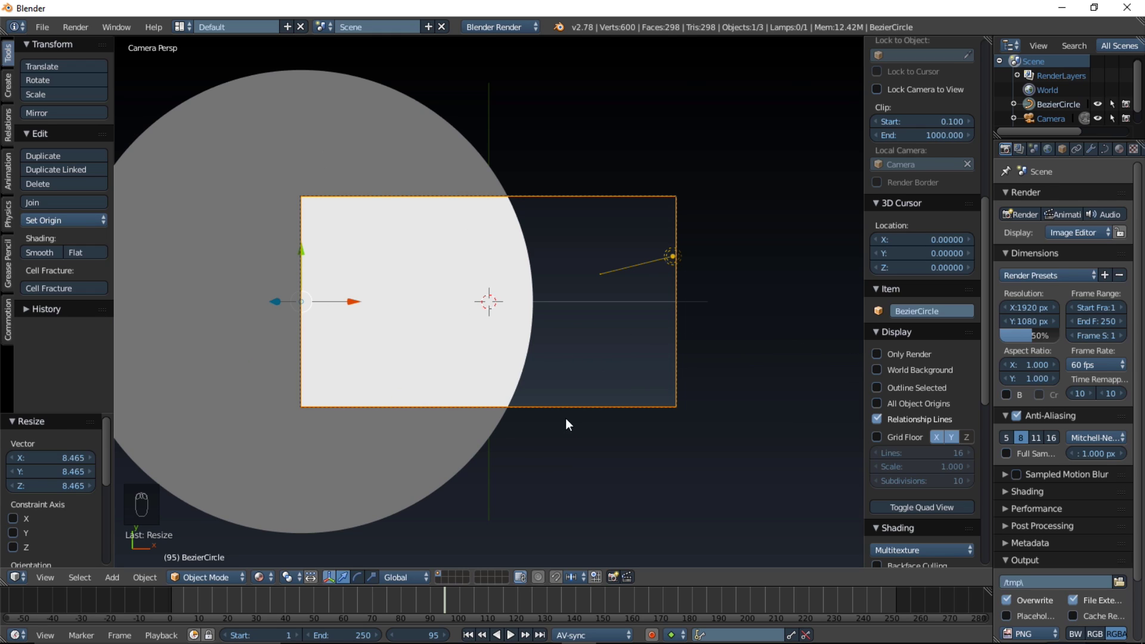
{"action": "key", "text": "i"}
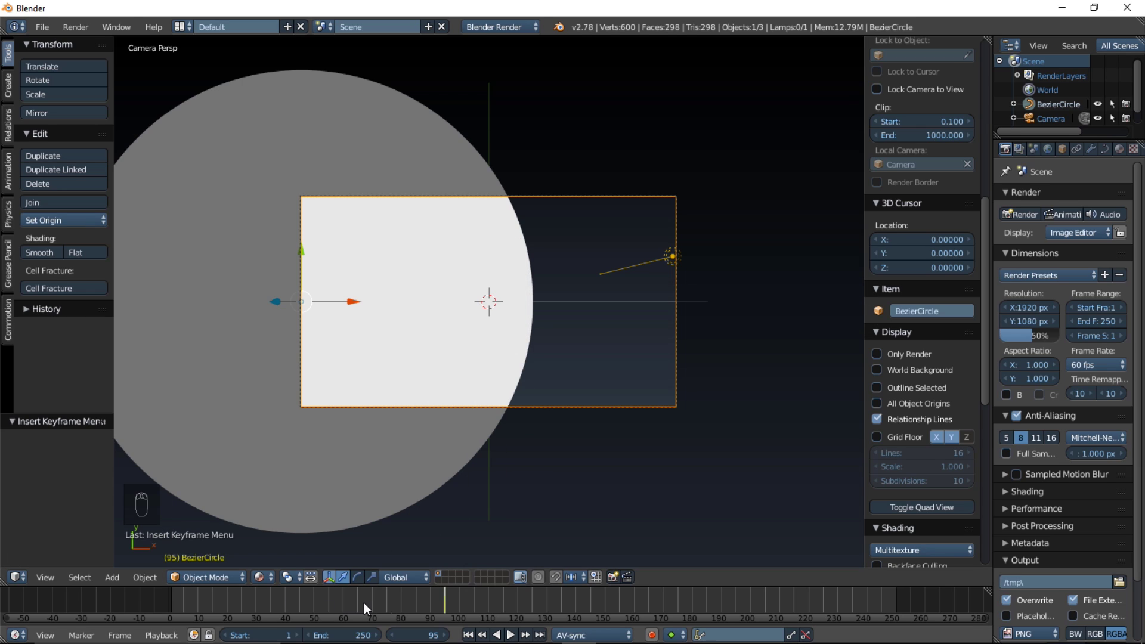
{"action": "left_click_drag", "start_coordinate": [385, 606], "coordinate": [344, 614]}
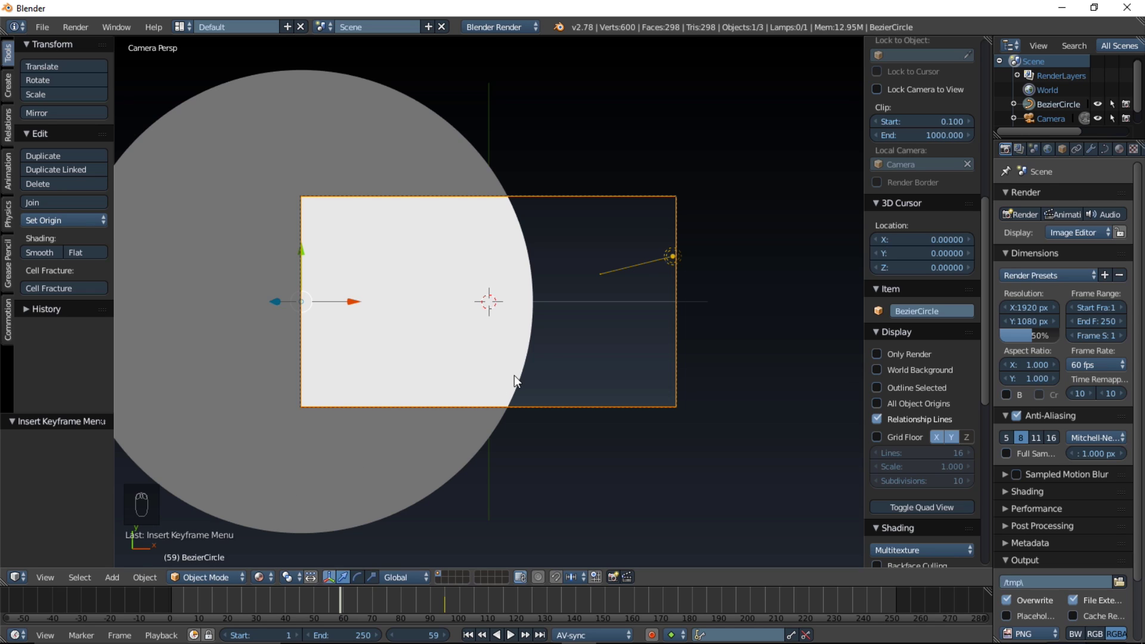
{"action": "key", "text": "s"}
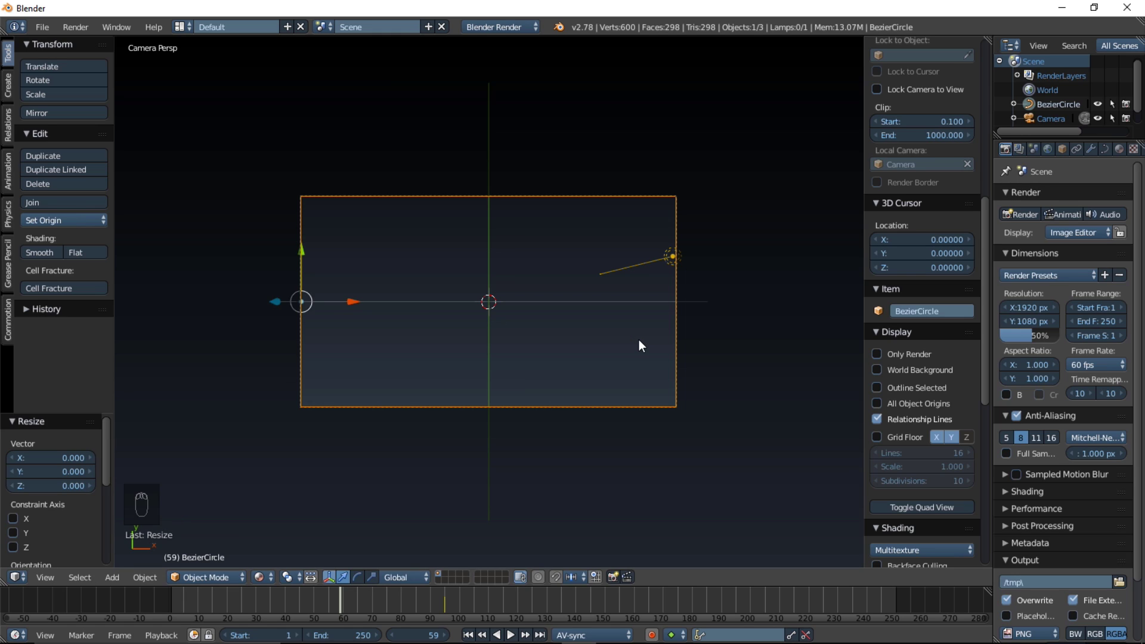
{"action": "key", "text": "i"}
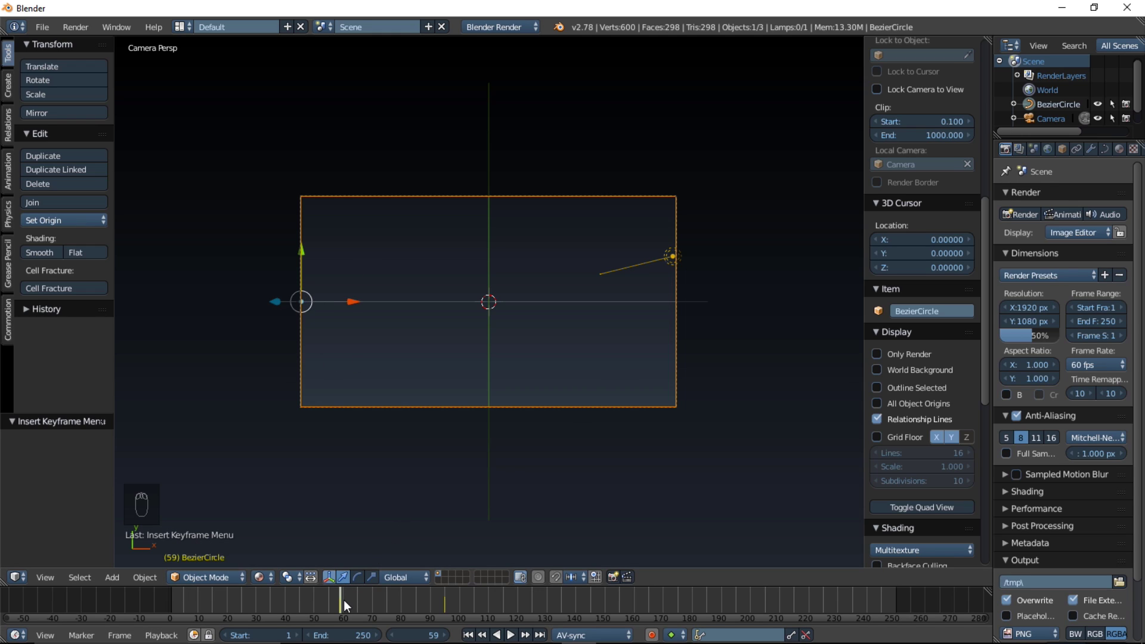
Scrub and play the timeline with Alt+A to watch the disc grow.
{"action": "left_click_drag", "start_coordinate": [346, 604], "coordinate": [446, 603]}
{"action": "left_click", "coordinate": [446, 603]}
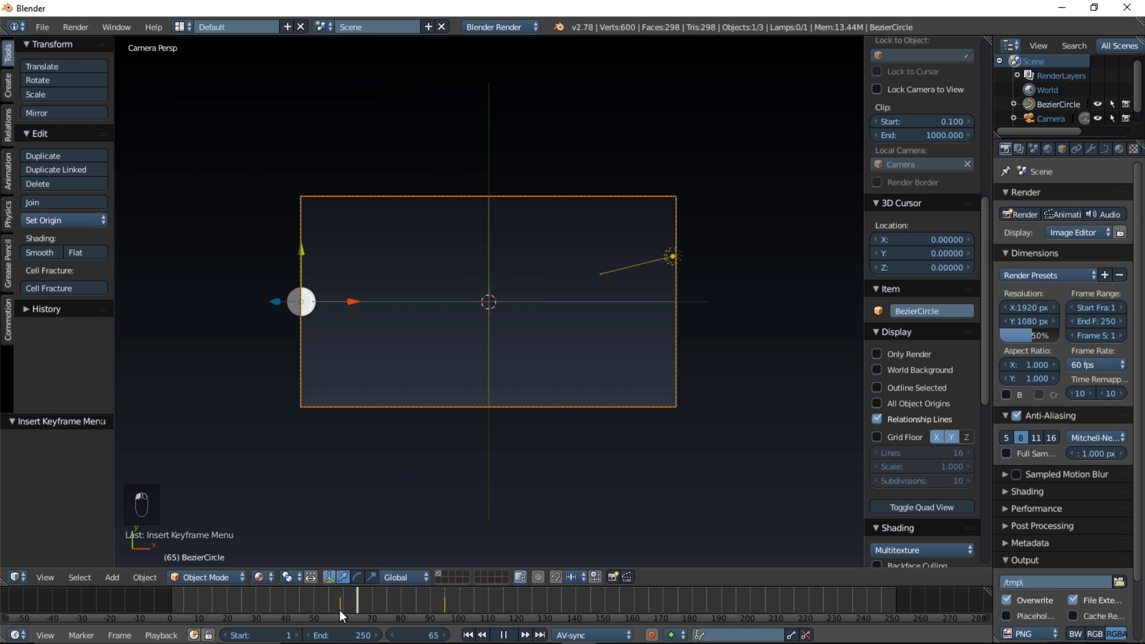
{"action": "key", "text": "alt+a"}
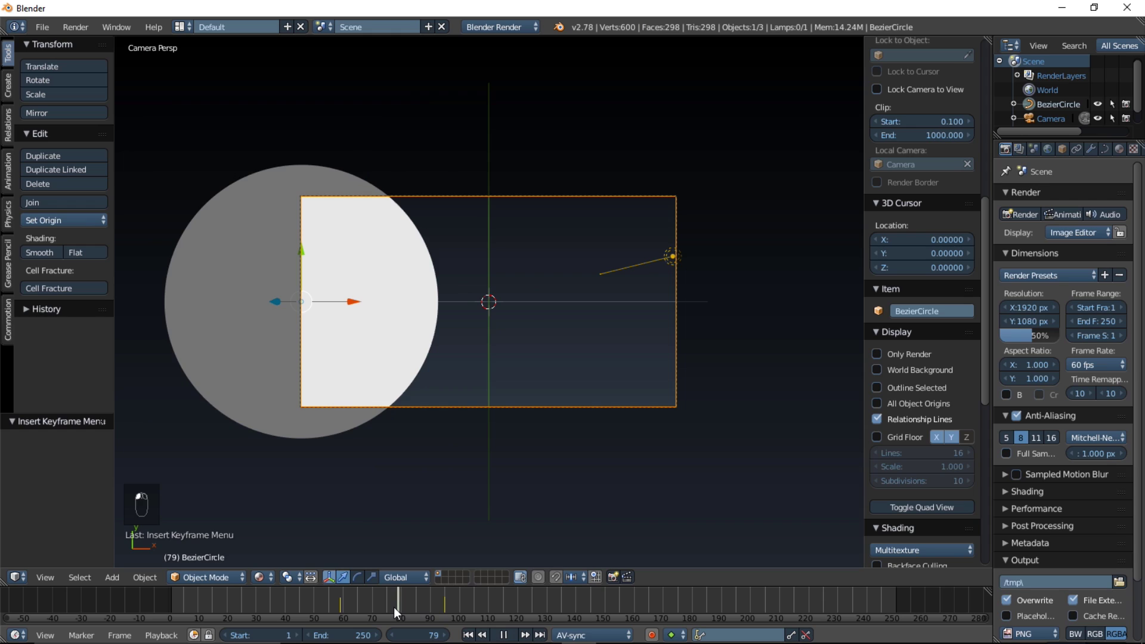
{"action": "middle_click", "coordinate": [287, 343]}
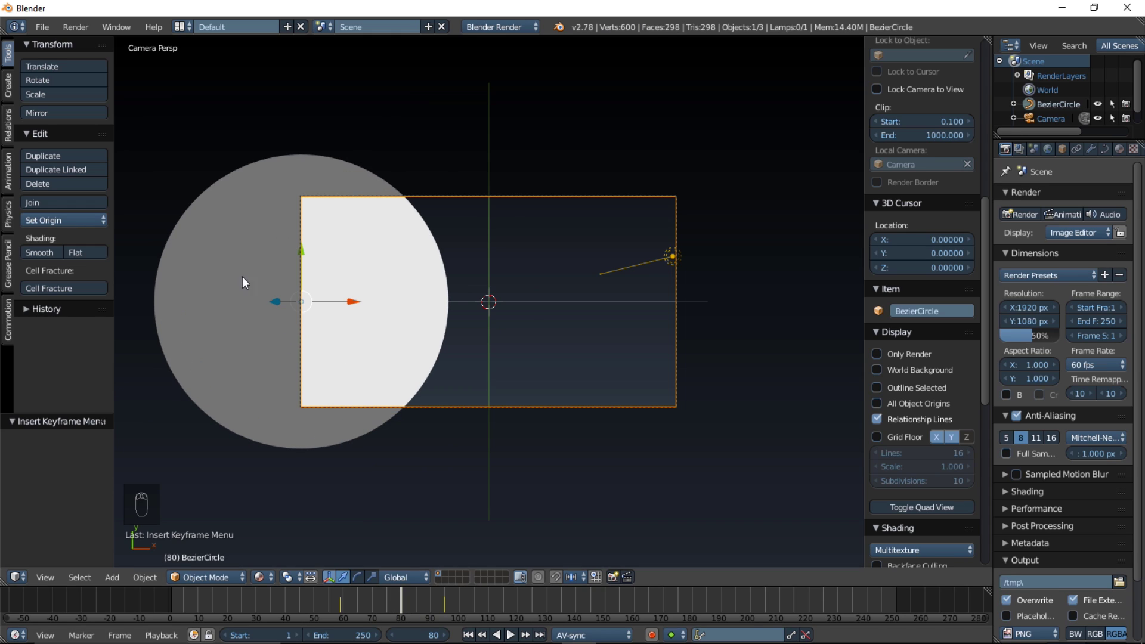
Duplicate the disc with Shift+D, send the copy to another layer and reselect the original.
{"action": "key", "text": "shift+d"}
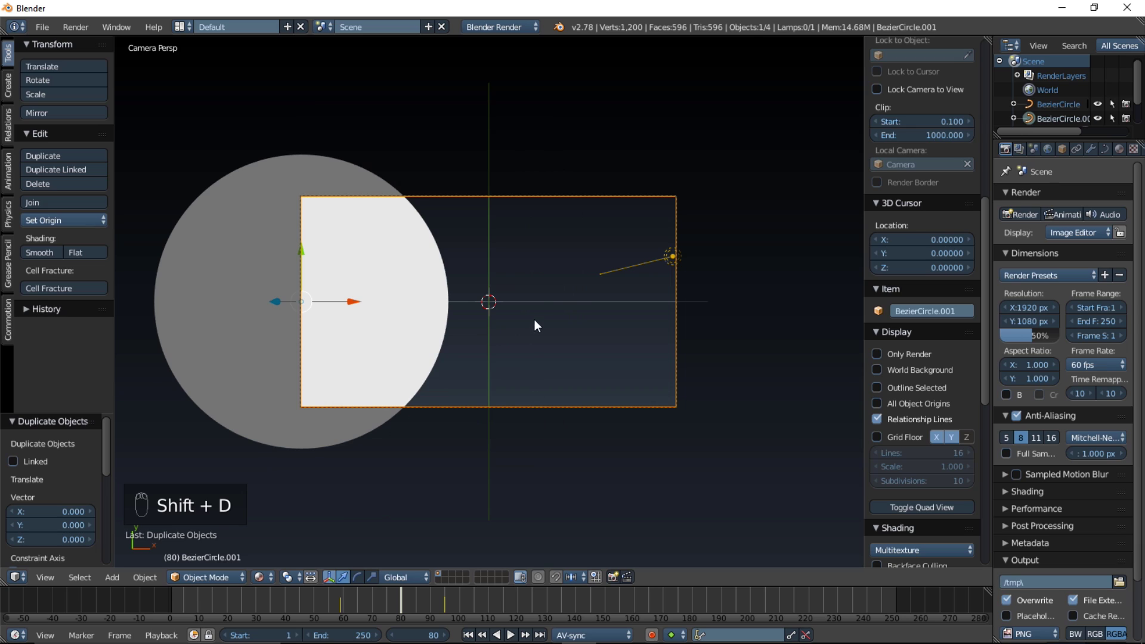
{"action": "key", "text": "m"}
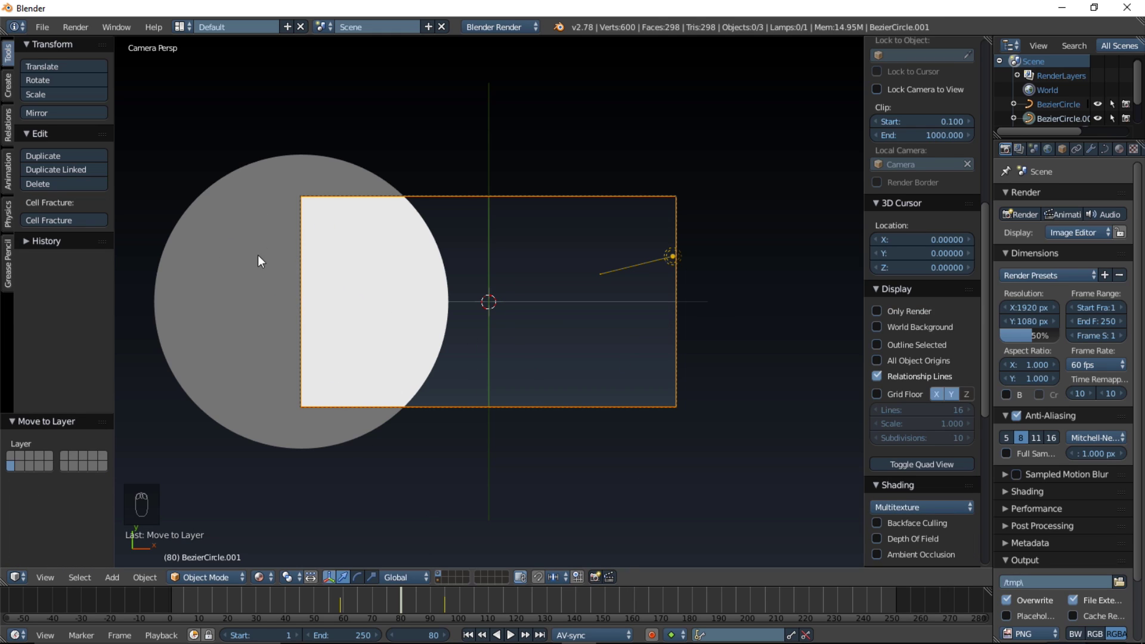
{"action": "left_click_drag", "start_coordinate": [263, 273], "coordinate": [256, 269]}
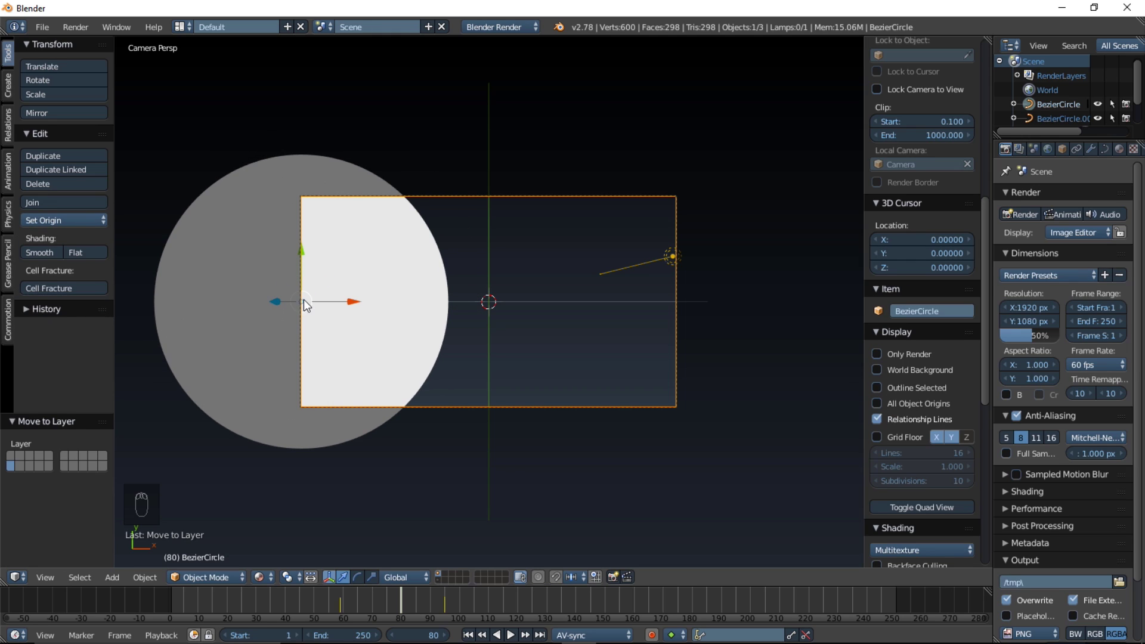
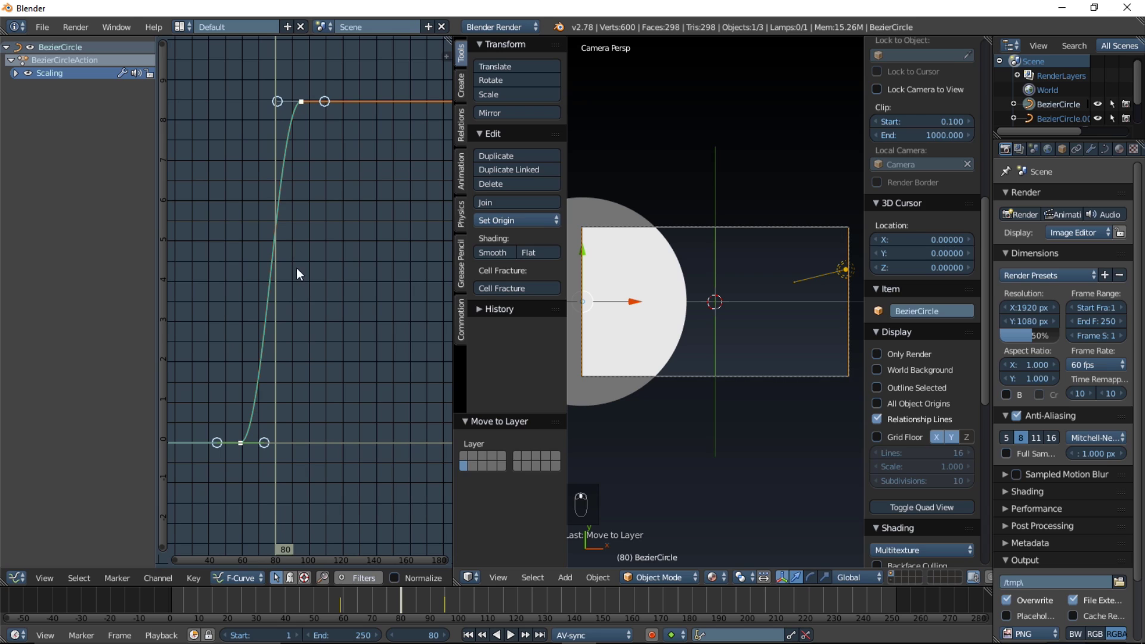
Select the starting Scaling keyframe's handle in the Graph Editor, change its type and move it.
{"action": "key", "text": "a"}
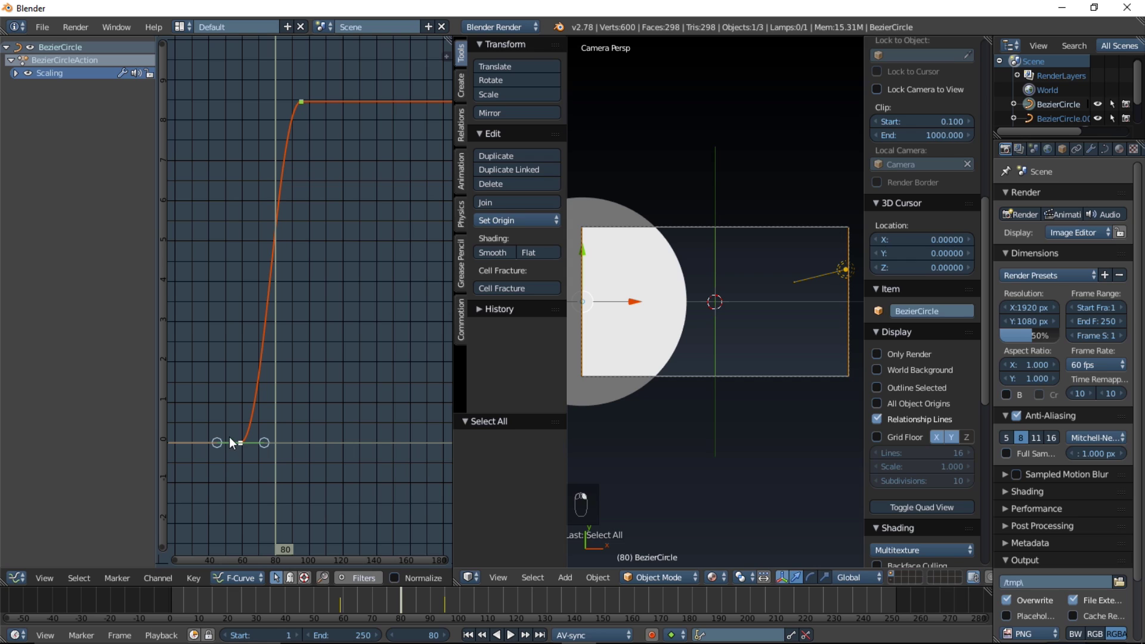
{"action": "key", "text": "b"}
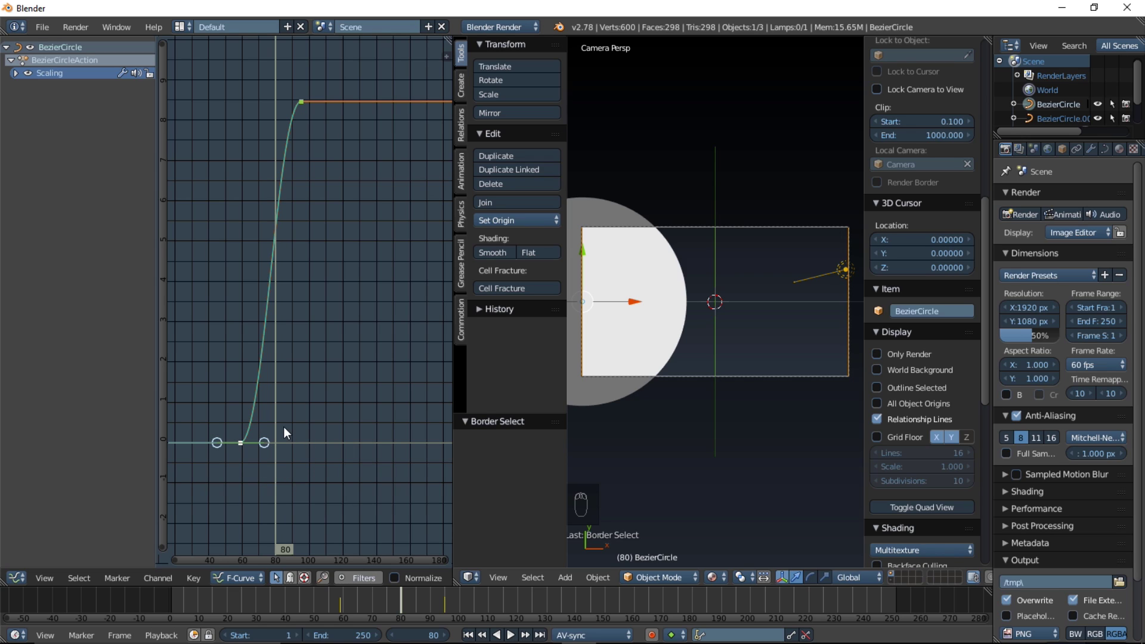
{"action": "key", "text": "c"}
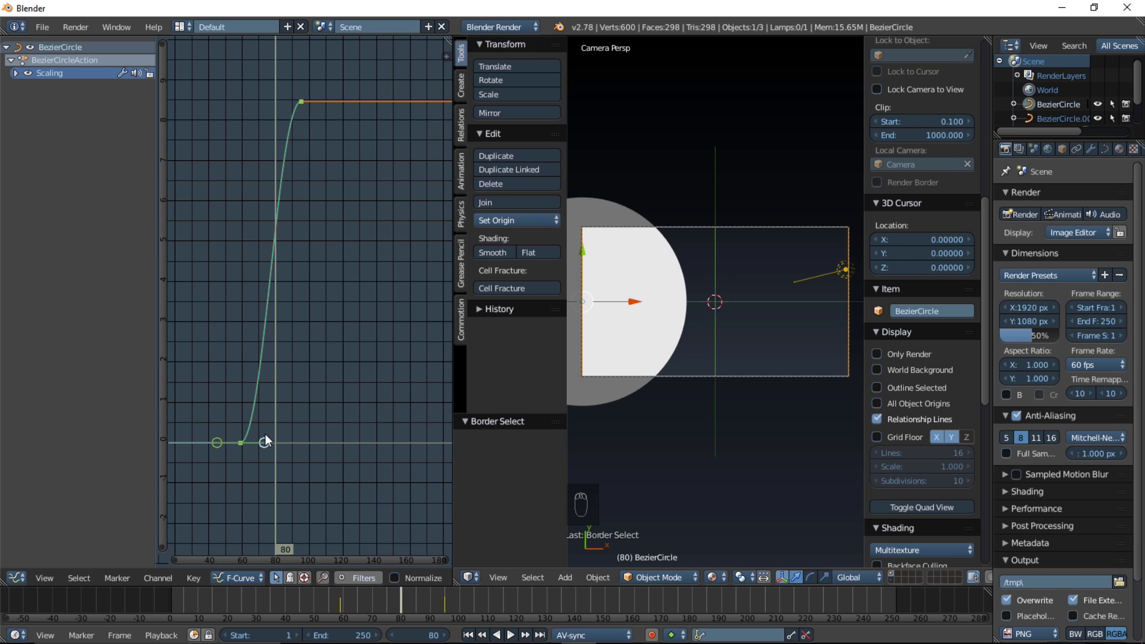
{"action": "key", "text": "g"}
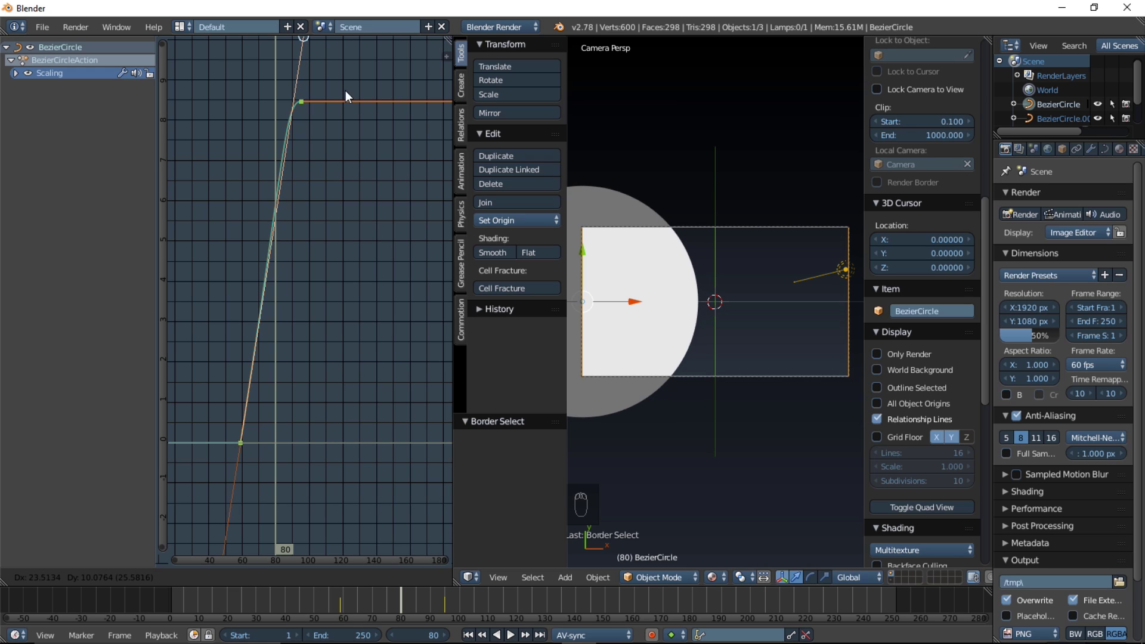
{"action": "key", "text": "g"}
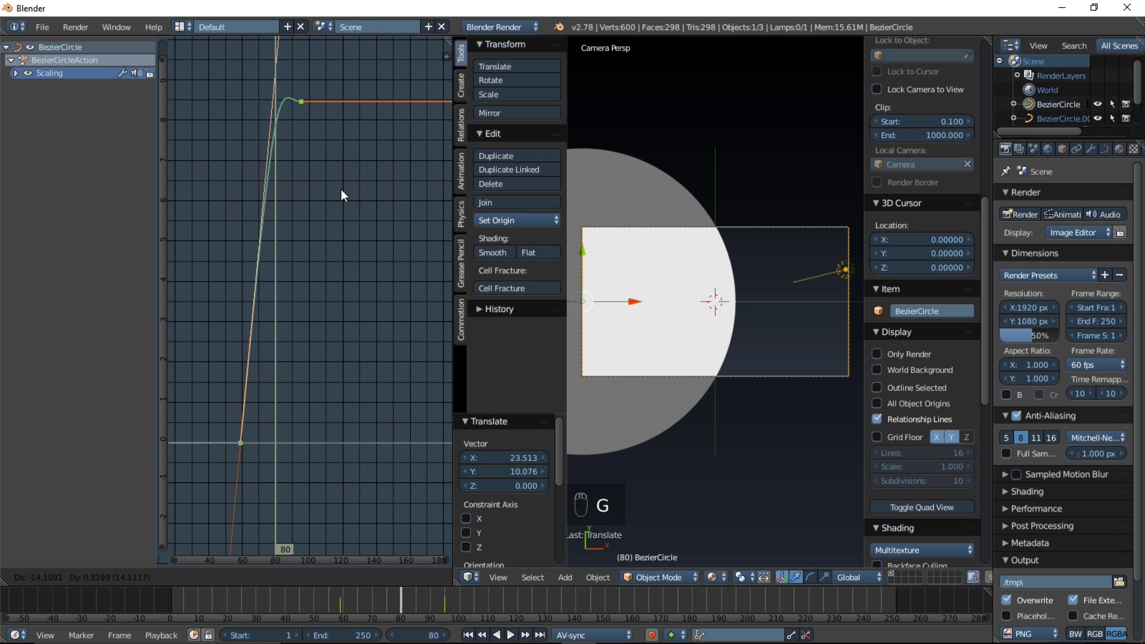
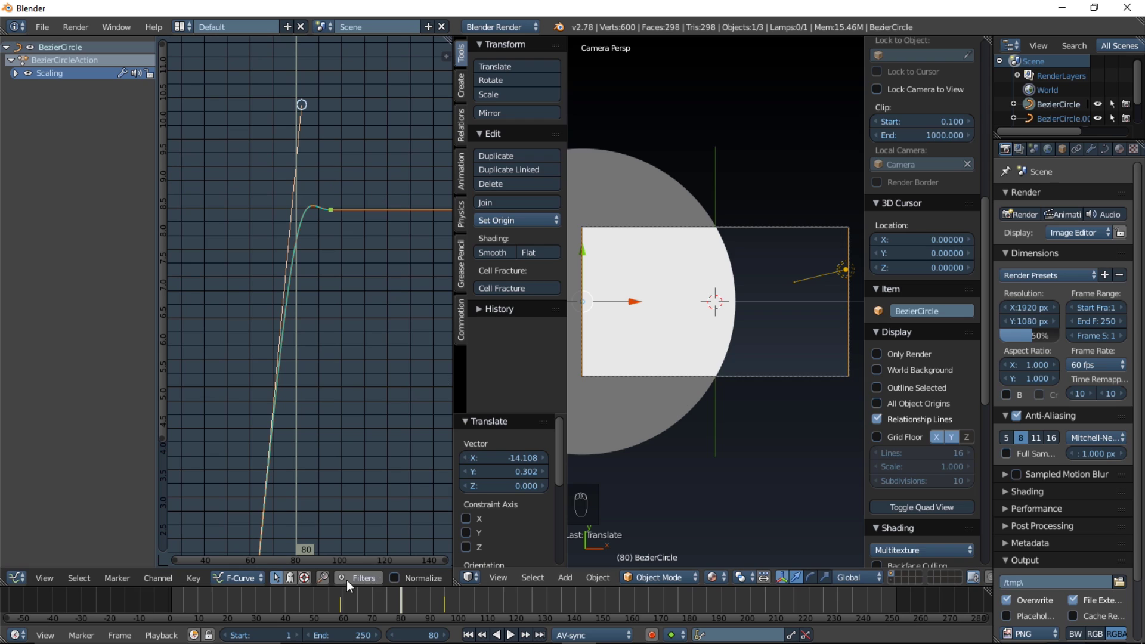
Grab the later handle to remove the overshoot, refine it and play back with Alt+A.
{"action": "left_click_drag", "start_coordinate": [341, 601], "coordinate": [641, 479]}
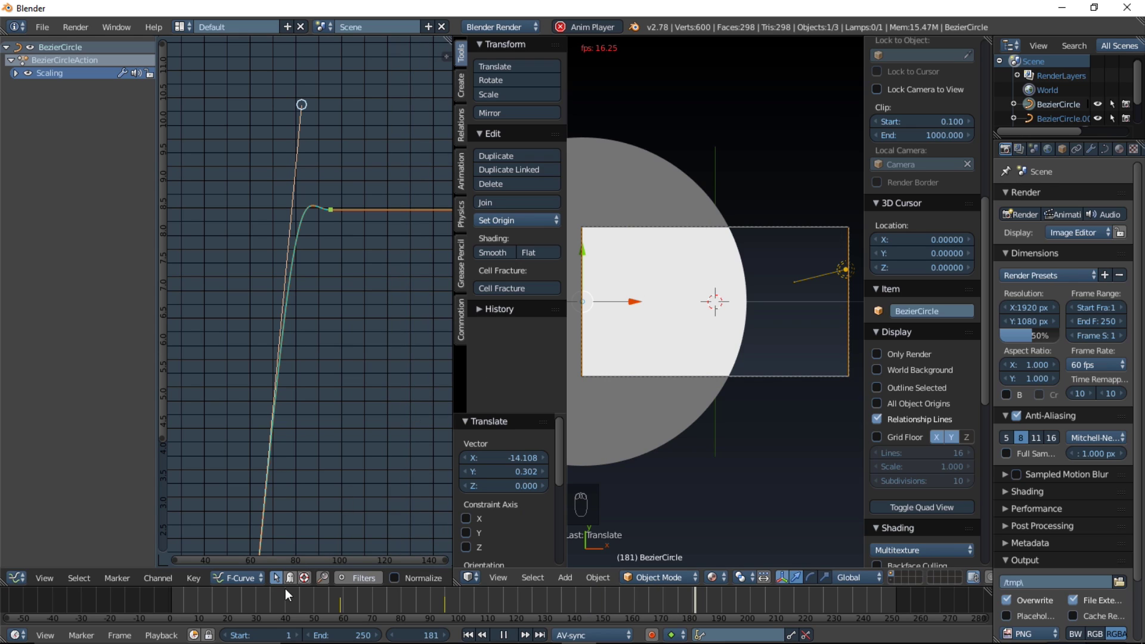
{"action": "left_click_drag", "start_coordinate": [370, 605], "coordinate": [503, 527]}
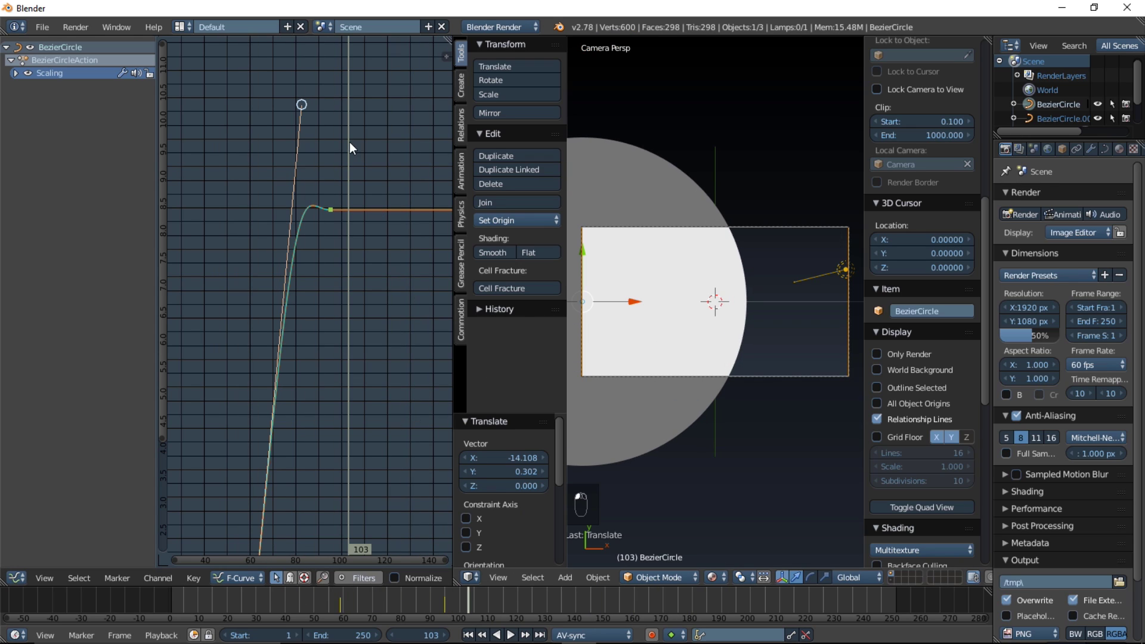
{"action": "key", "text": "g"}
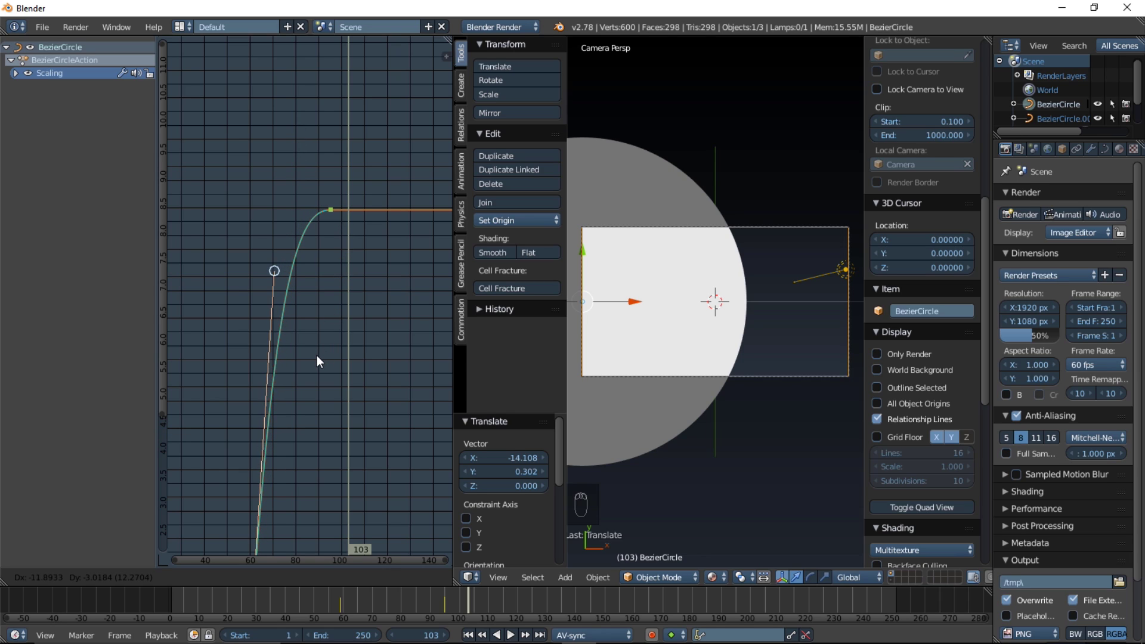
{"action": "left_click_drag", "start_coordinate": [321, 363], "coordinate": [436, 501]}
{"action": "left_click_drag", "start_coordinate": [364, 607], "coordinate": [349, 596]}
{"action": "key", "text": "alt+a"}
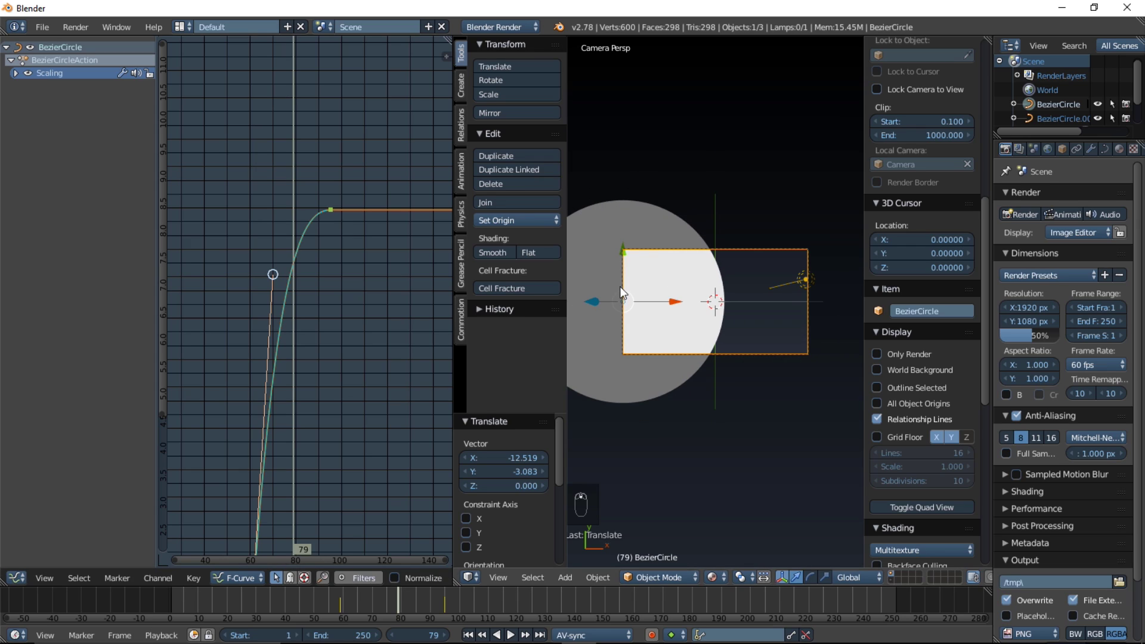
Duplicate the animated disc and place the copy above the camera frame.
{"action": "key", "text": "shift+d"}
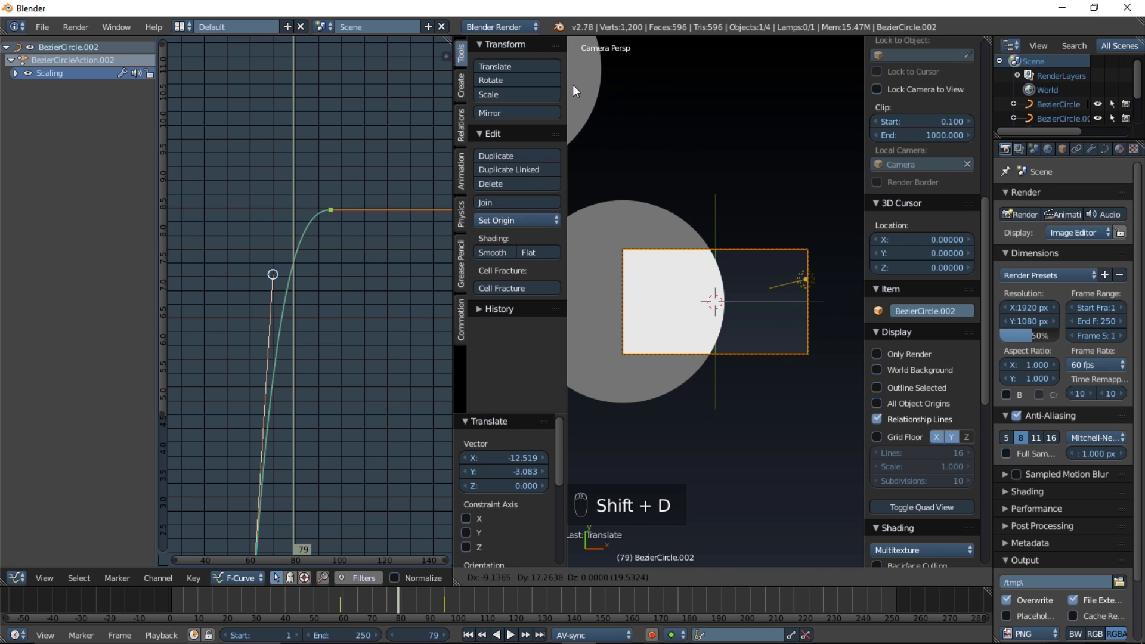
{"action": "left_click_drag", "start_coordinate": [576, 90], "coordinate": [571, 107]}
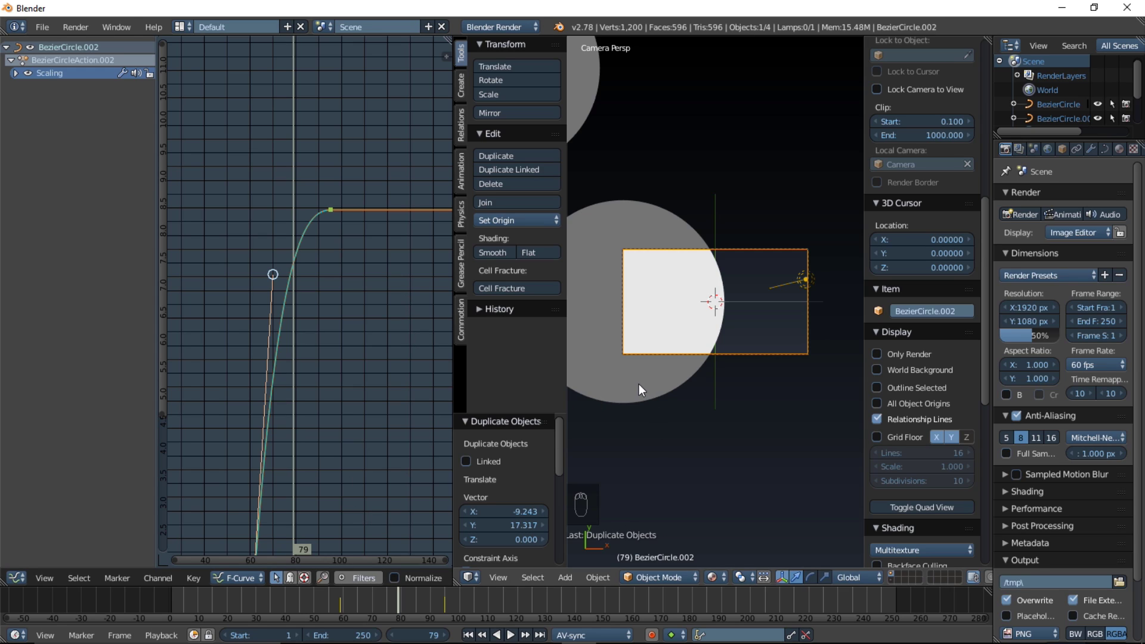
Select the final scaling keyframe's handle, stretch it with G to soften the ease and confirm.
{"action": "left_click_drag", "start_coordinate": [643, 396], "coordinate": [339, 215]}
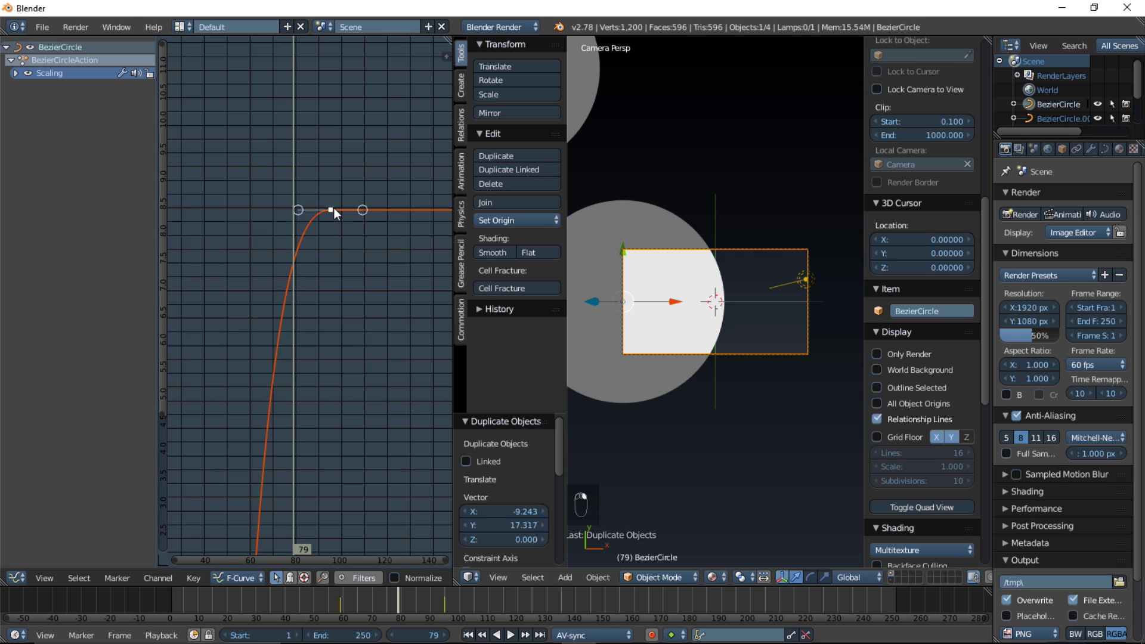
{"action": "key", "text": "b"}
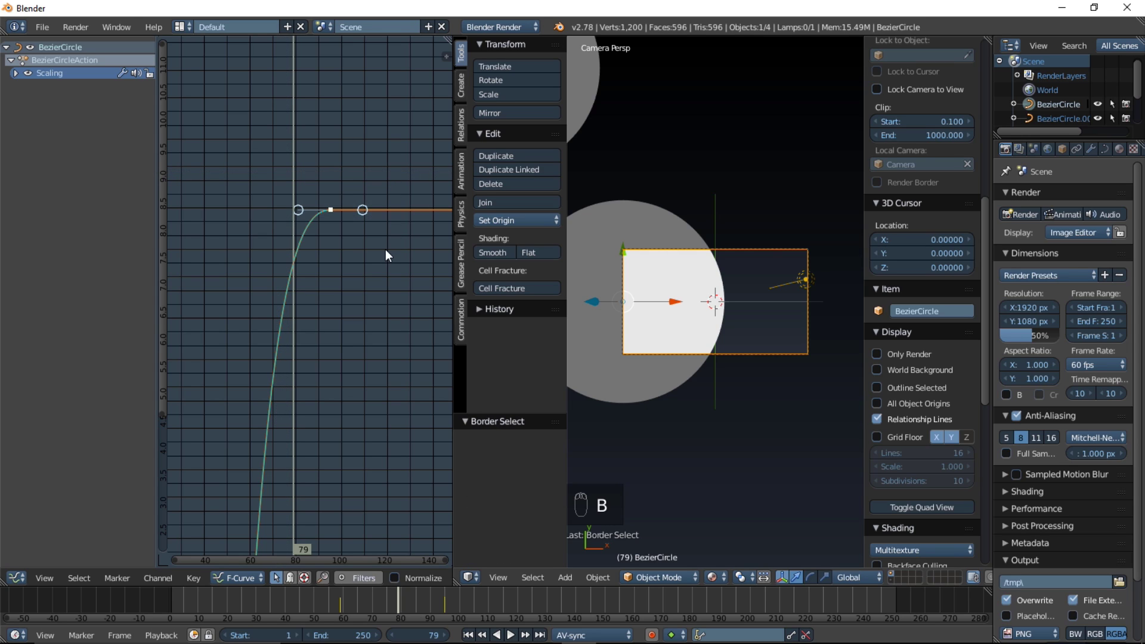
{"action": "key", "text": "c"}
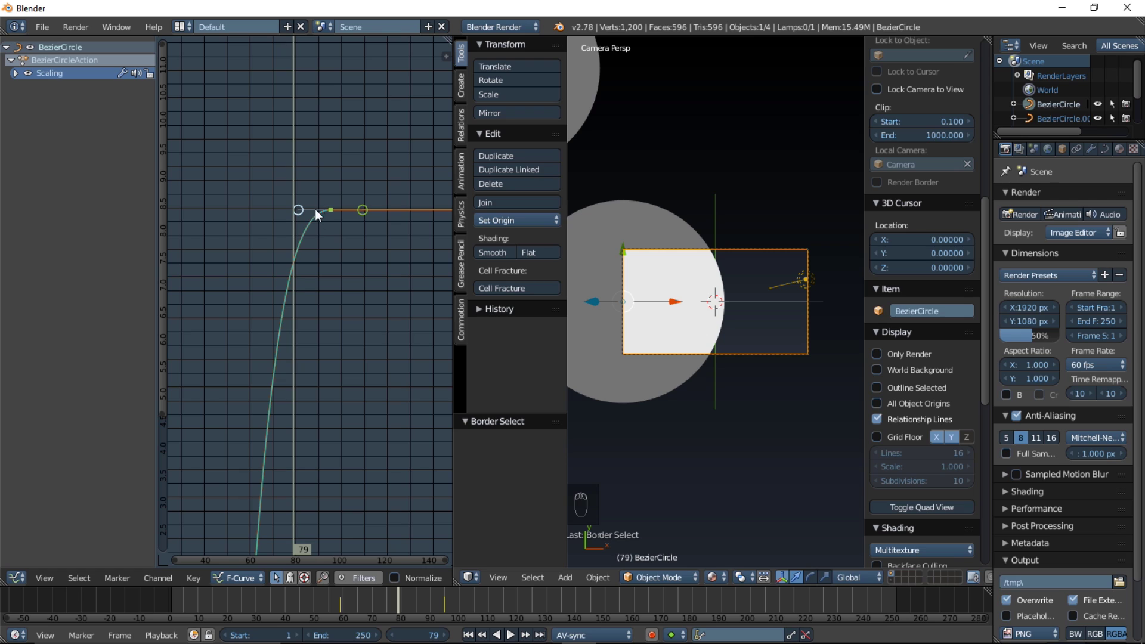
{"action": "key", "text": "g"}
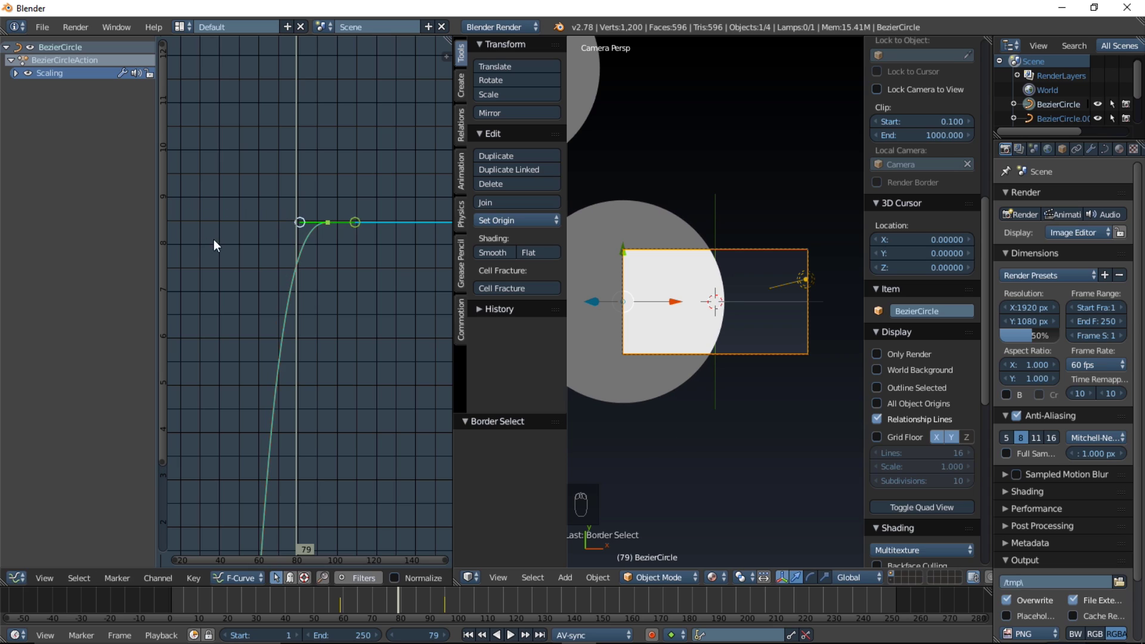
{"action": "key", "text": "g"}
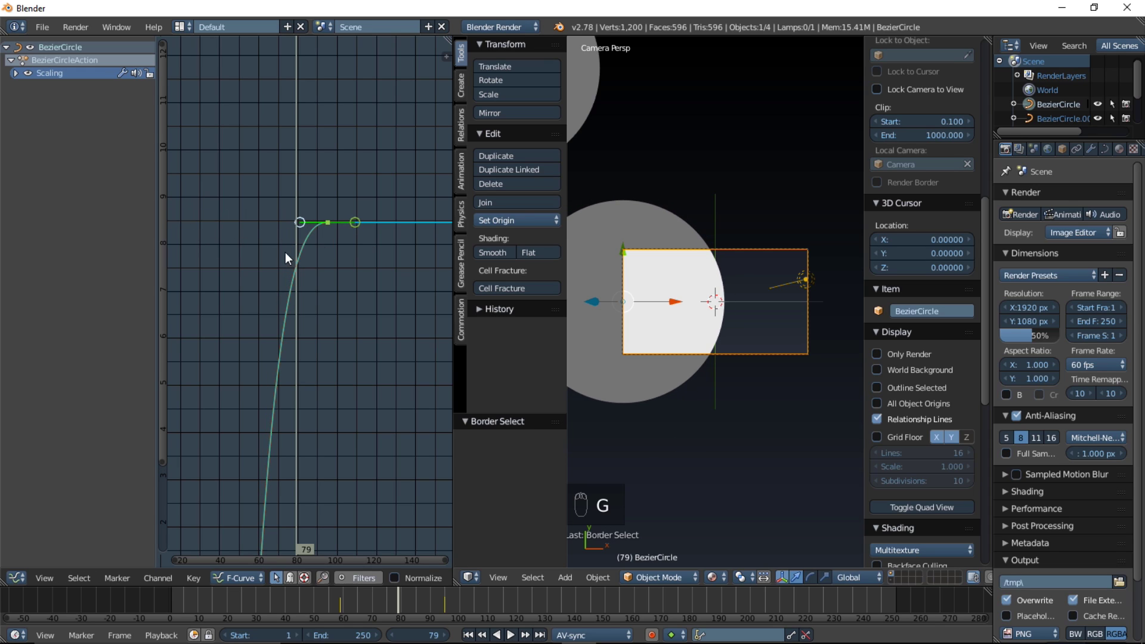
{"action": "key", "text": "g"}
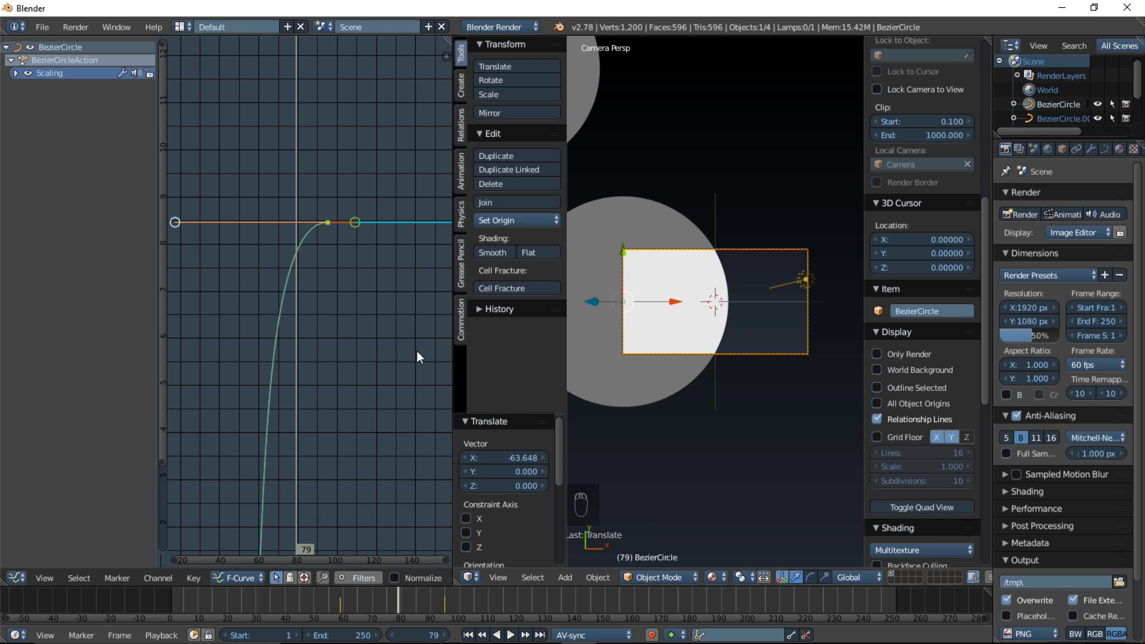
{"action": "left_click", "coordinate": [343, 601]}
Stop the animation preview and reframe the scaling curve in the Graph Editor.
{"action": "key", "text": "alt+a"}
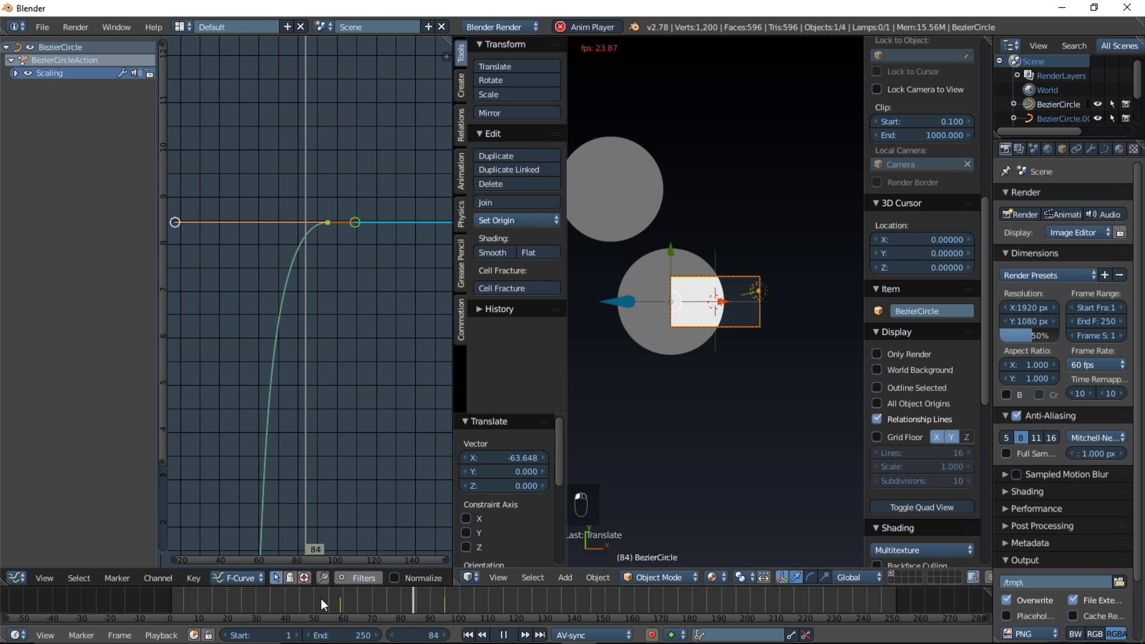
{"action": "left_click_drag", "start_coordinate": [381, 410], "coordinate": [349, 387]}
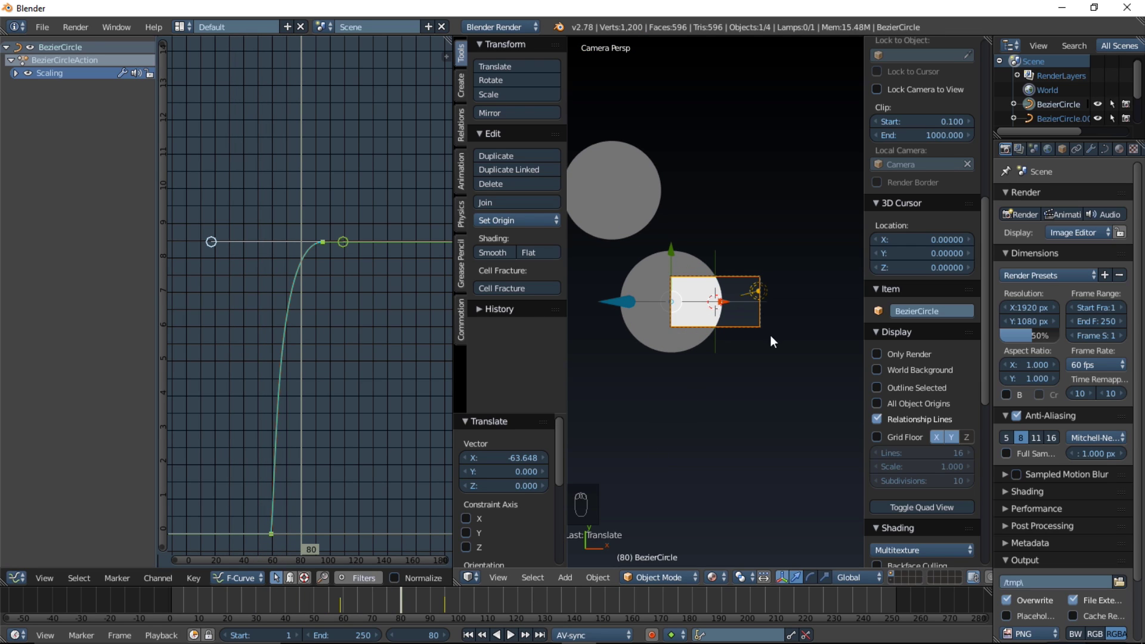
Duplicate the circle, then pull the top keyframe's right handle out along the X axis.
{"action": "key", "text": "shift+d"}
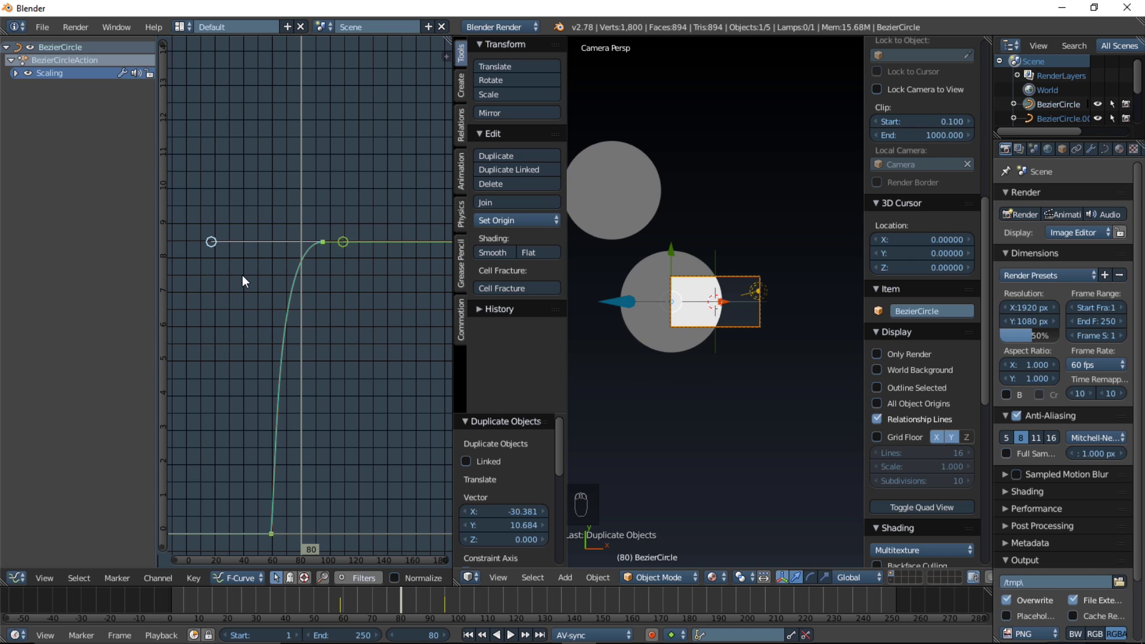
{"action": "key", "text": "g"}
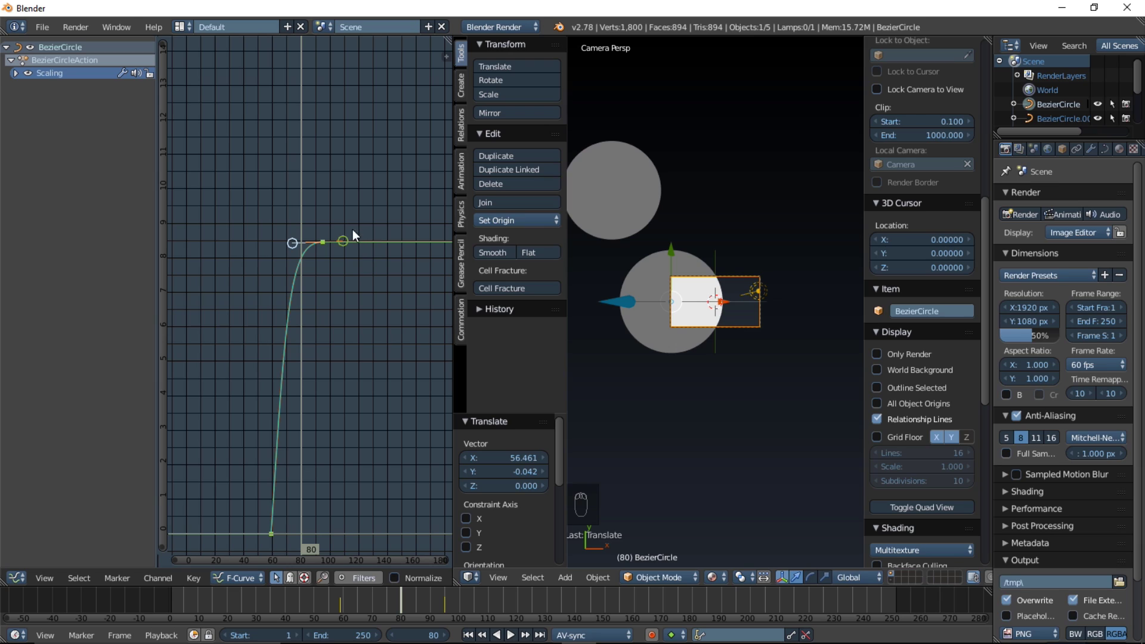
{"action": "key", "text": "c"}
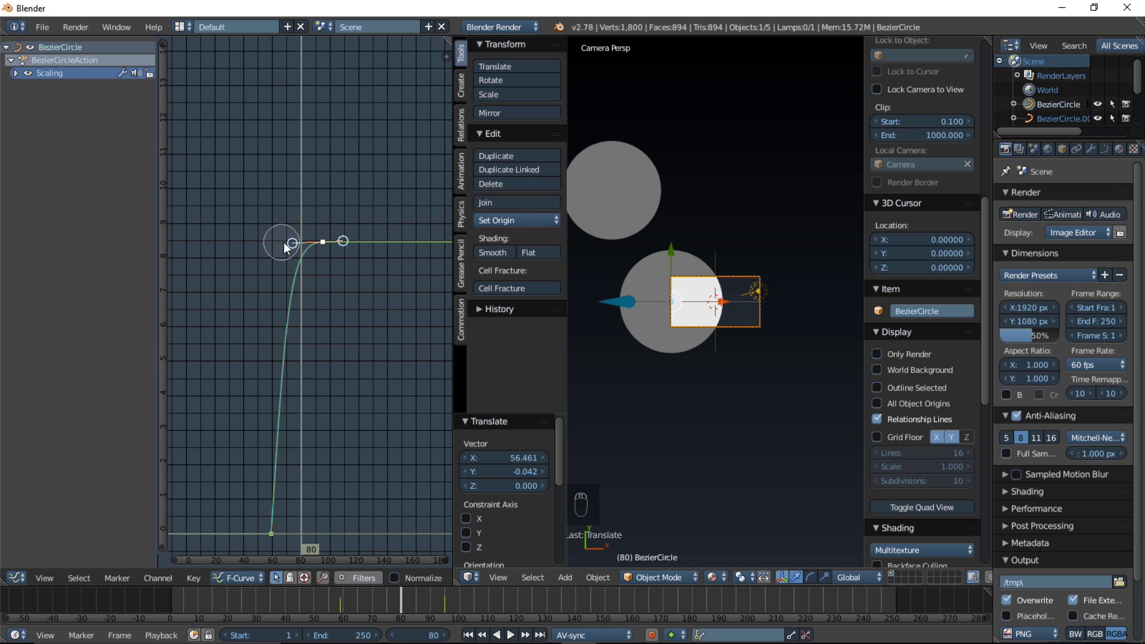
{"action": "left_click_drag", "start_coordinate": [364, 278], "coordinate": [322, 296]}
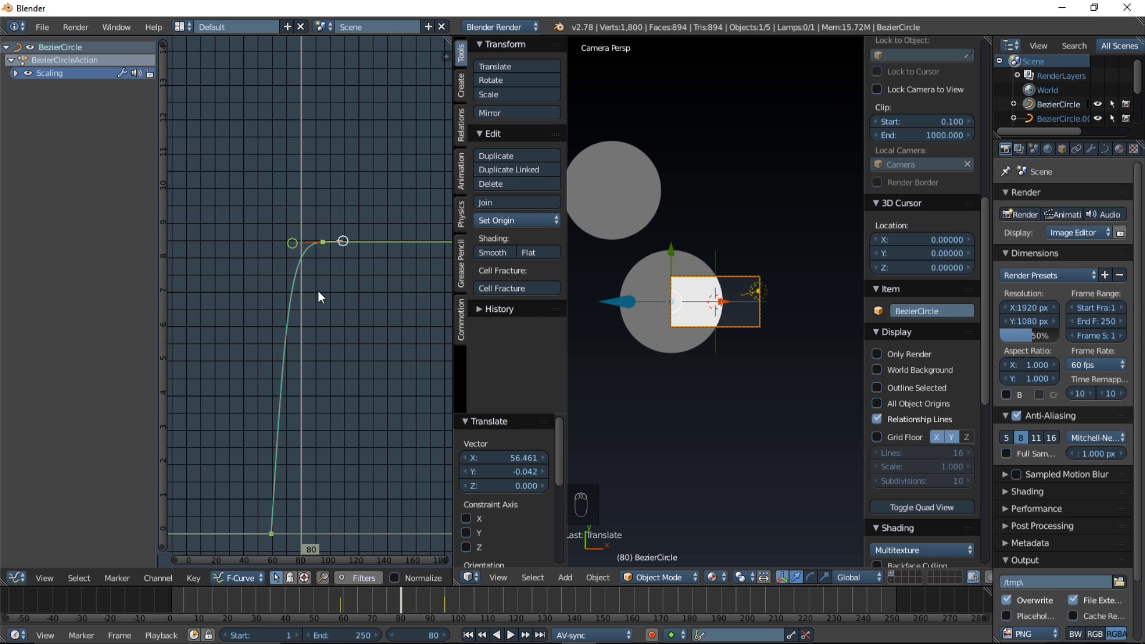
{"action": "key", "text": "g"}
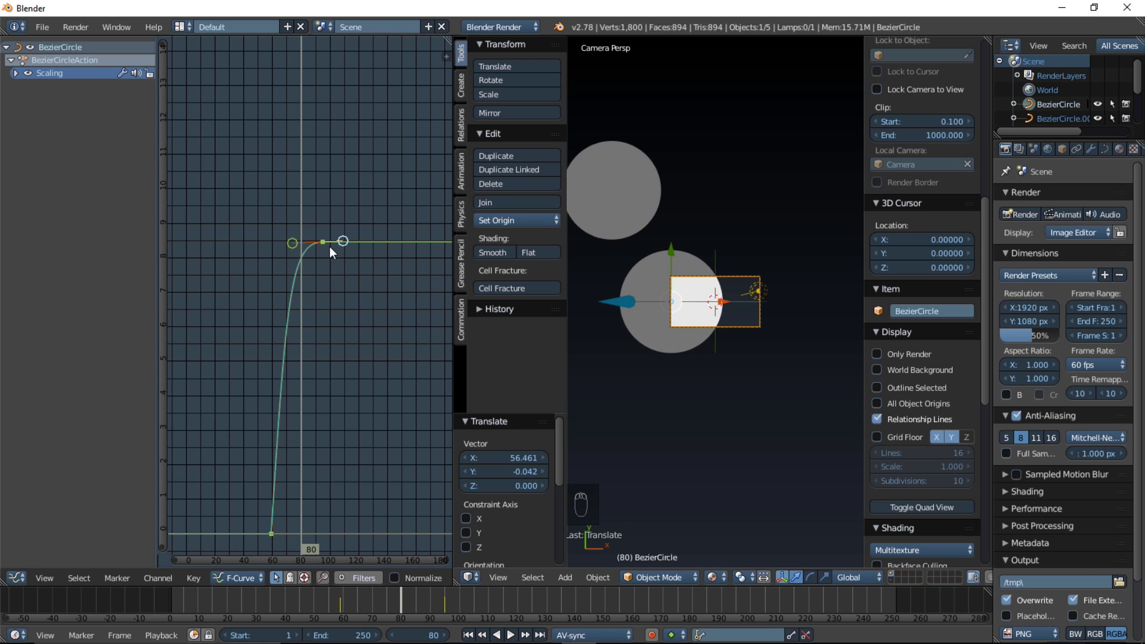
{"action": "key", "text": "c"}
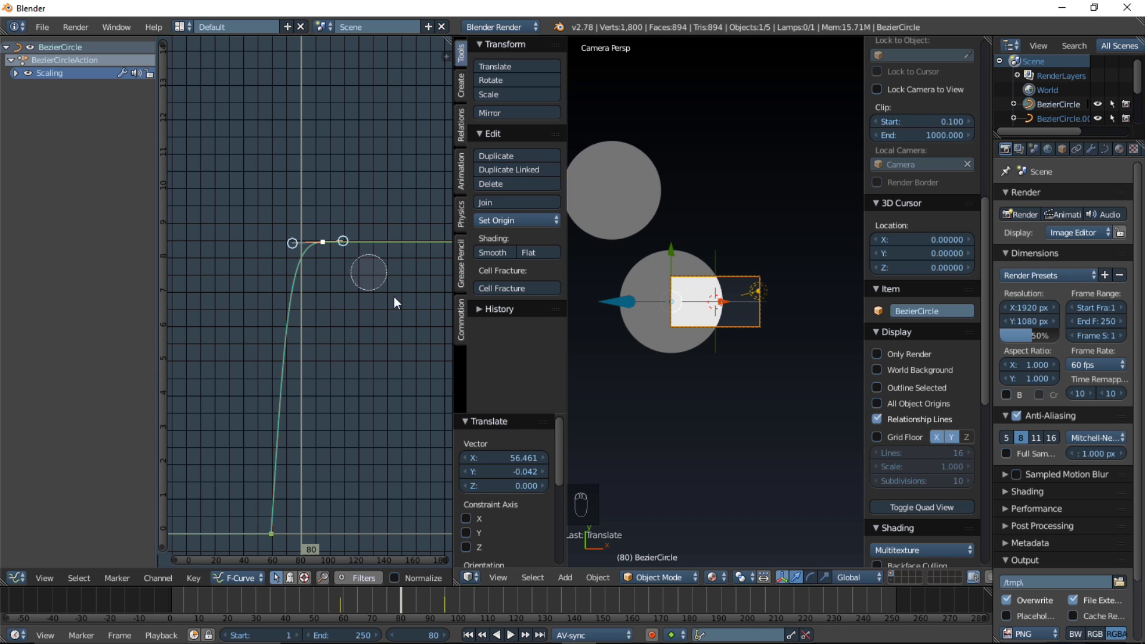
{"action": "left_click", "coordinate": [580, 515]}
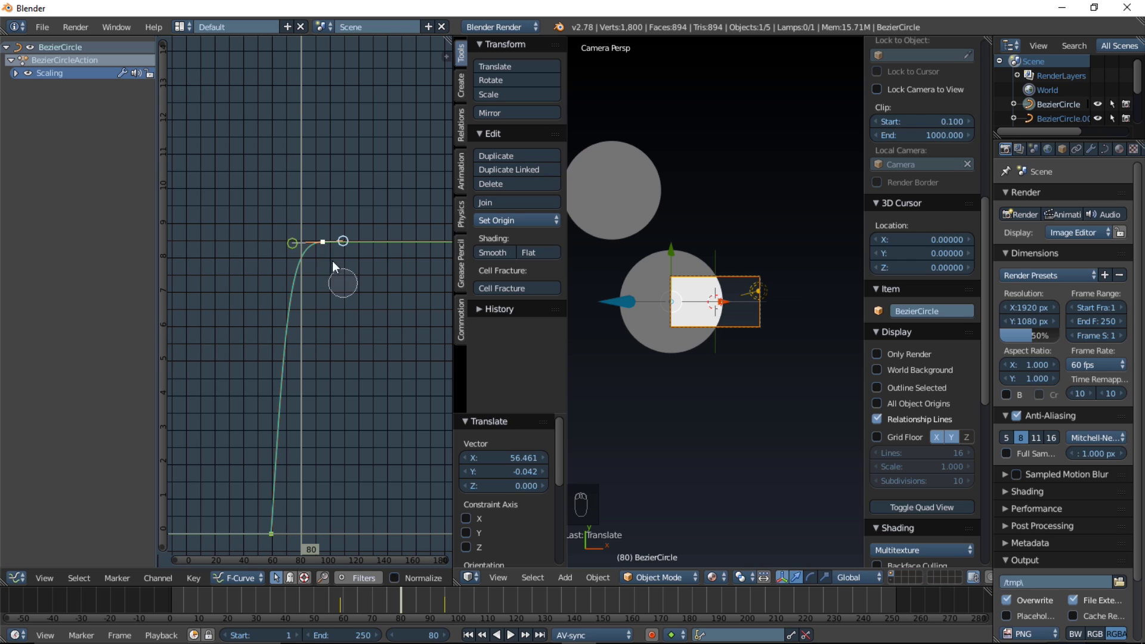
Lengthen that handle for a longer ease-out into full size and preview the animation.
{"action": "left_click_drag", "start_coordinate": [304, 203], "coordinate": [347, 304]}
{"action": "key", "text": "g"}
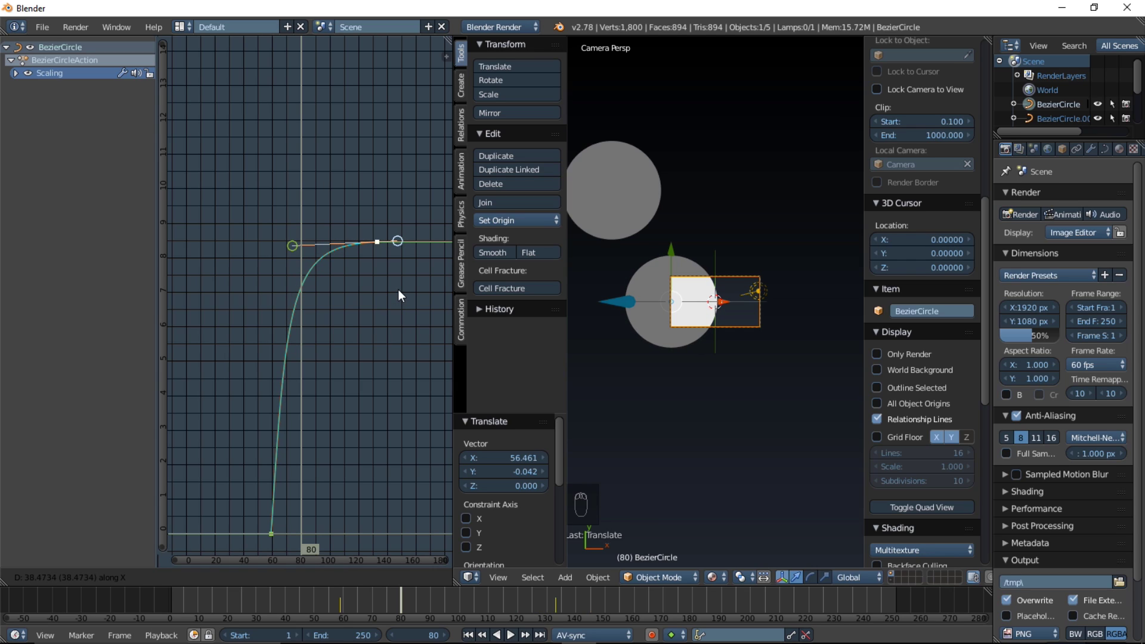
{"action": "key", "text": "alt+a"}
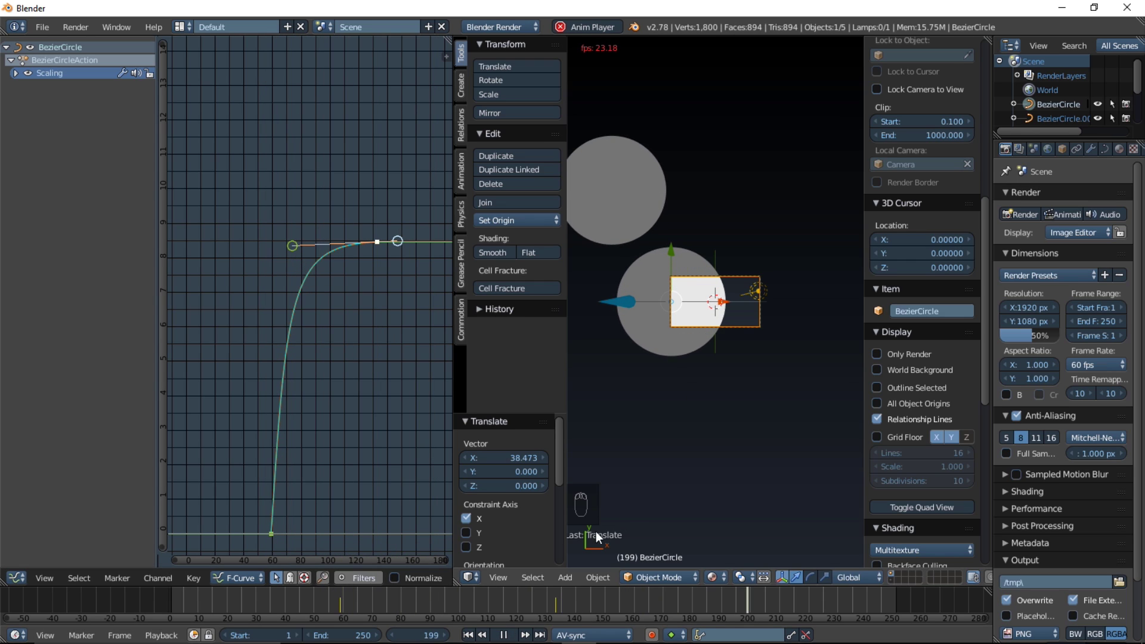
Tilt and extend the lower keyframe's handle so the circle's growth starts more gently.
{"action": "left_click_drag", "start_coordinate": [331, 603], "coordinate": [254, 609]}
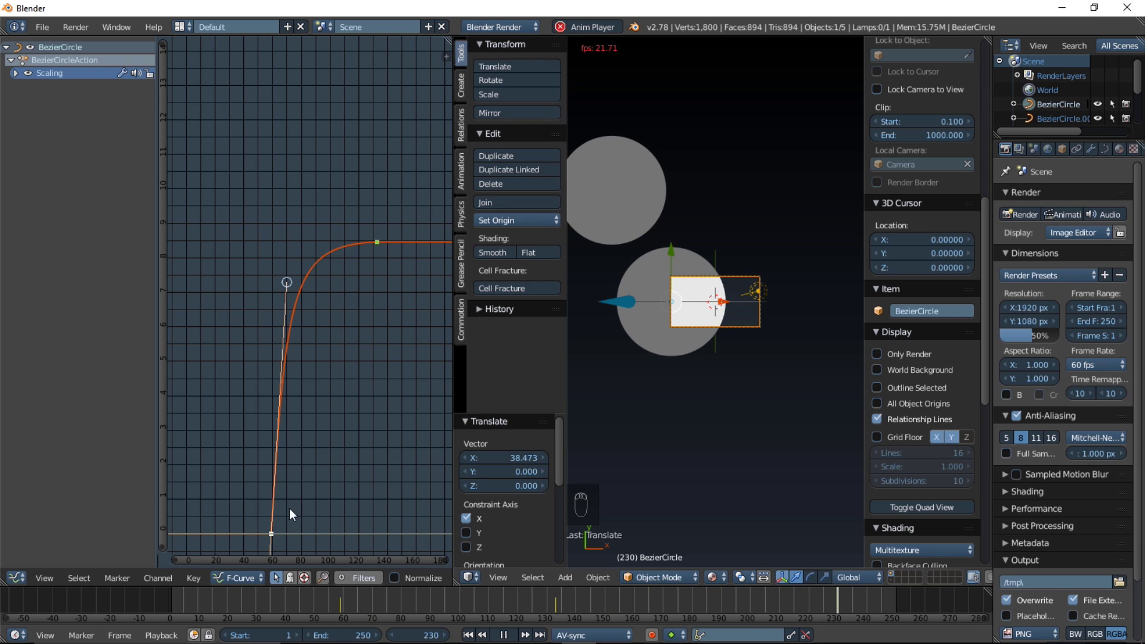
{"action": "left_click_drag", "start_coordinate": [276, 539], "coordinate": [257, 540]}
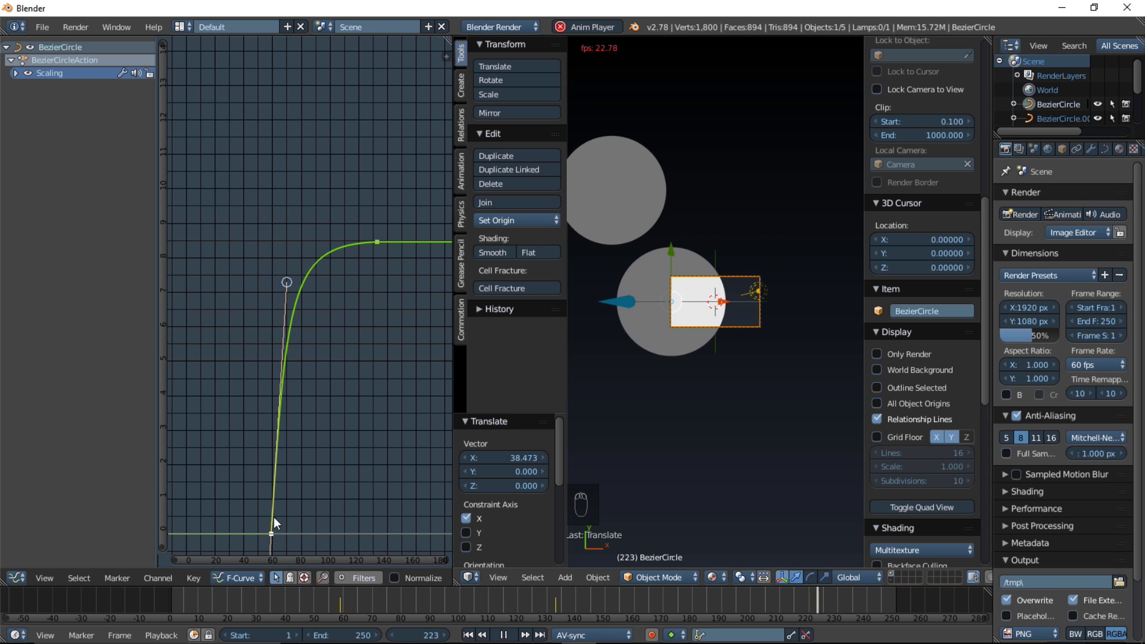
{"action": "key", "text": "b"}
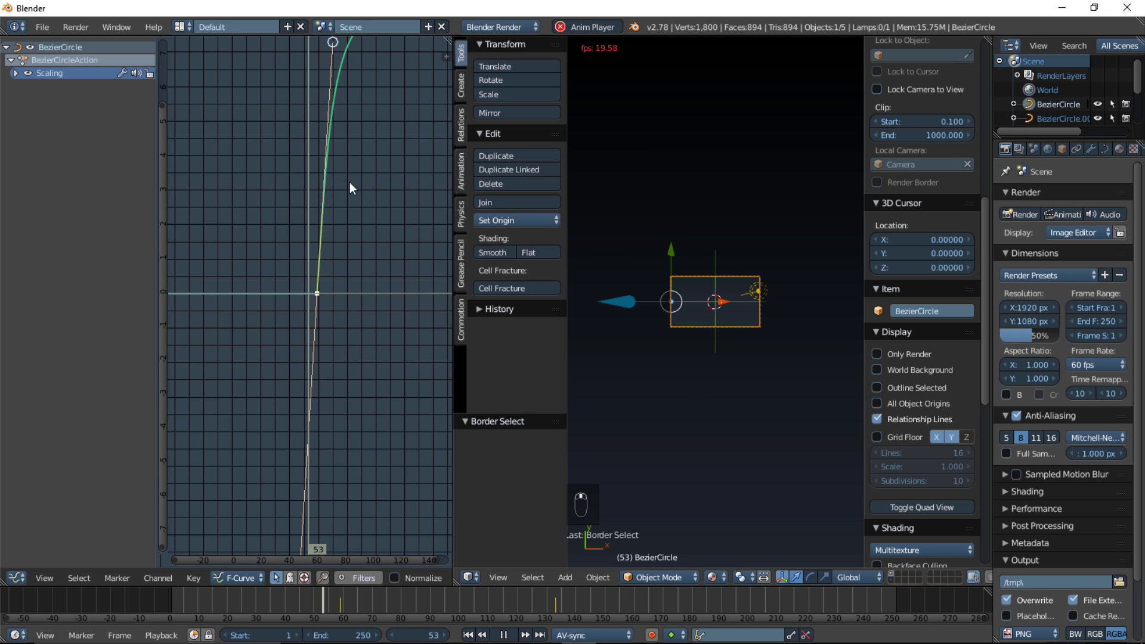
{"action": "key", "text": "c"}
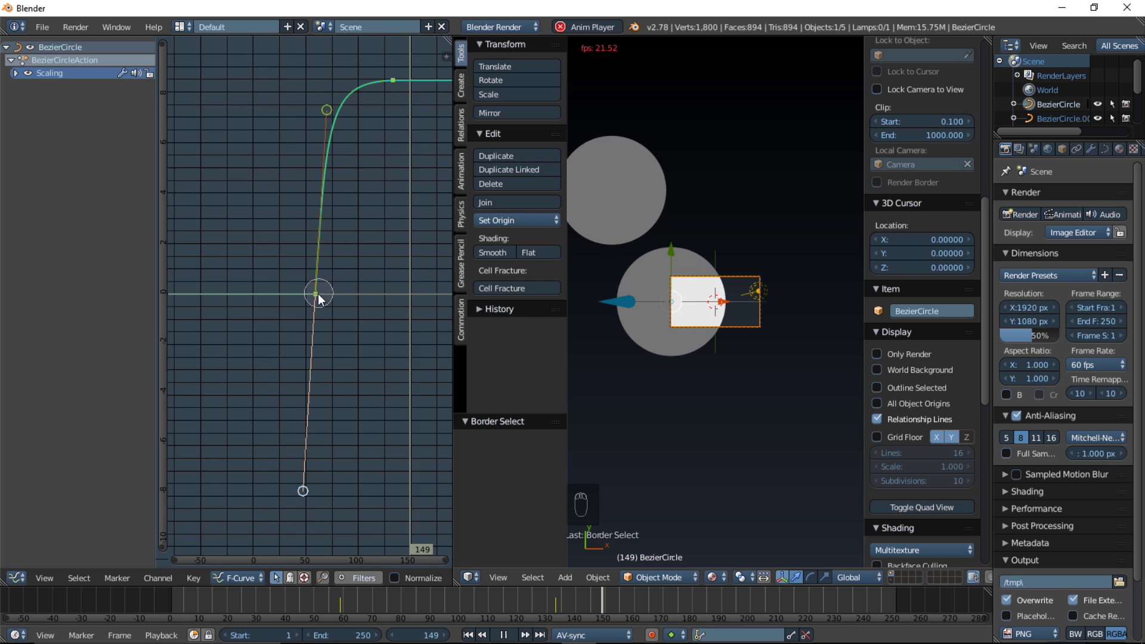
{"action": "key", "text": "g"}
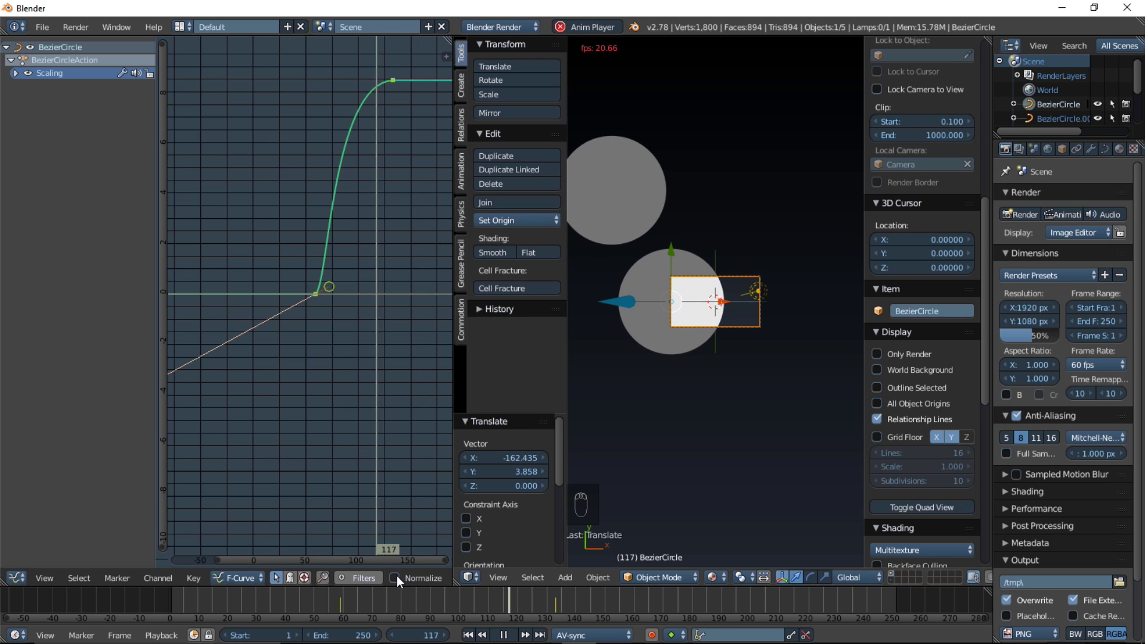
{"action": "left_click", "coordinate": [349, 618]}
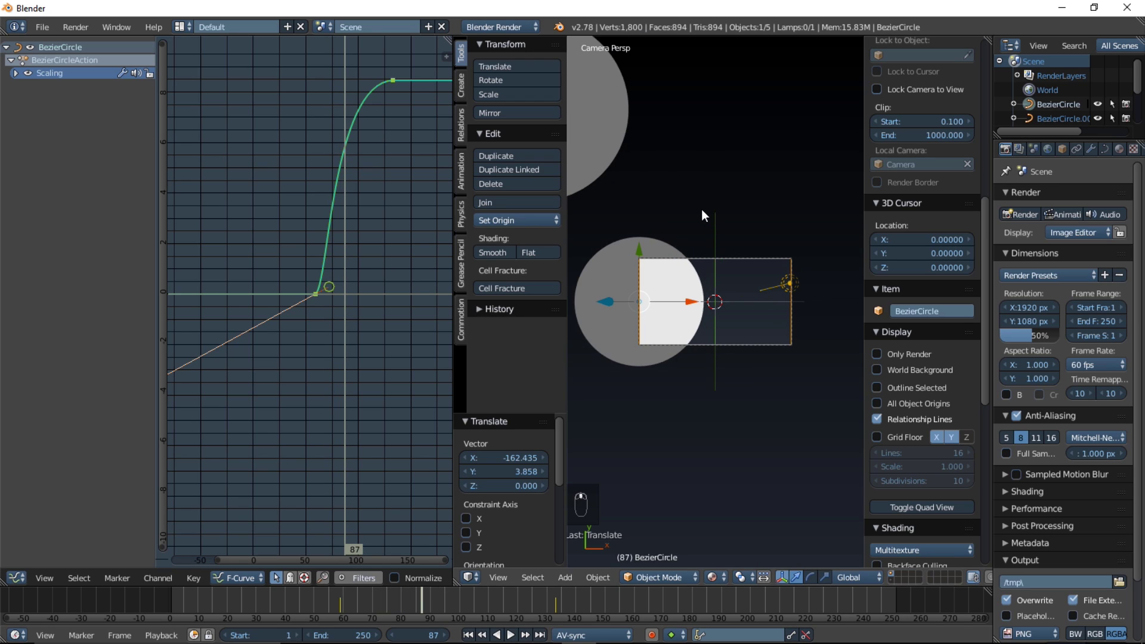
Duplicate the animated circle from camera view and send the copy to its own layer.
{"action": "key", "text": "shift+d"}
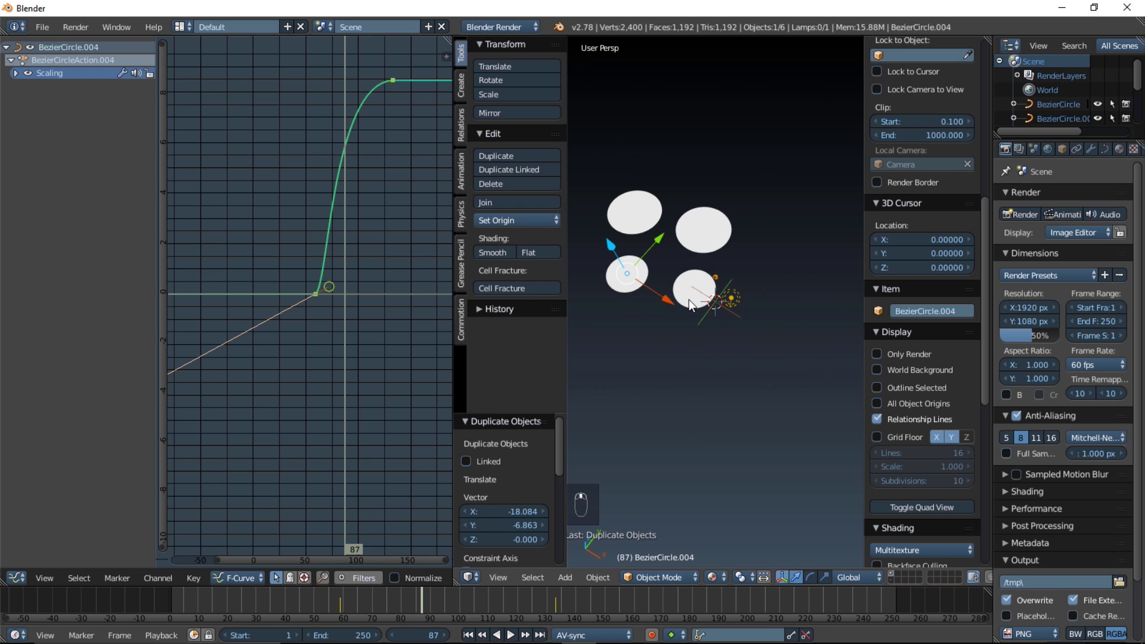
{"action": "key", "text": "KP_0"}
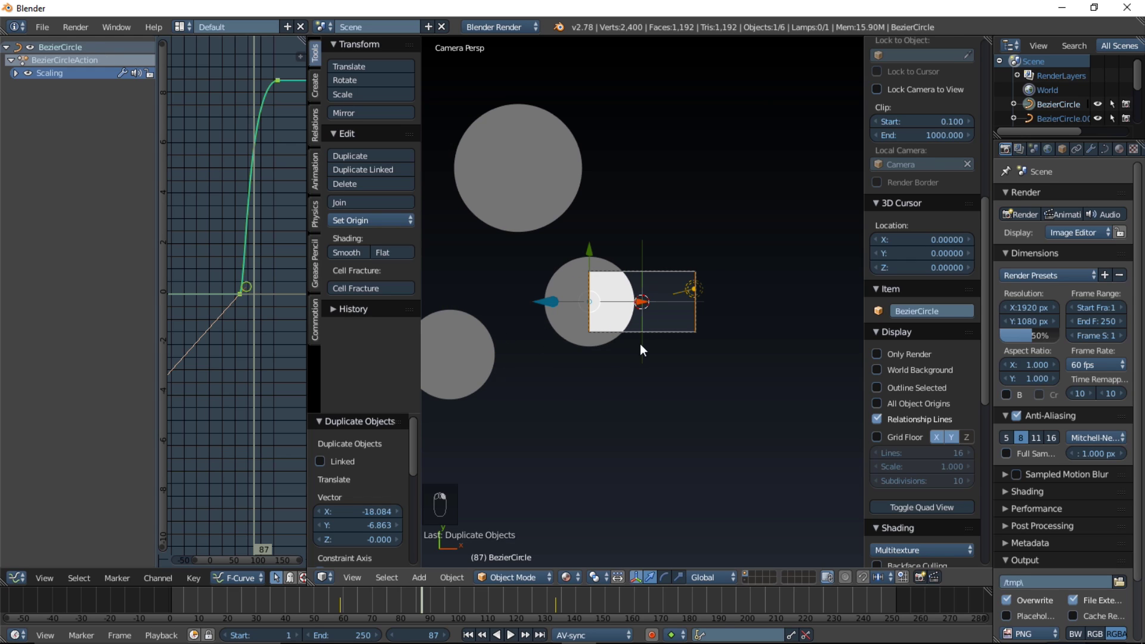
{"action": "key", "text": "shift+d"}
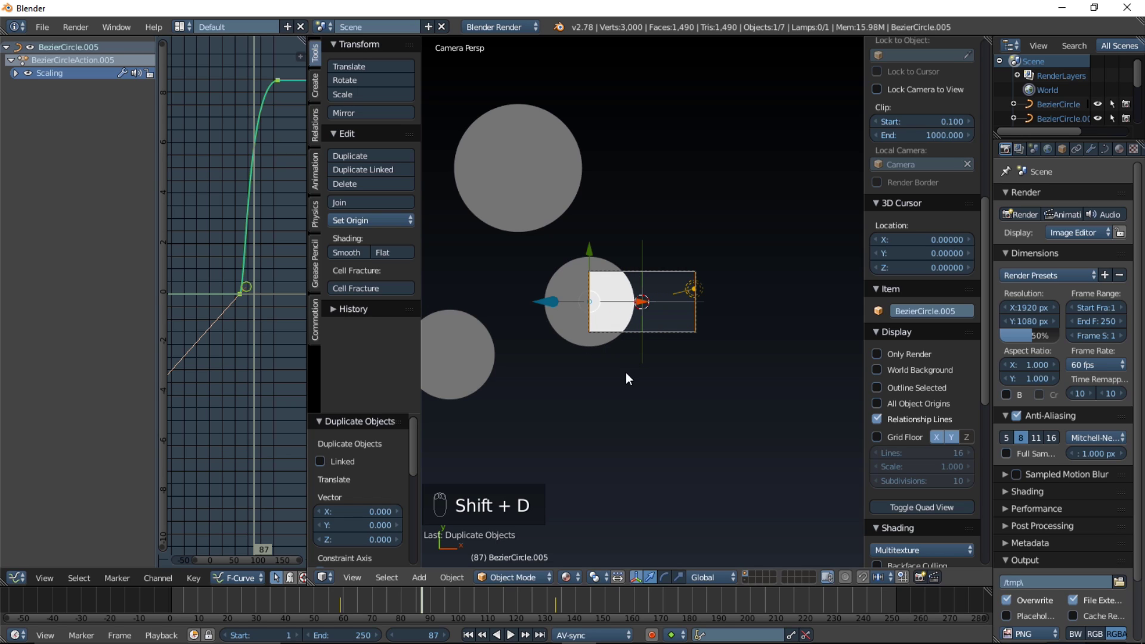
{"action": "key", "text": "m"}
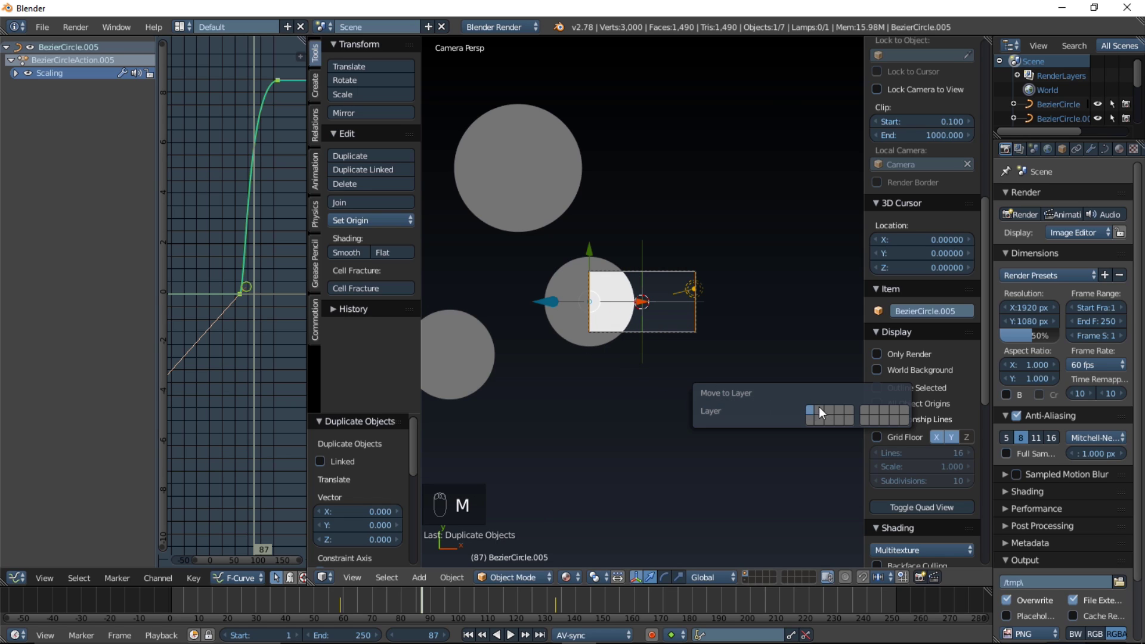
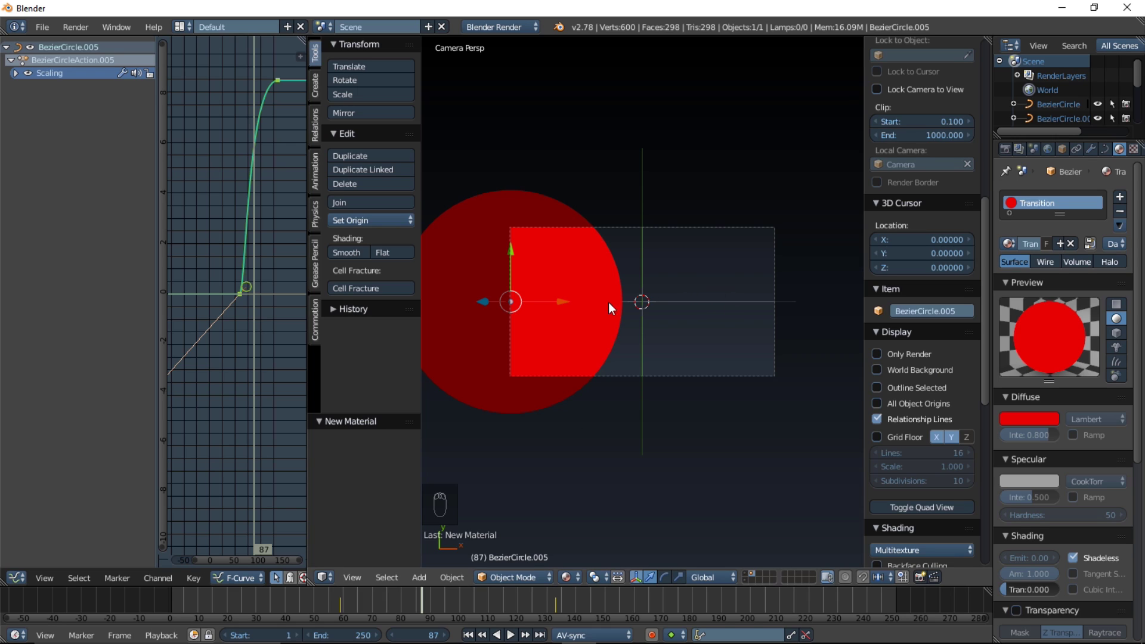
Duplicate the red circle to the right of the camera frame and scrub to check both grow.
{"action": "key", "text": "shift+d"}
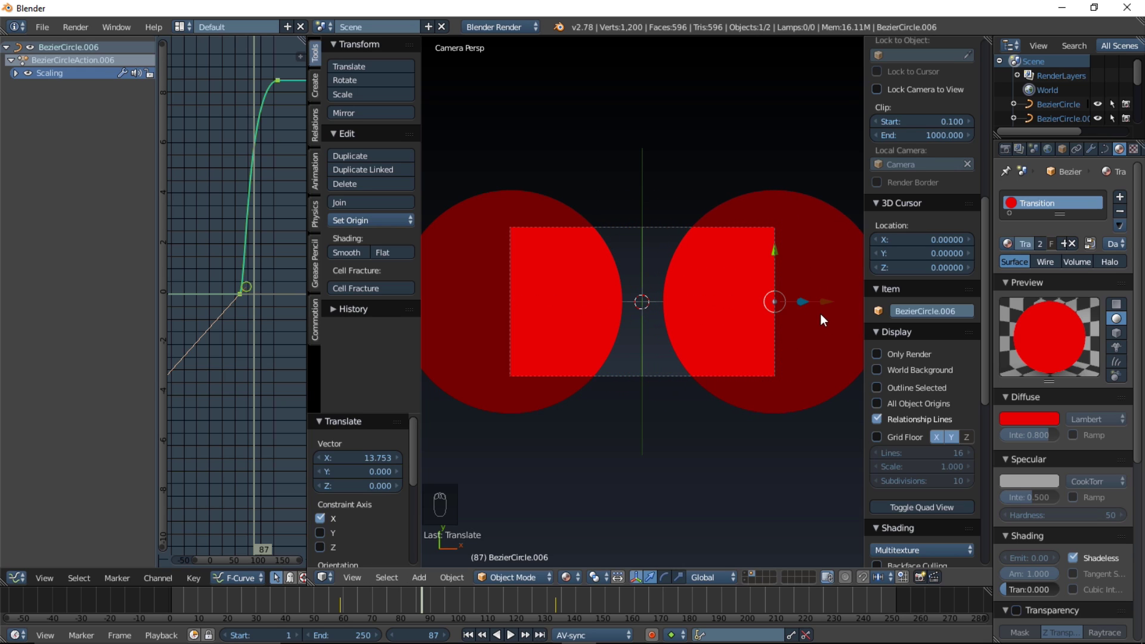
{"action": "left_click", "coordinate": [825, 308]}
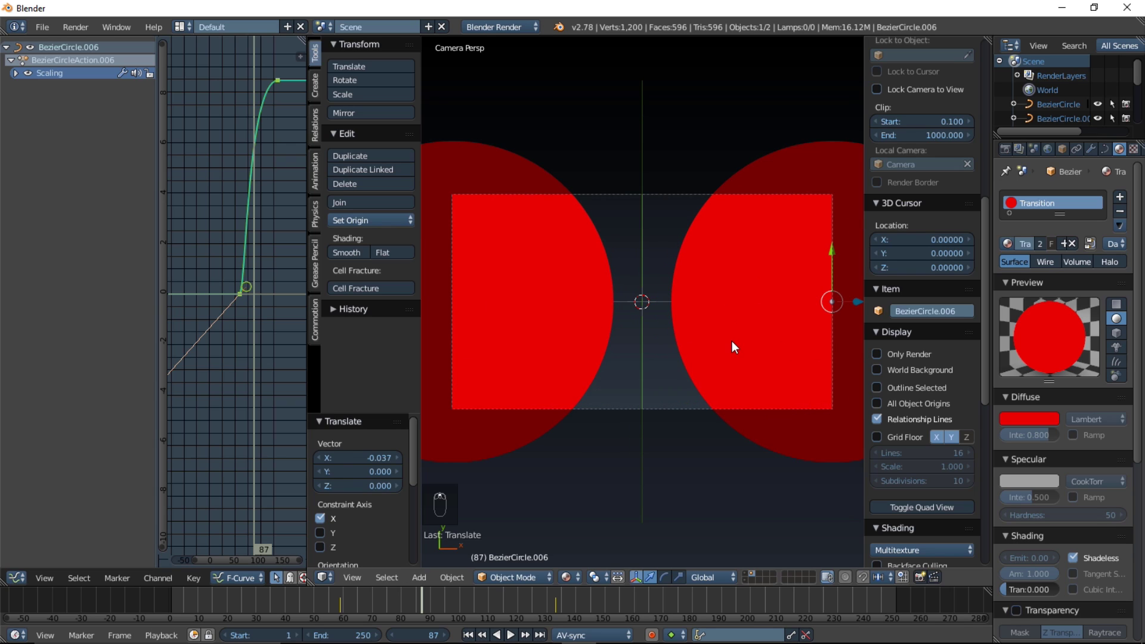
{"action": "left_click_drag", "start_coordinate": [340, 602], "coordinate": [409, 605]}
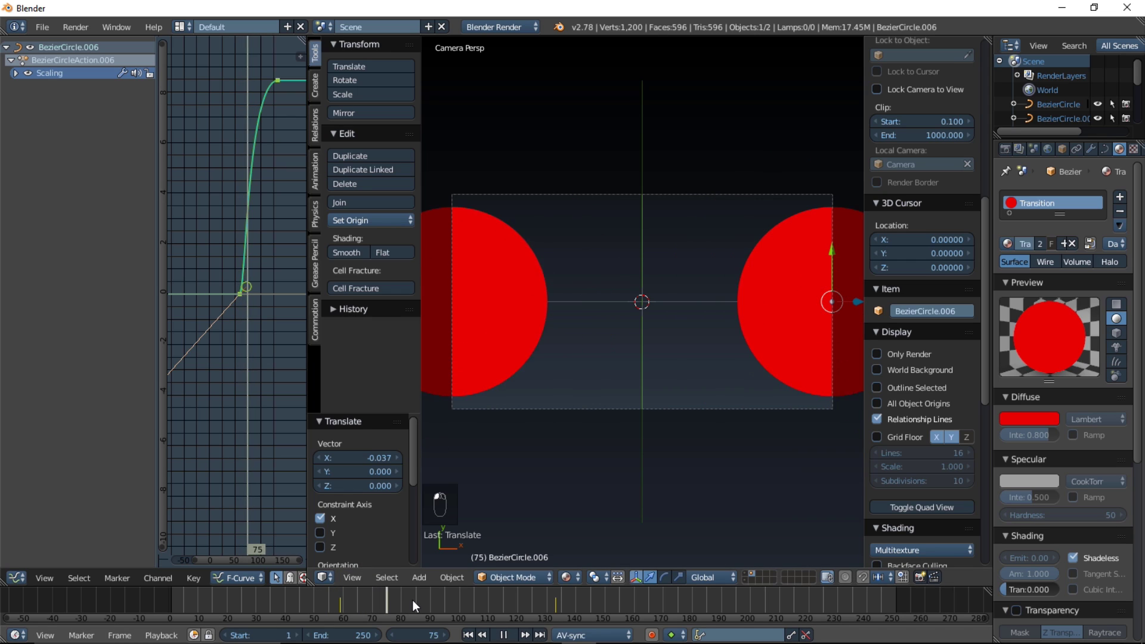
{"action": "key", "text": "alt+a"}
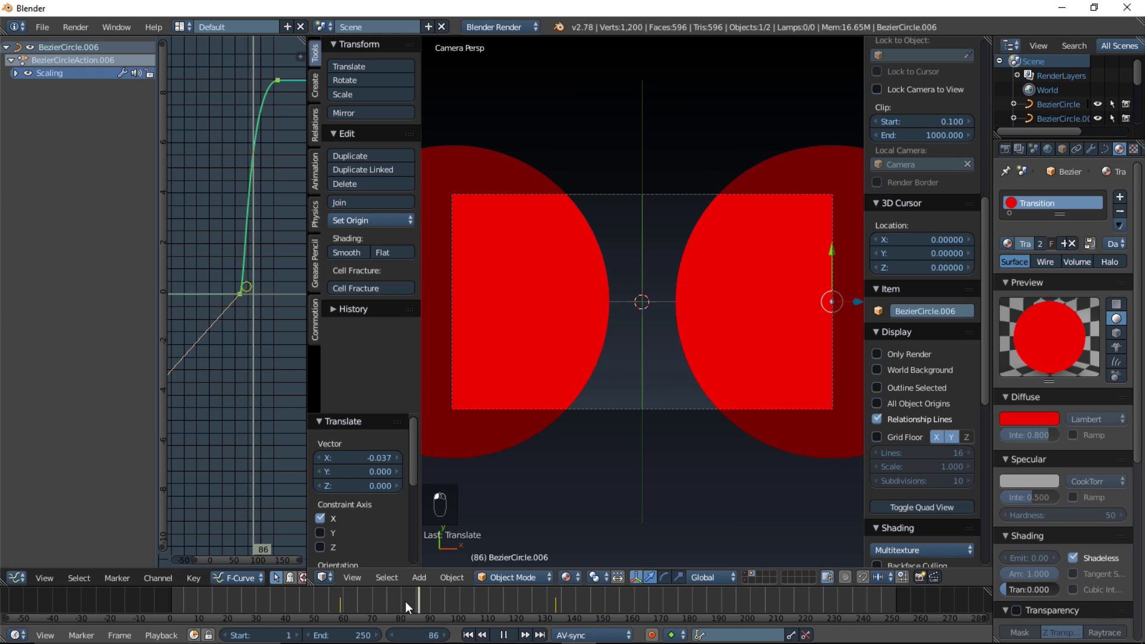
Make the copy's material single-user as a darker red and select its keyframes.
{"action": "key", "text": "shift+d"}
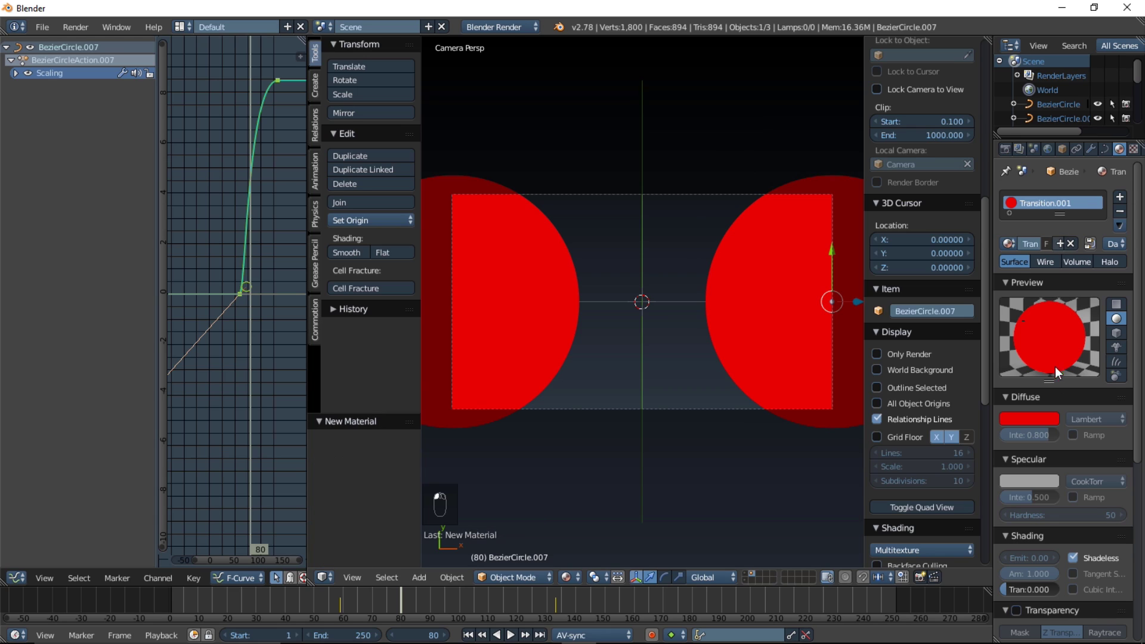
{"action": "left_click_drag", "start_coordinate": [1063, 358], "coordinate": [1047, 425]}
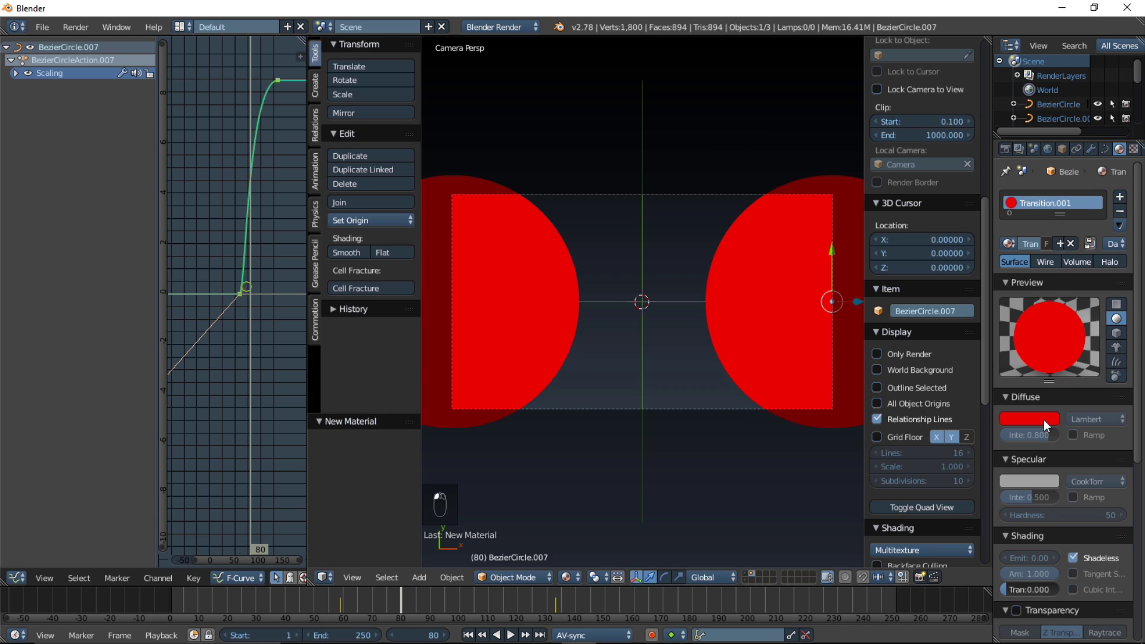
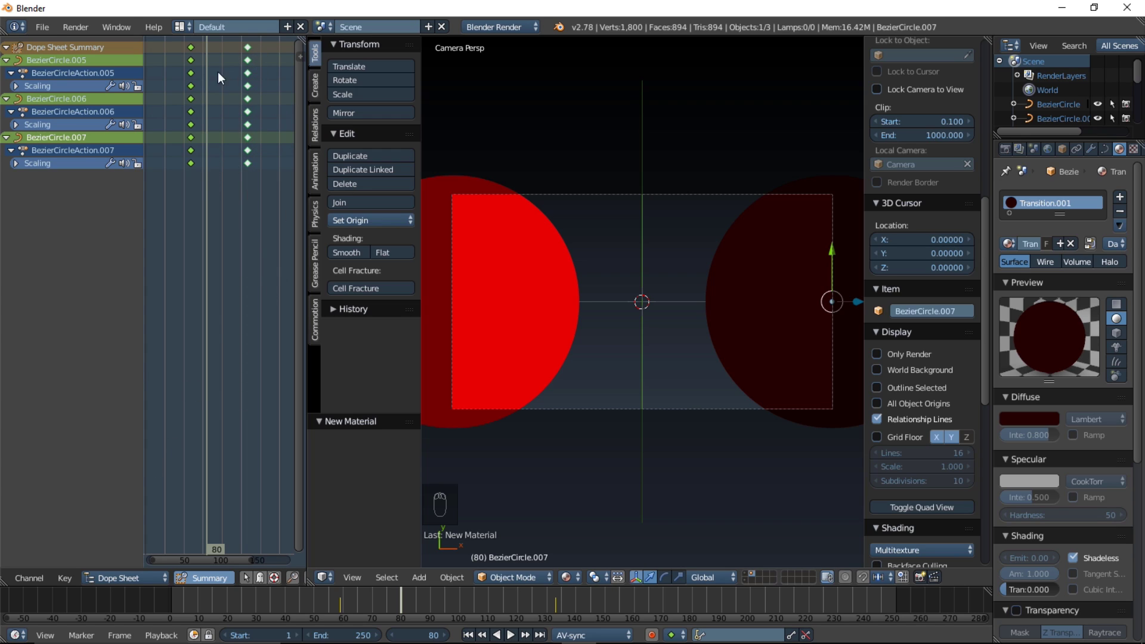
{"action": "left_click", "coordinate": [209, 199]}
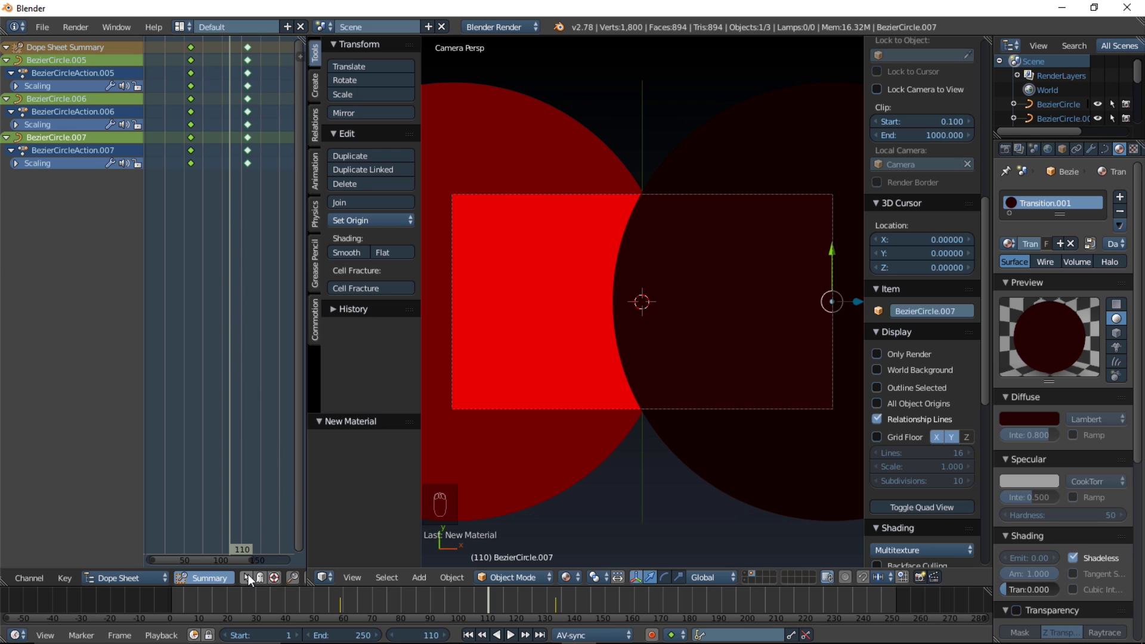
Shift the dark circle's keyframes later, check the timing, and duplicate it for the left side.
{"action": "left_click_drag", "start_coordinate": [251, 585], "coordinate": [256, 427]}
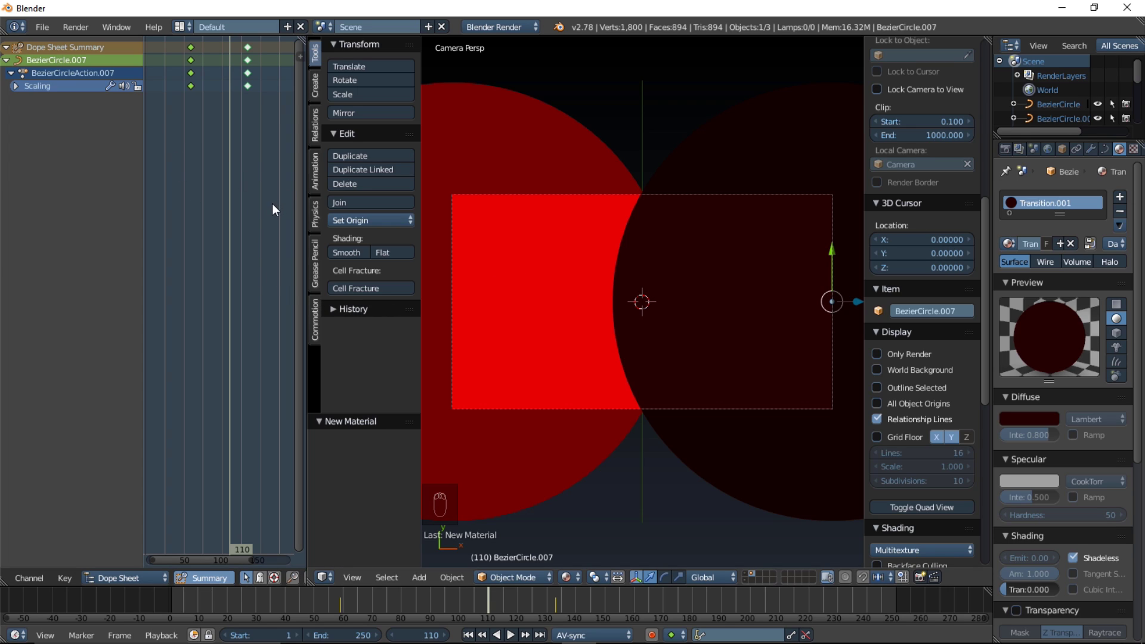
{"action": "key", "text": "a"}
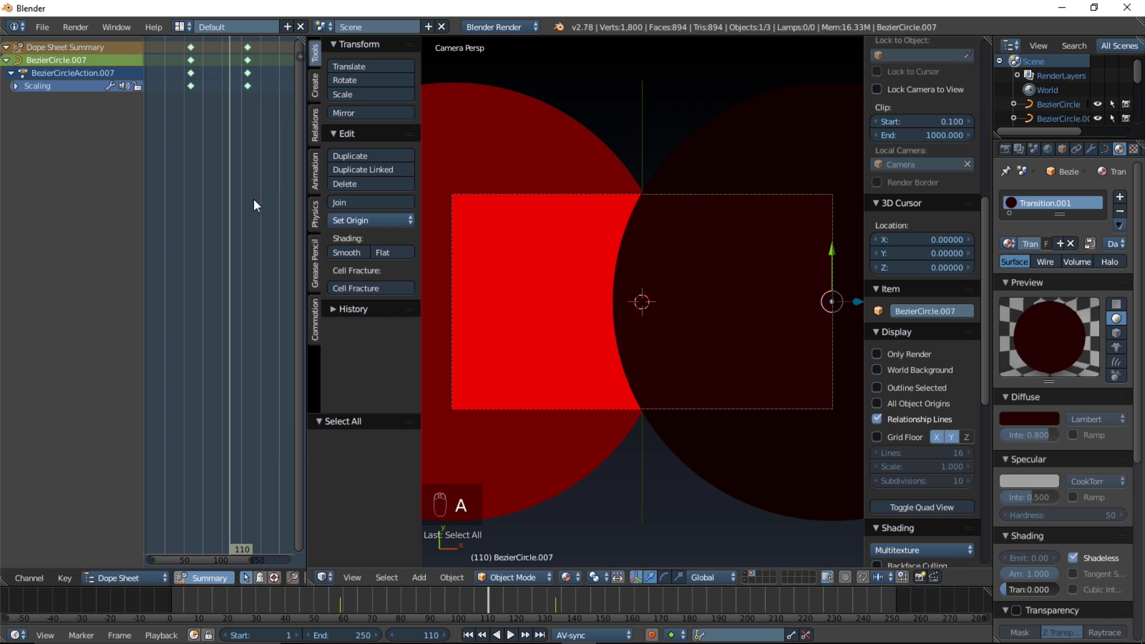
{"action": "key", "text": "a"}
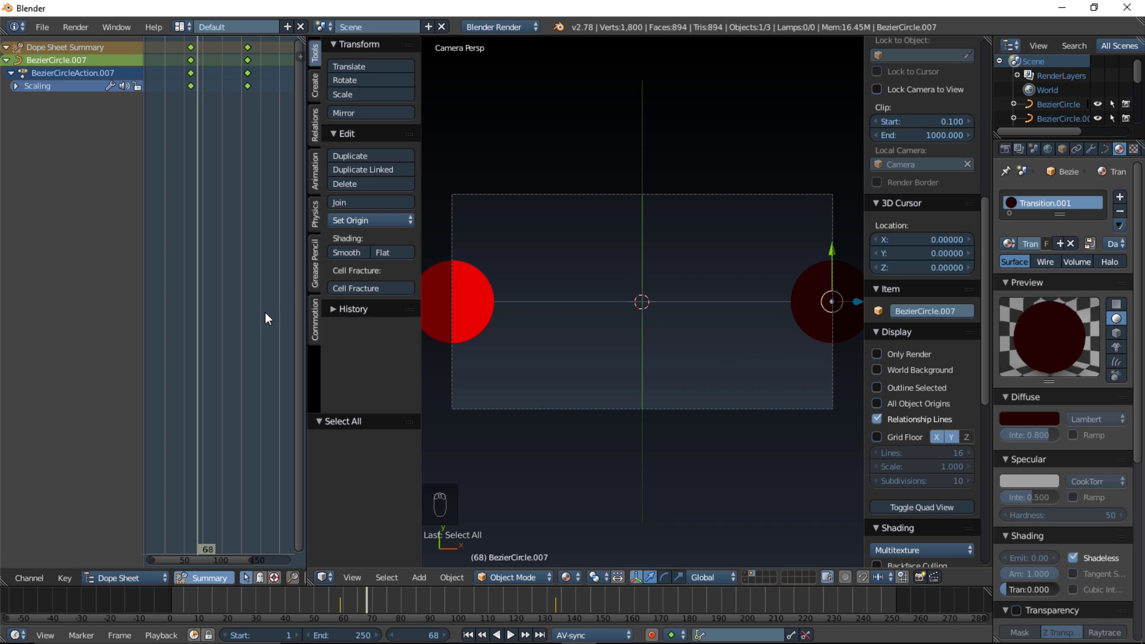
{"action": "key", "text": "s"}
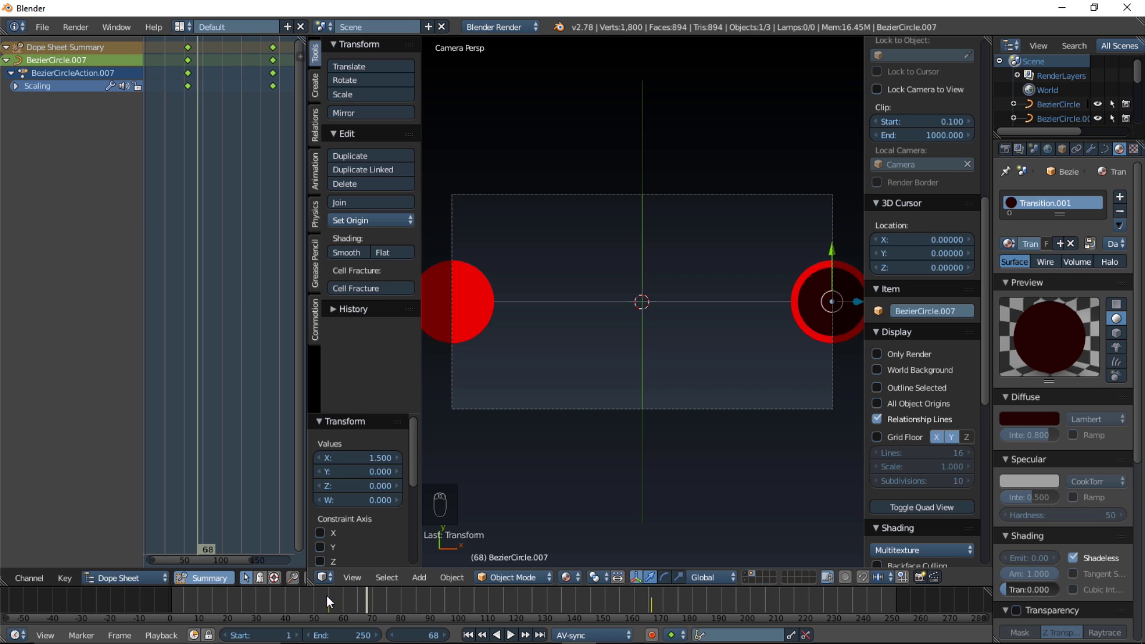
{"action": "key", "text": "alt+a"}
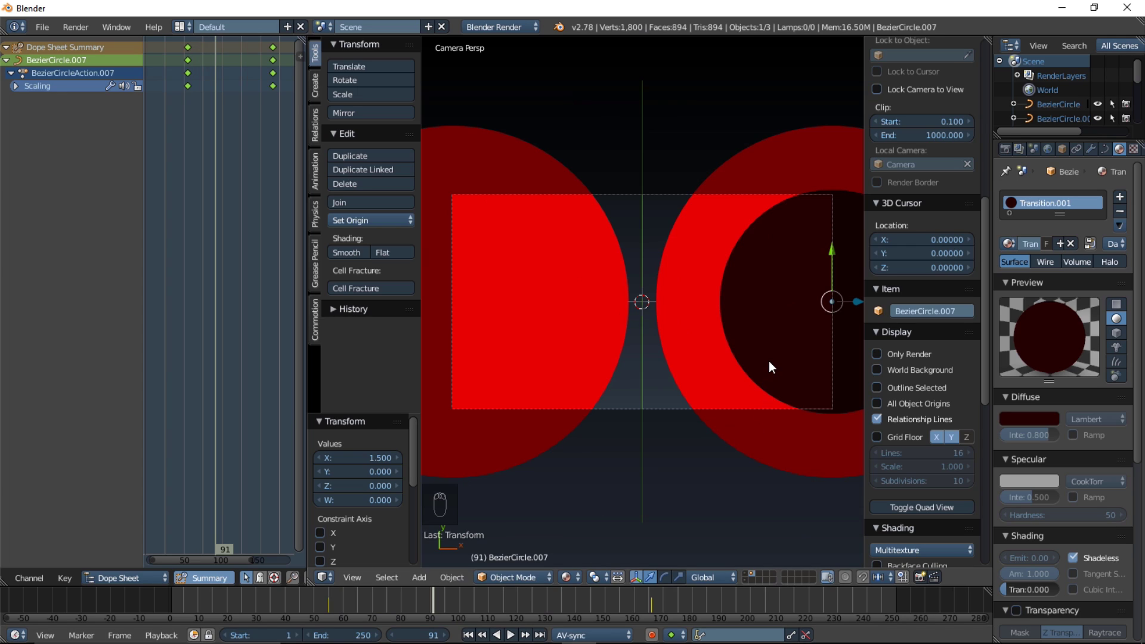
{"action": "key", "text": "g"}
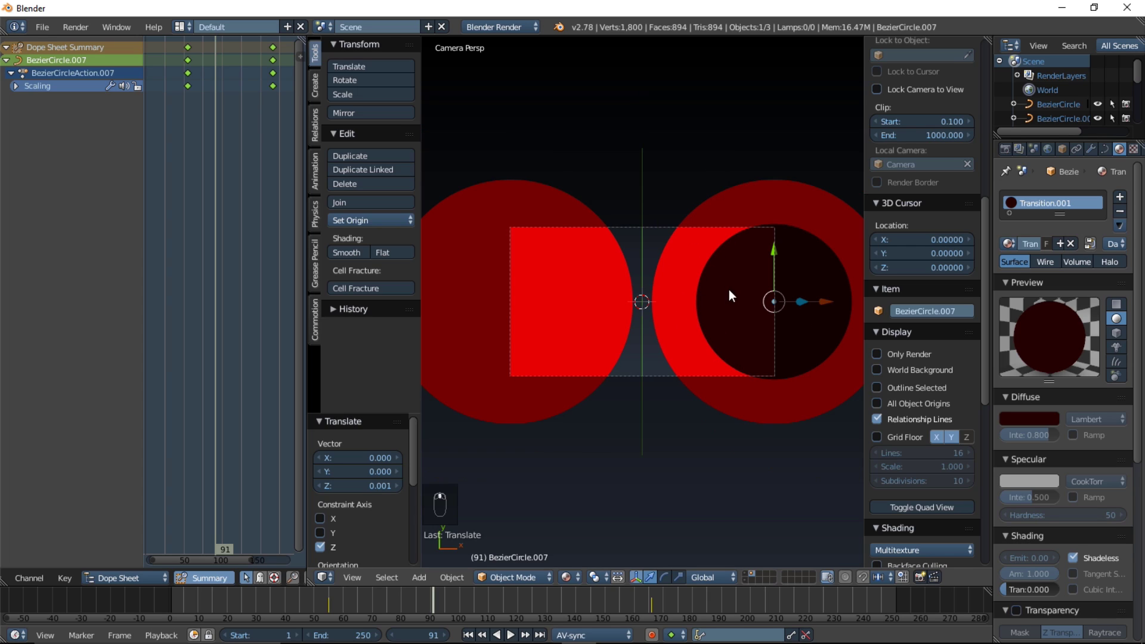
{"action": "key", "text": "shift+d"}
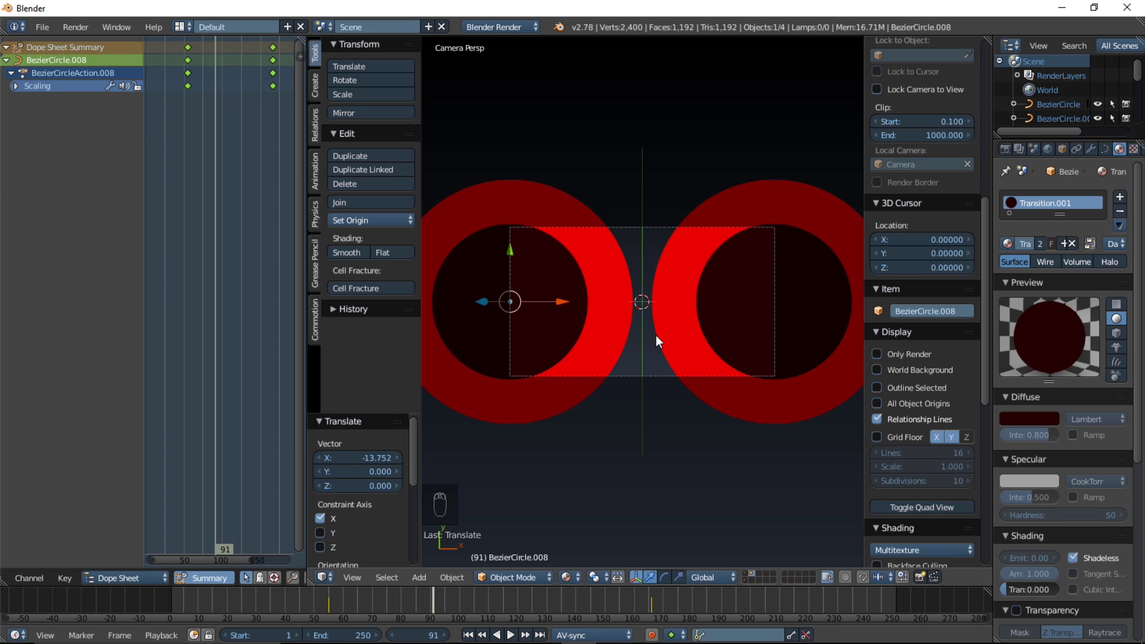
Preview the wipe, then select every circle sharing the red material ready to copy.
{"action": "key", "text": "alt+a"}
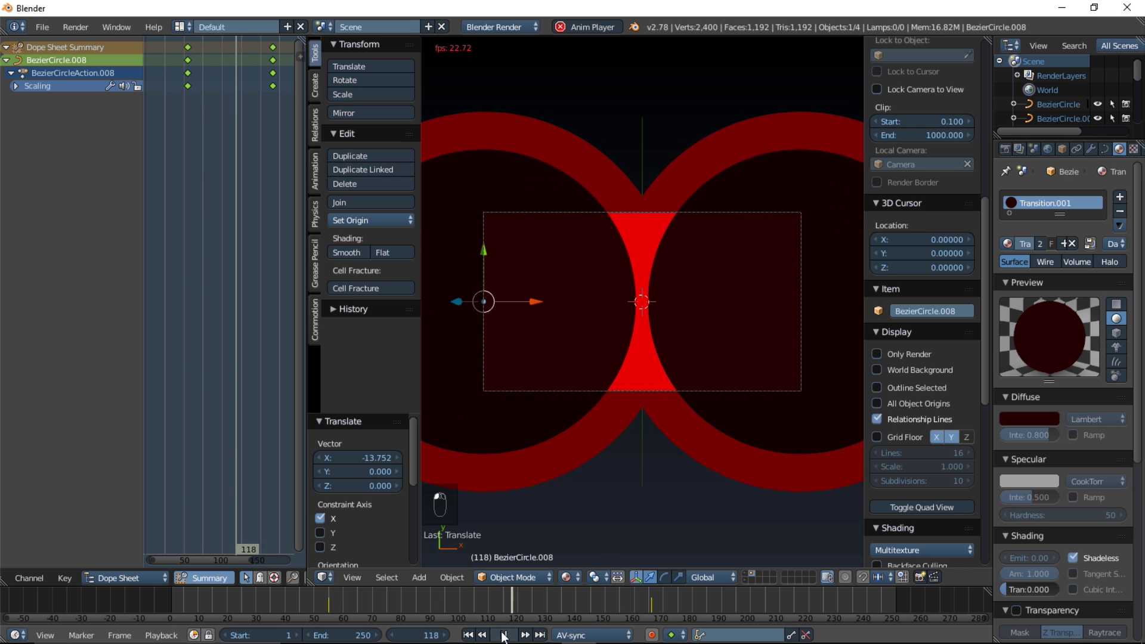
{"action": "left_click_drag", "start_coordinate": [336, 606], "coordinate": [514, 612]}
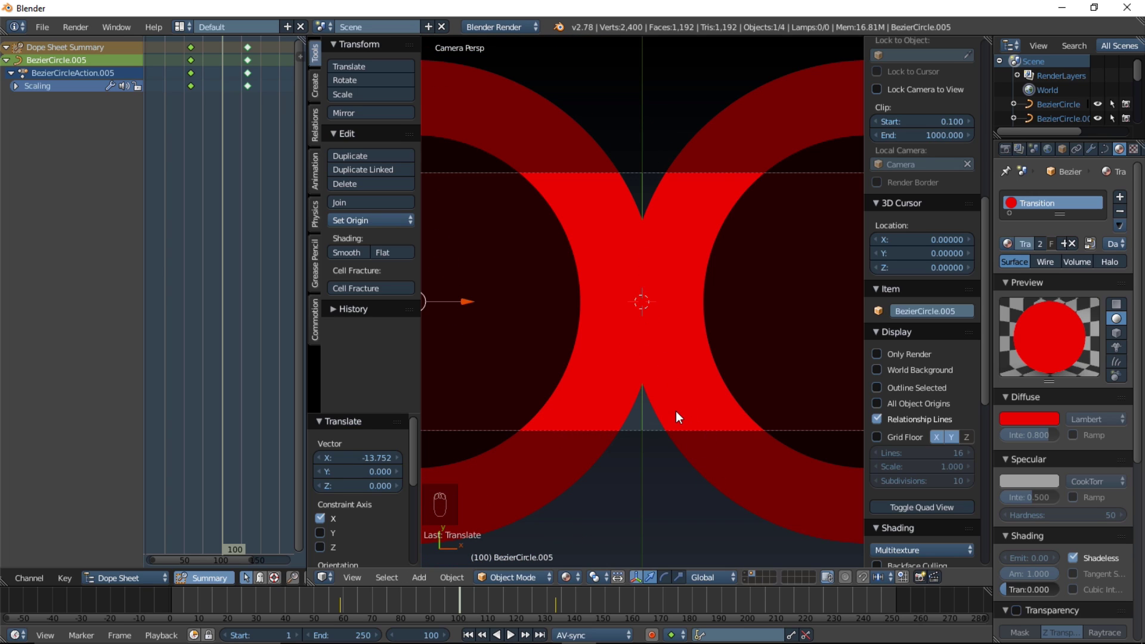
{"action": "key", "text": "shift+l"}
{"action": "left_click_drag", "start_coordinate": [697, 345], "coordinate": [694, 264]}
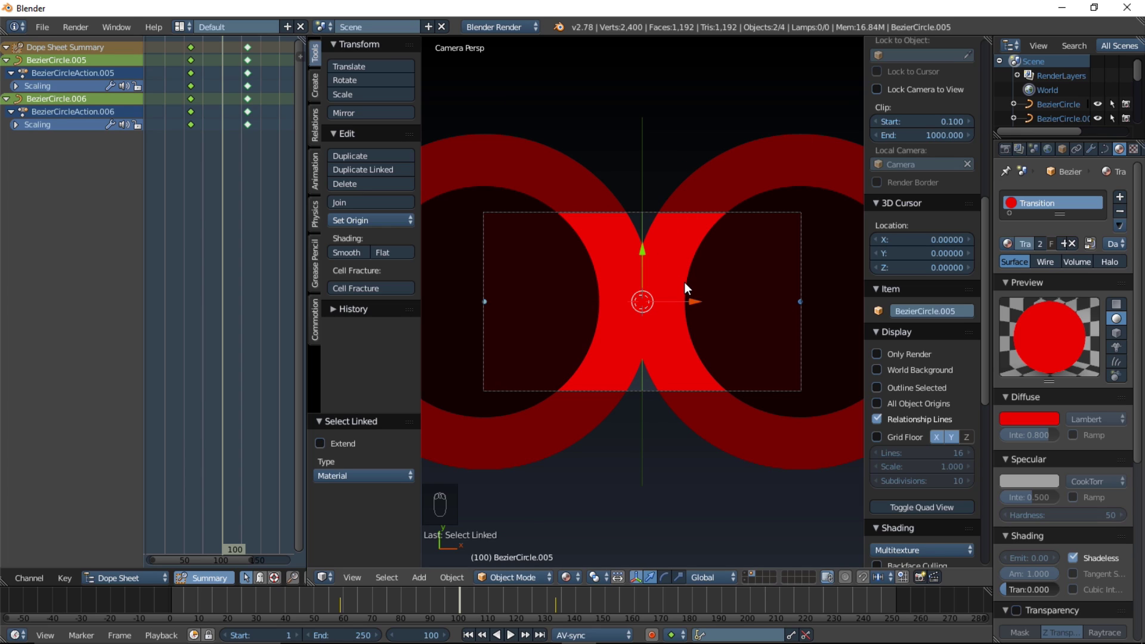
{"action": "key", "text": "g"}
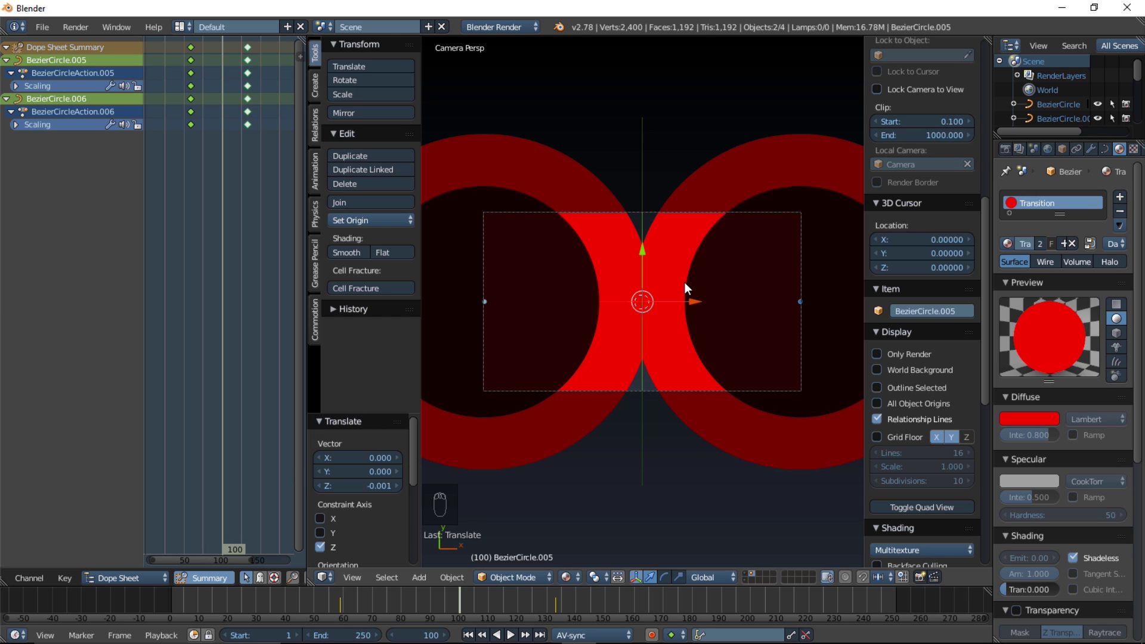
Duplicate both red circles and give the copies a linked white Transition.002 material.
{"action": "key", "text": "shift+d"}
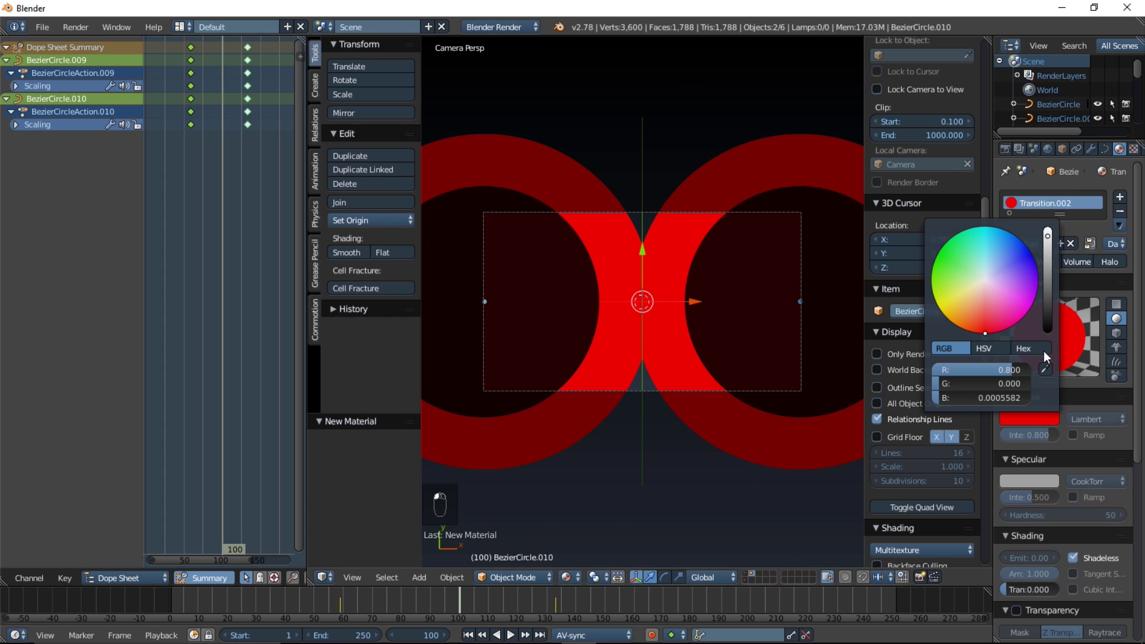
{"action": "left_click_drag", "start_coordinate": [987, 287], "coordinate": [1026, 426]}
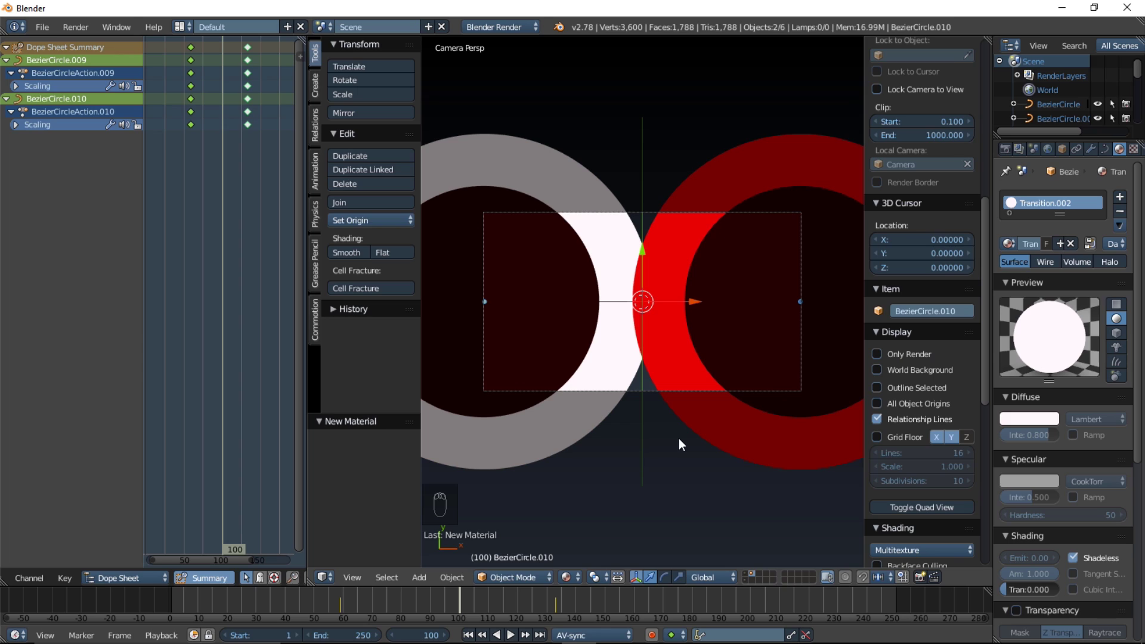
{"action": "key", "text": "ctrl+l"}
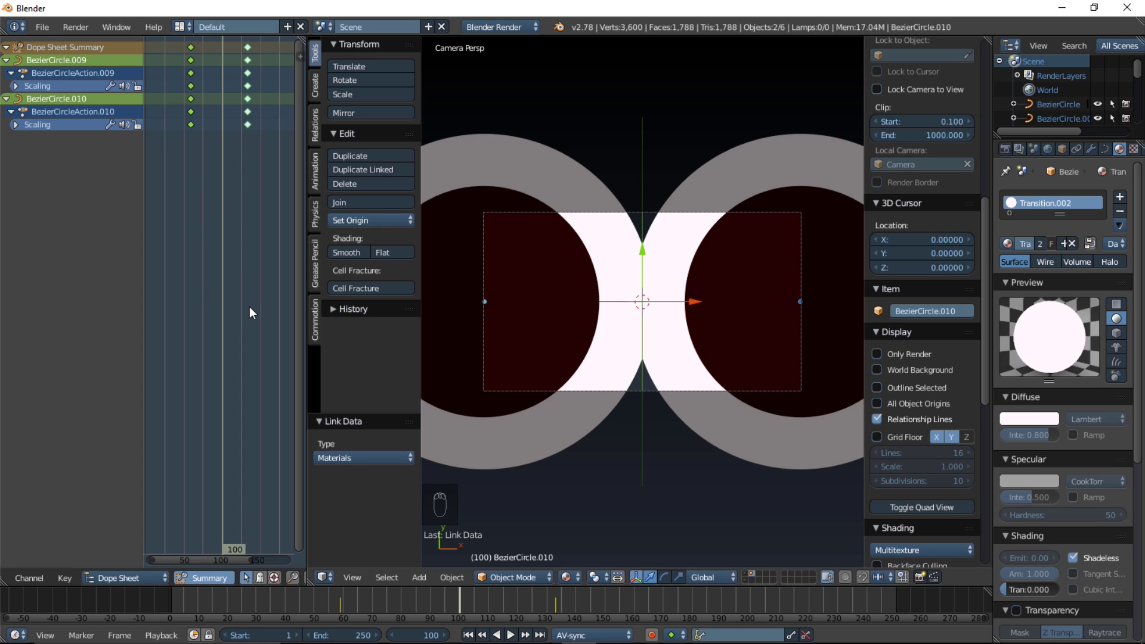
Select all the white circles' keyframes and shift and scale their timing later.
{"action": "key", "text": "a"}
{"action": "key", "text": "a"}
{"action": "key", "text": "s"}
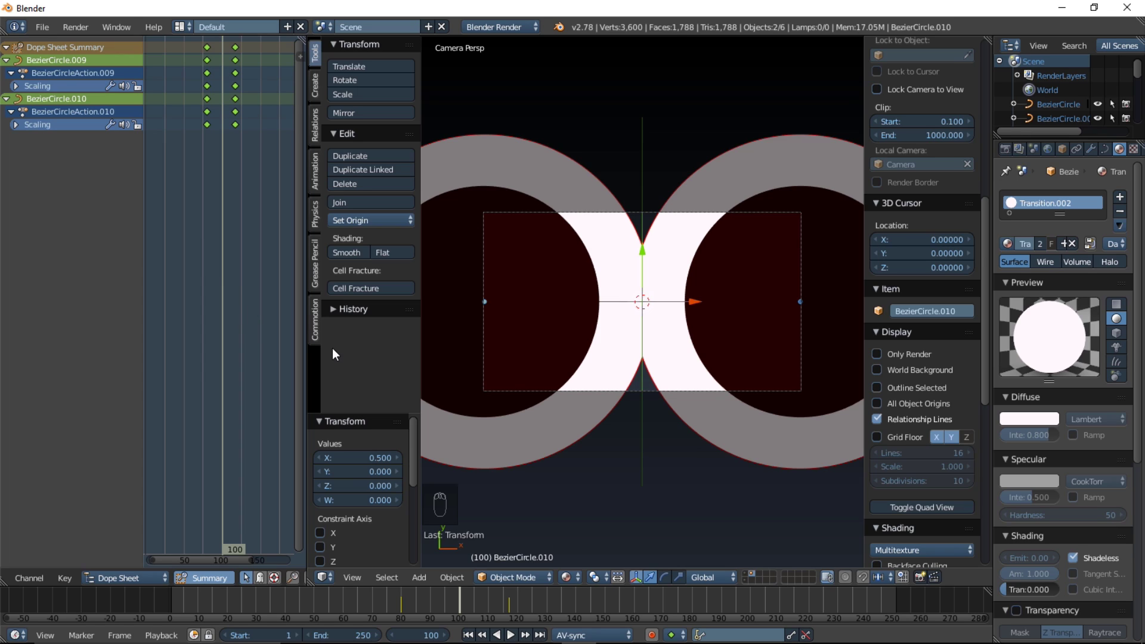
Stretch the white circles' keyframes apart and nudge them forward off the red circles to stop flicker.
{"action": "left_click_drag", "start_coordinate": [325, 614], "coordinate": [465, 624]}
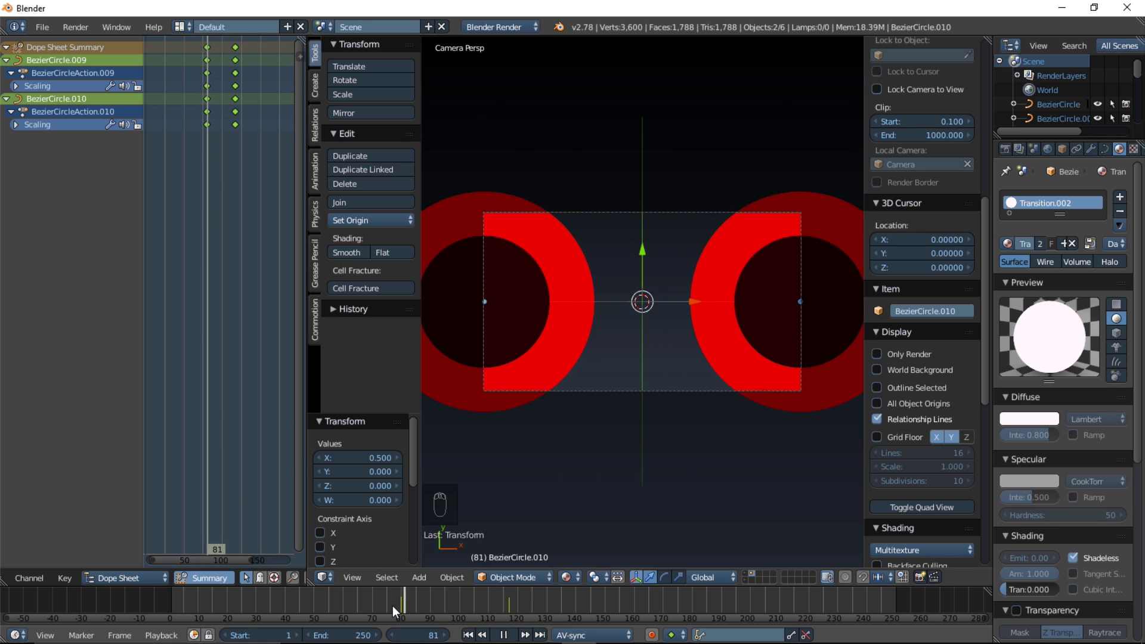
{"action": "key", "text": "alt+a"}
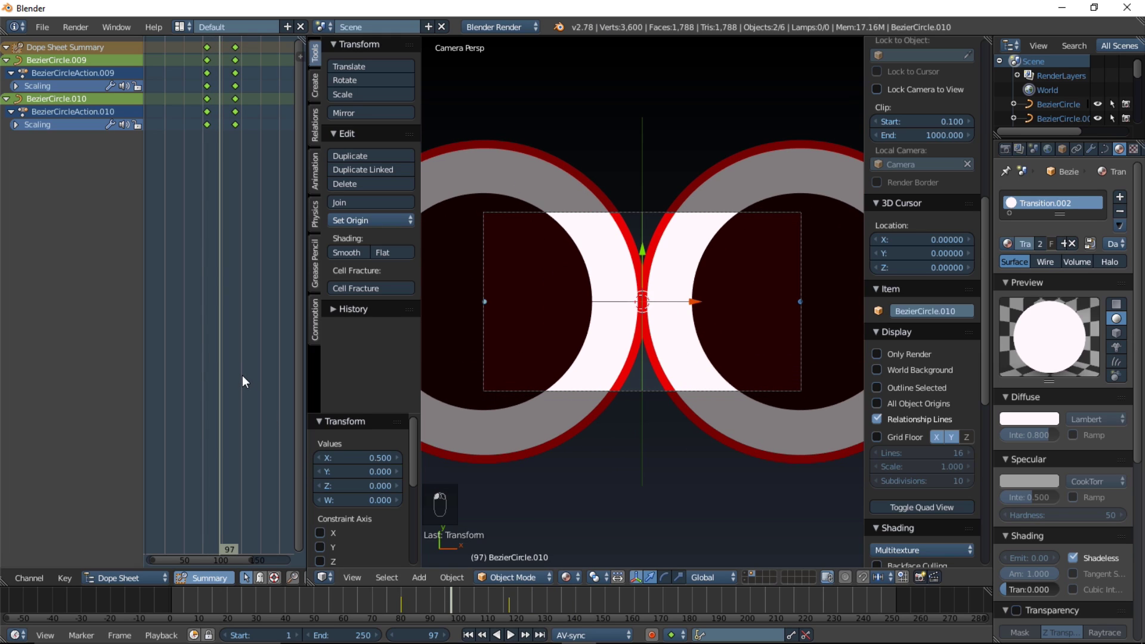
{"action": "key", "text": "s"}
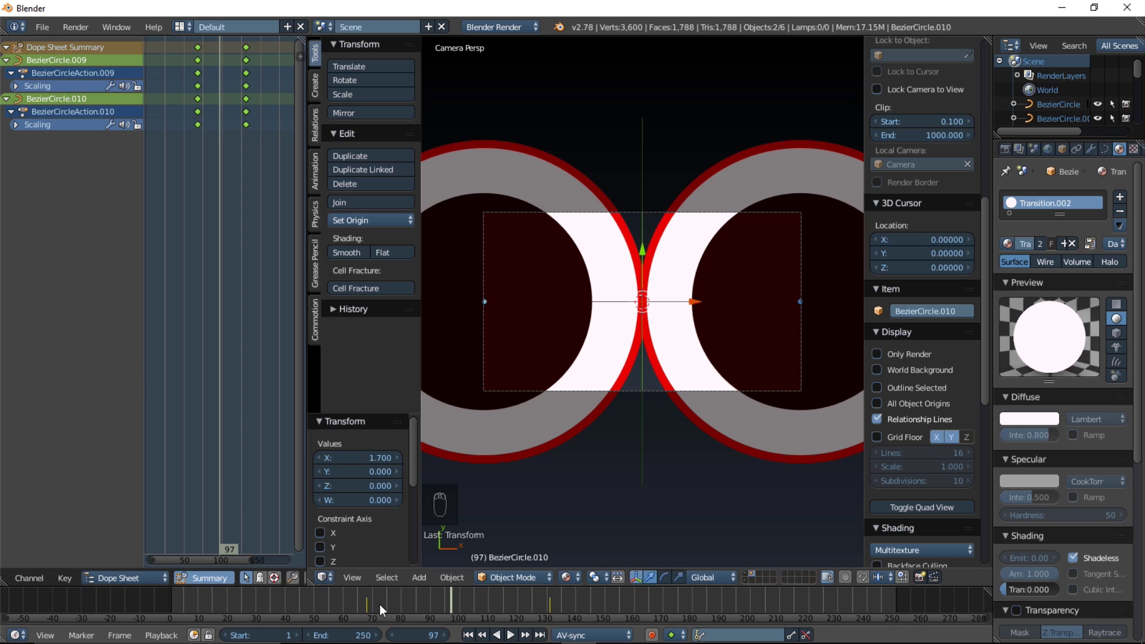
{"action": "left_click_drag", "start_coordinate": [399, 608], "coordinate": [502, 599]}
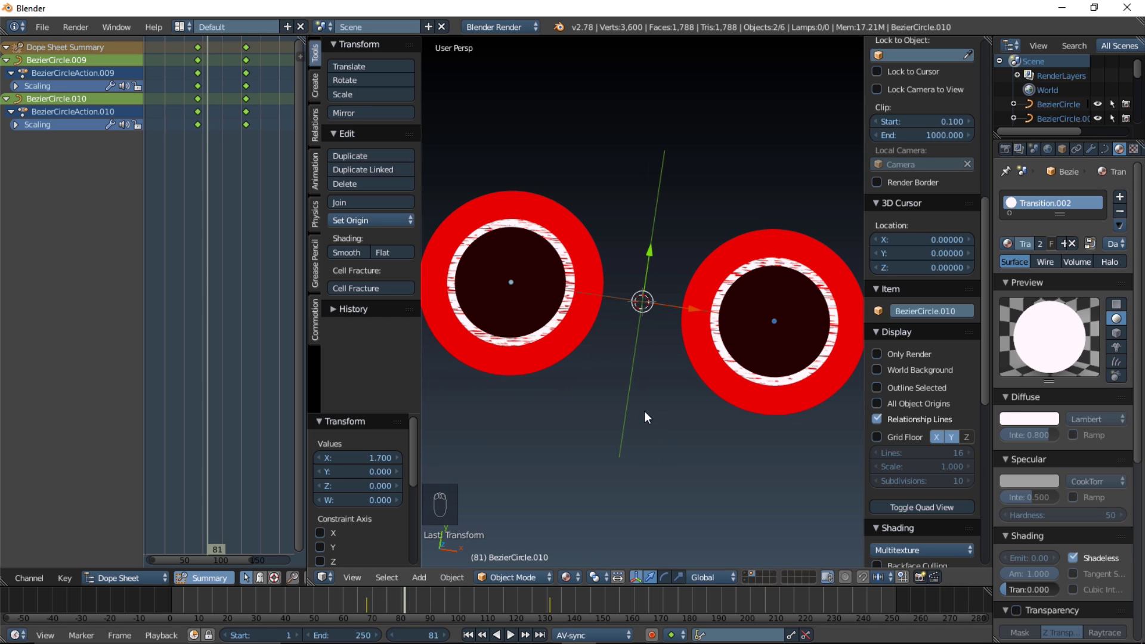
{"action": "key", "text": "g"}
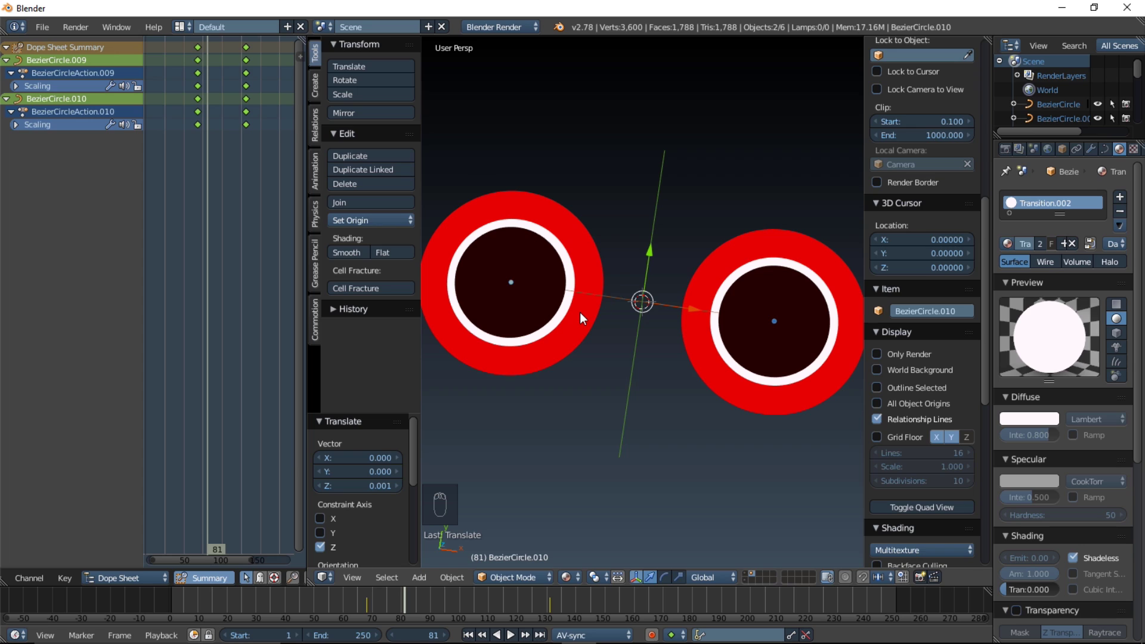
{"action": "key", "text": "KP_0"}
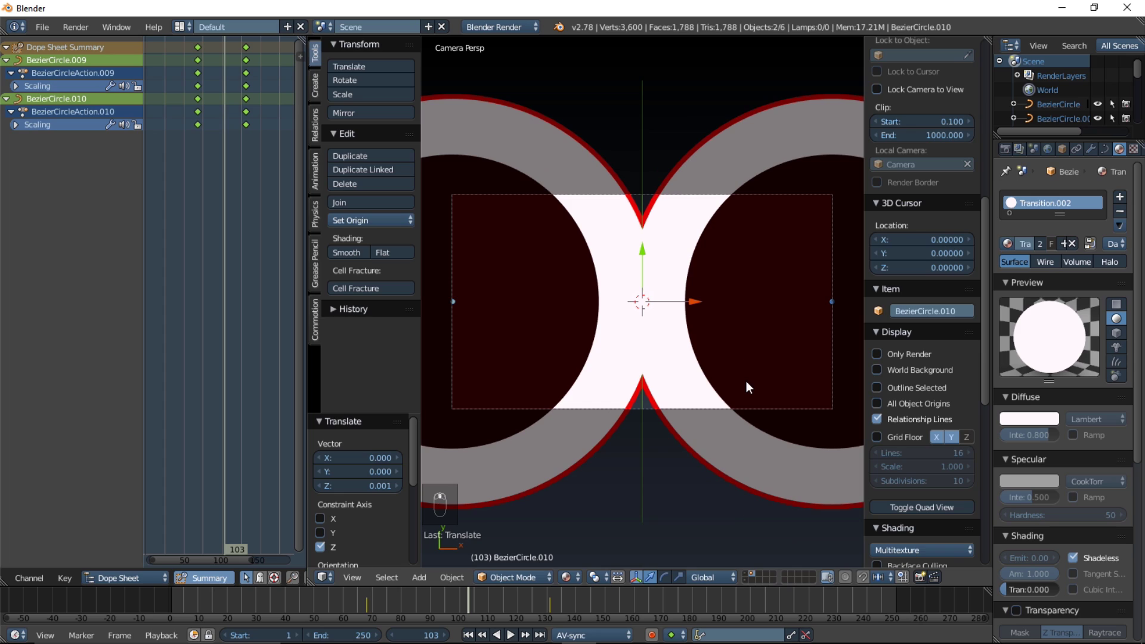
{"action": "left_click_drag", "start_coordinate": [765, 385], "coordinate": [797, 384]}
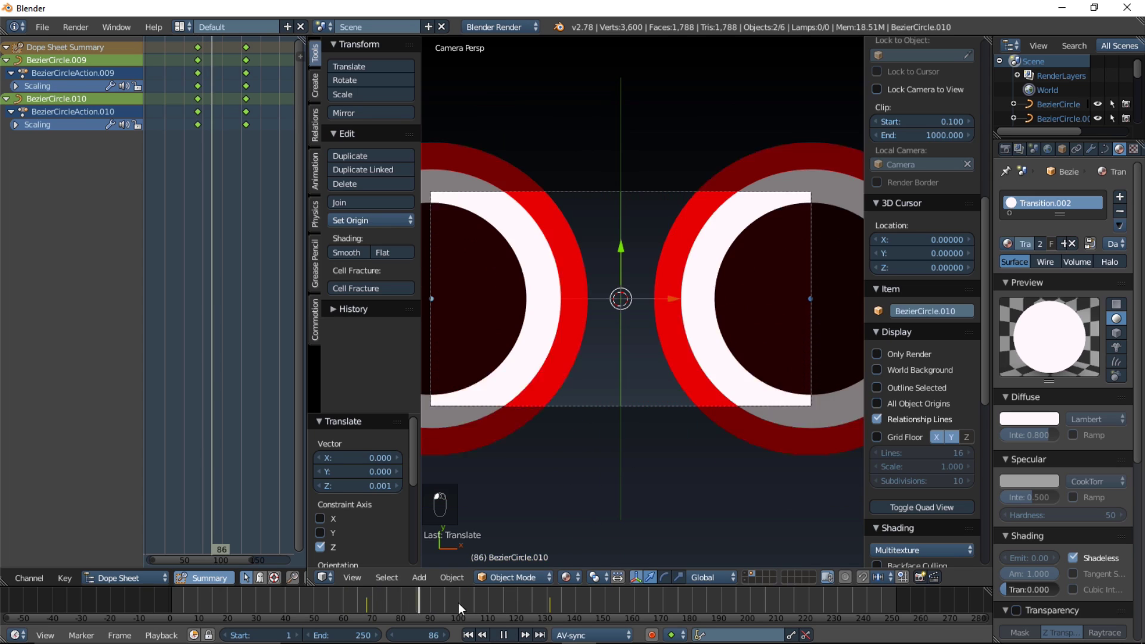
{"action": "middle_click", "coordinate": [445, 608]}
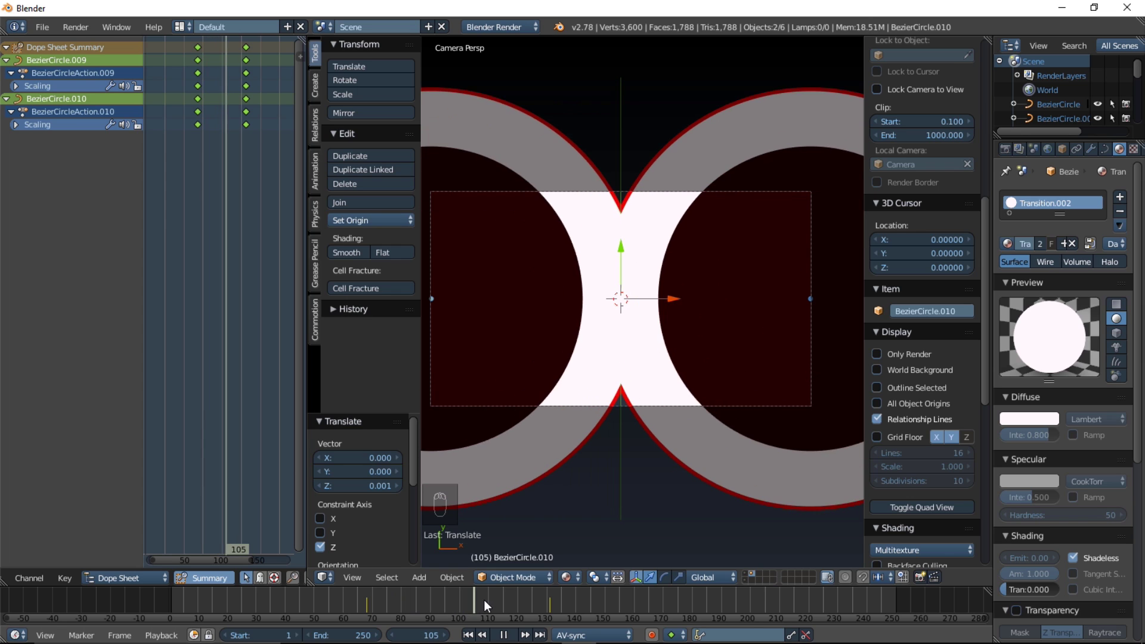